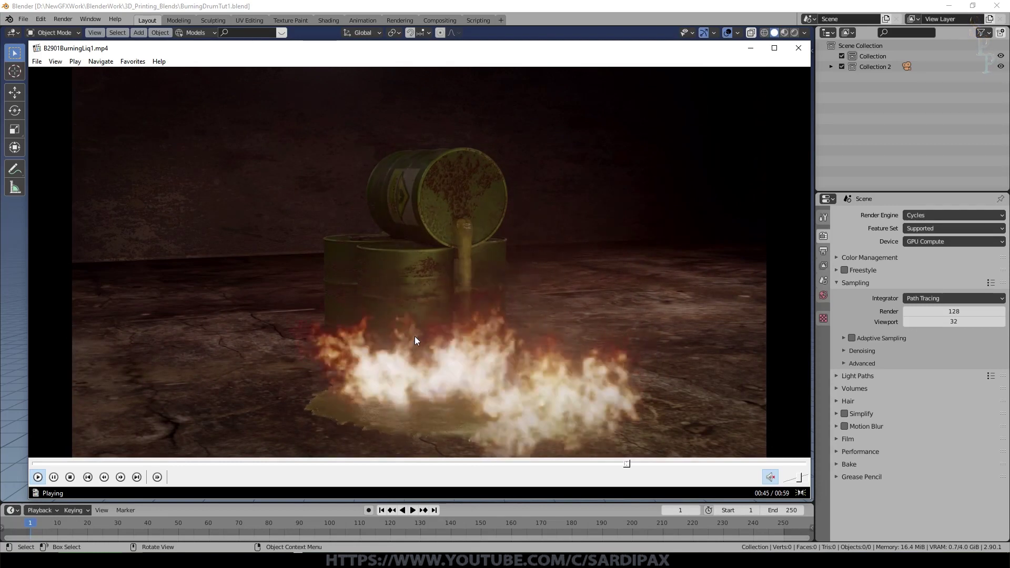
- Stop and close the media player showing the burning-puddle reference video
{"action": "left_click", "coordinate": [487, 361]}
{"action": "left_click", "coordinate": [592, 343]}
{"action": "left_click", "coordinate": [457, 242]}
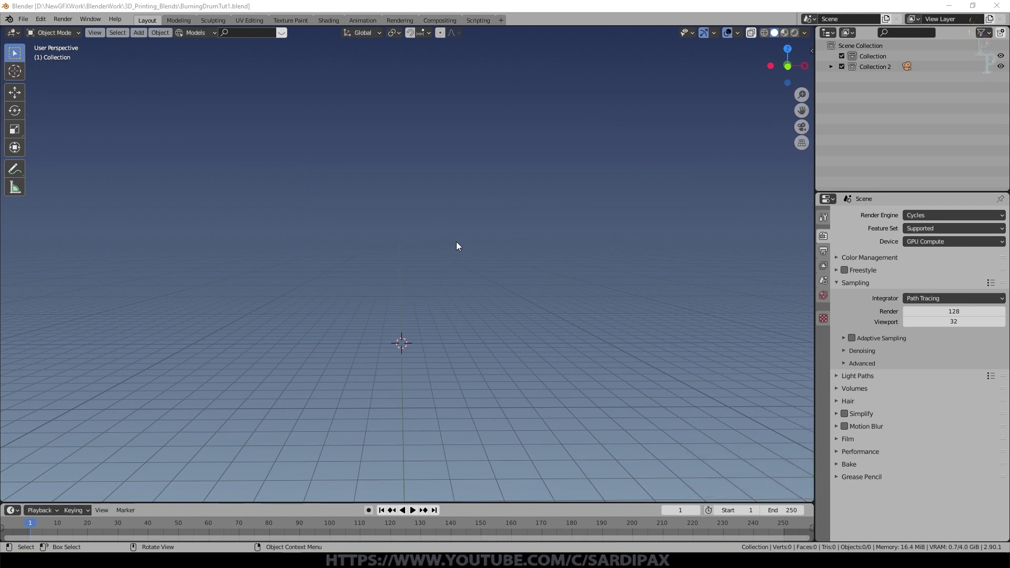
- Add a cylinder mesh and scale it down to a small drum size
{"action": "key", "text": "shift+a"}
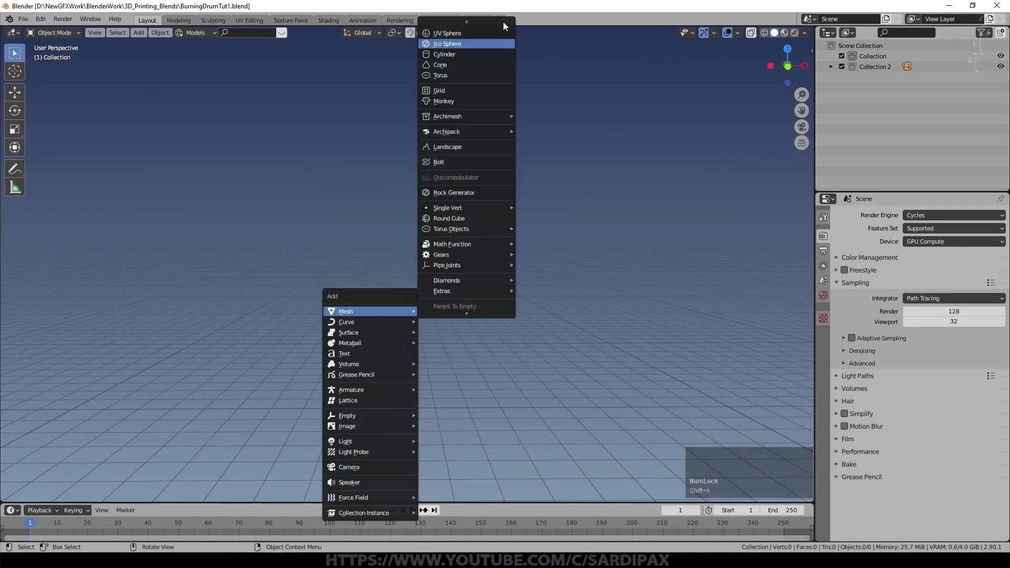
{"action": "left_click", "coordinate": [465, 76]}
{"action": "key", "text": "s"}
{"action": "left_click", "coordinate": [457, 336]}
- Rotate the cylinder 90° about the X axis so it lies on its side
{"action": "key", "text": "r"}
{"action": "key", "text": "x"}
{"action": "key", "text": "KP_9"}
{"action": "key", "text": "KP_Enter"}
{"action": "key", "text": "r"}
- Move the cylinder up along Z so it floats above the centre of the ground grid
{"action": "key", "text": "z"}
{"action": "key", "text": "KP_4"}
{"action": "key", "text": "KP_Enter"}
{"action": "key", "text": "g"}
{"action": "left_click", "coordinate": [550, 263]}
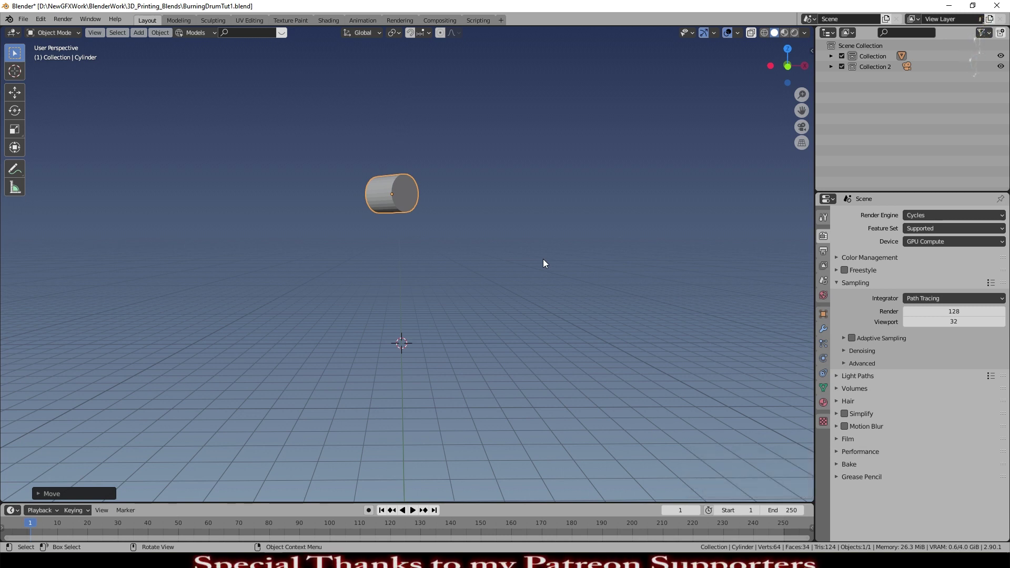
- Apply Quick Liquid to the cylinder, creating a liquid domain box, and play the falling particles
{"action": "left_click", "coordinate": [164, 34]}
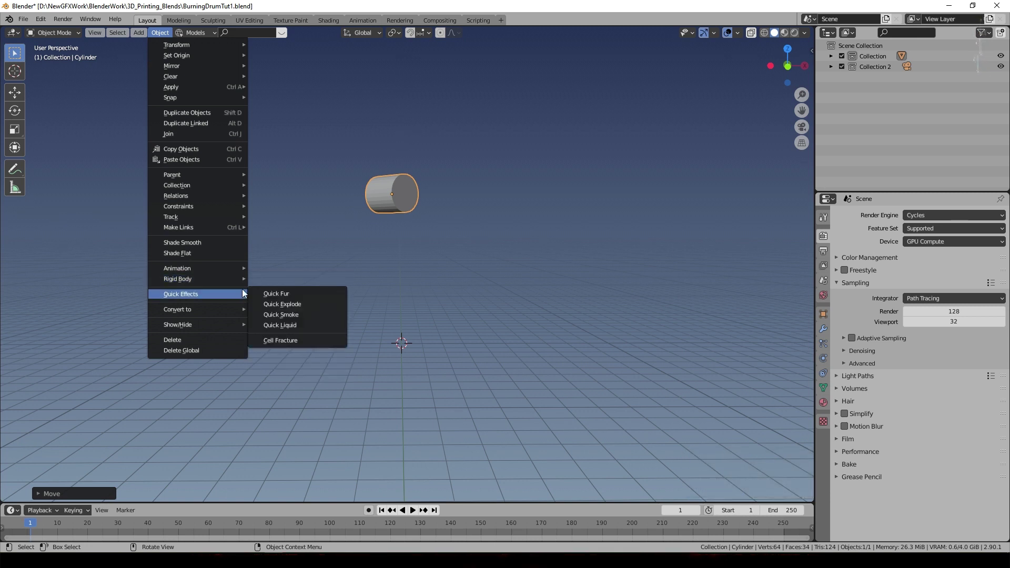
{"action": "left_click", "coordinate": [312, 324]}
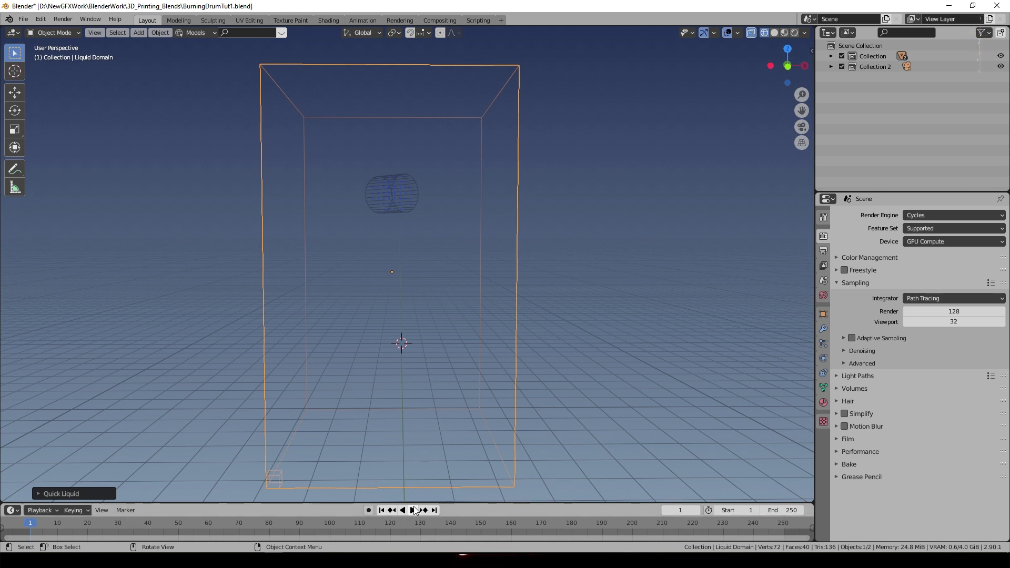
{"action": "left_click", "coordinate": [405, 213]}
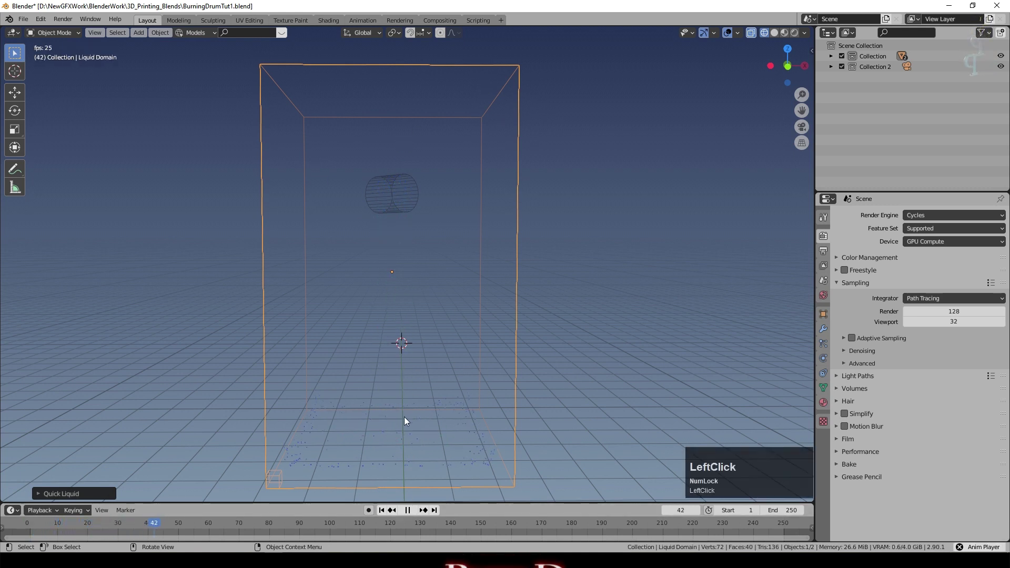
{"action": "left_click", "coordinate": [410, 515]}
- Review the simulation in orthographic view, rewind to frame 1 and select the cylinder
{"action": "key", "text": "KP_5"}
{"action": "scroll", "scroll_direction": "up", "scroll_amount": 3}
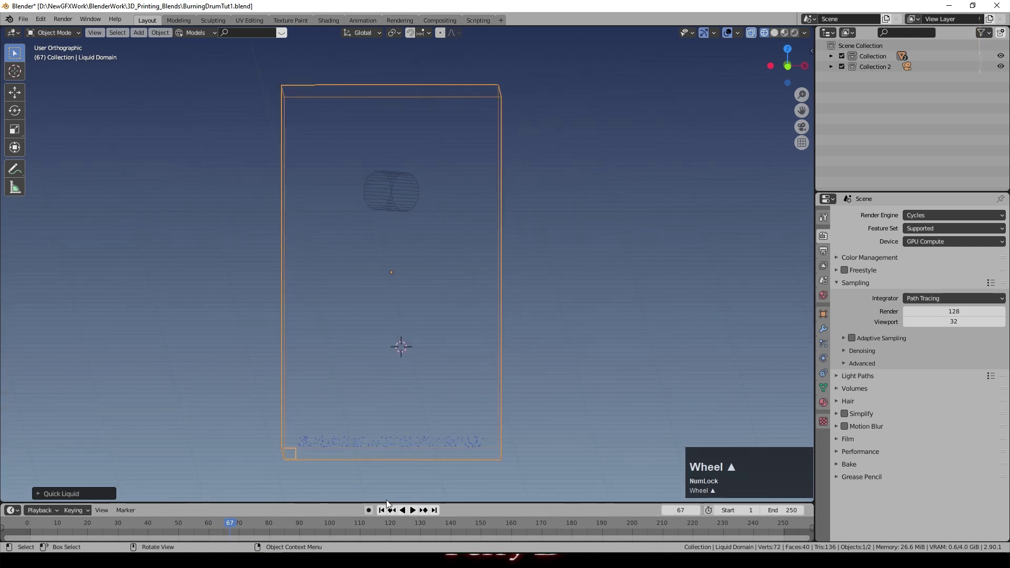
{"action": "left_click", "coordinate": [384, 513]}
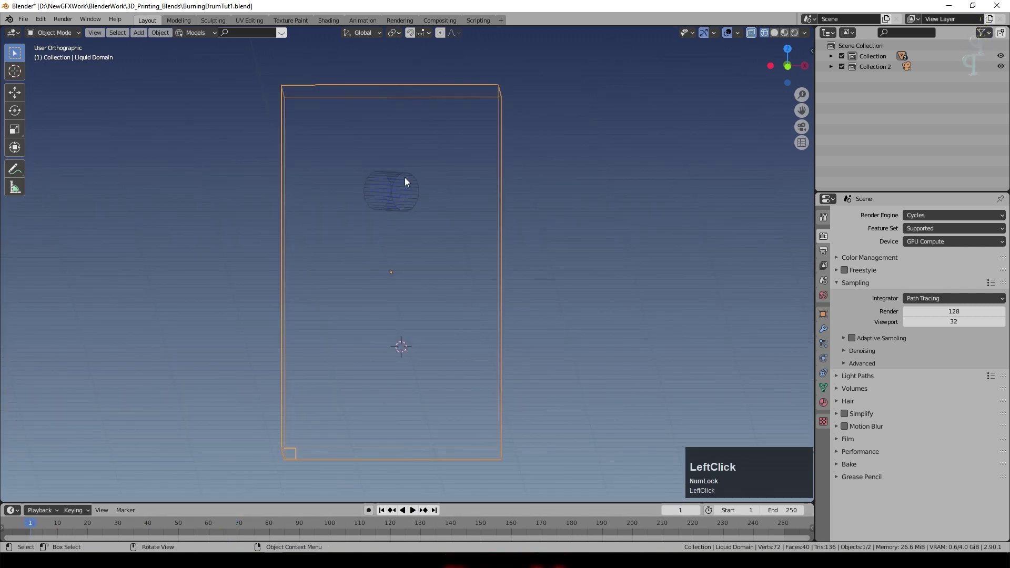
{"action": "key", "text": "space"}
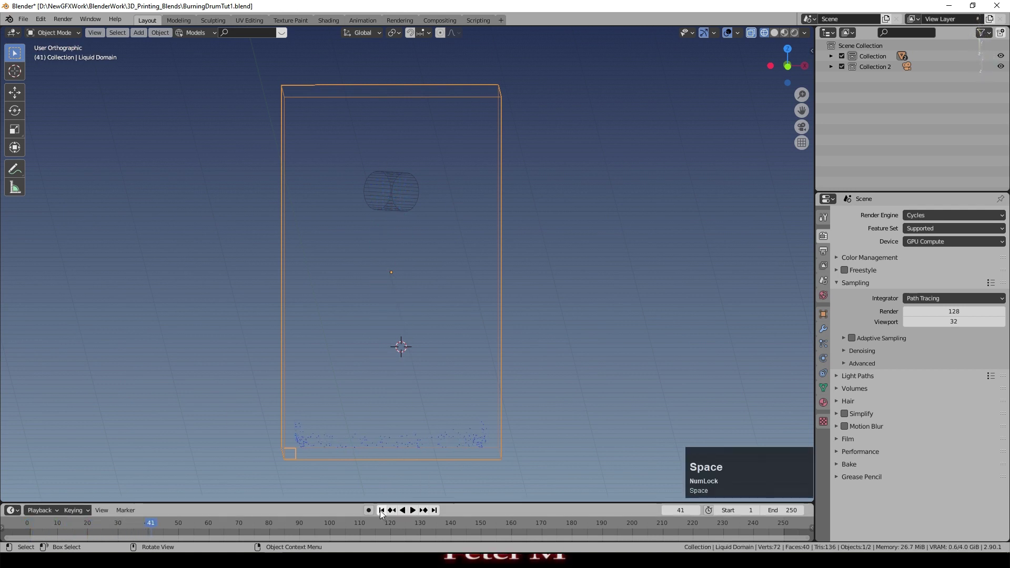
{"action": "left_click", "coordinate": [385, 516]}
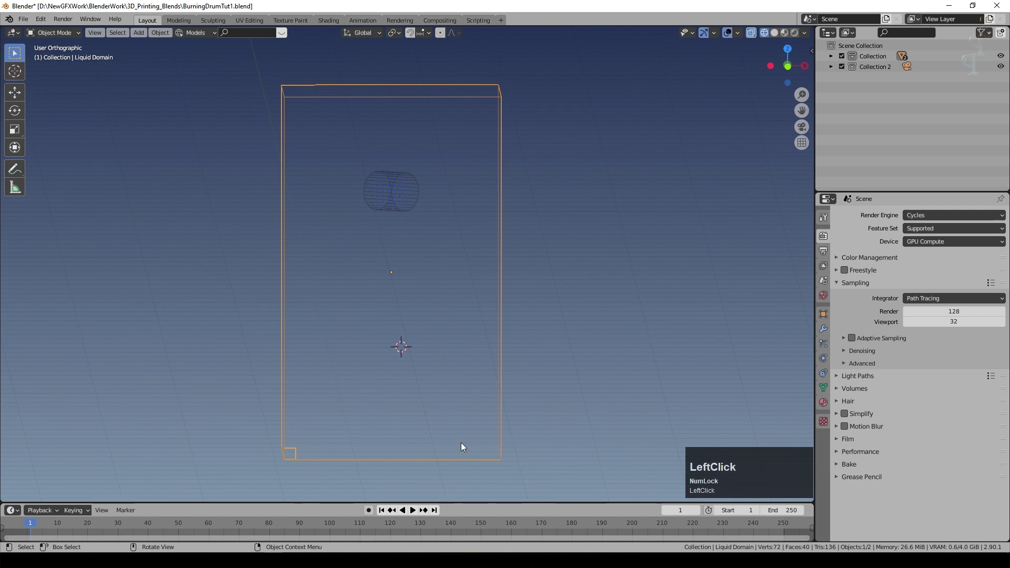
{"action": "left_click", "coordinate": [399, 183]}
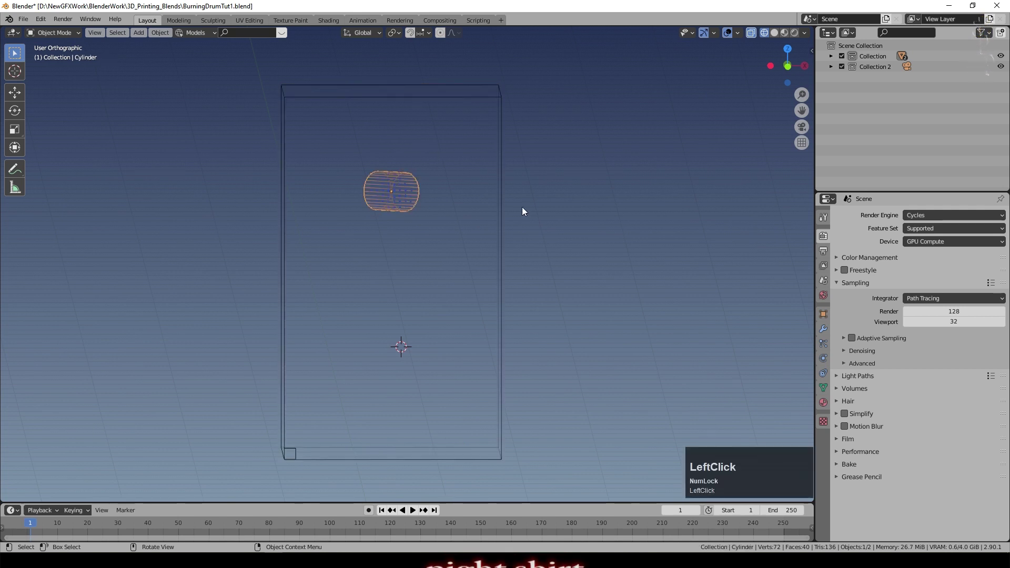
- Set the cylinder's fluid Flow Behavior to Inflow and enable Is Planar
{"action": "left_click", "coordinate": [829, 360]}
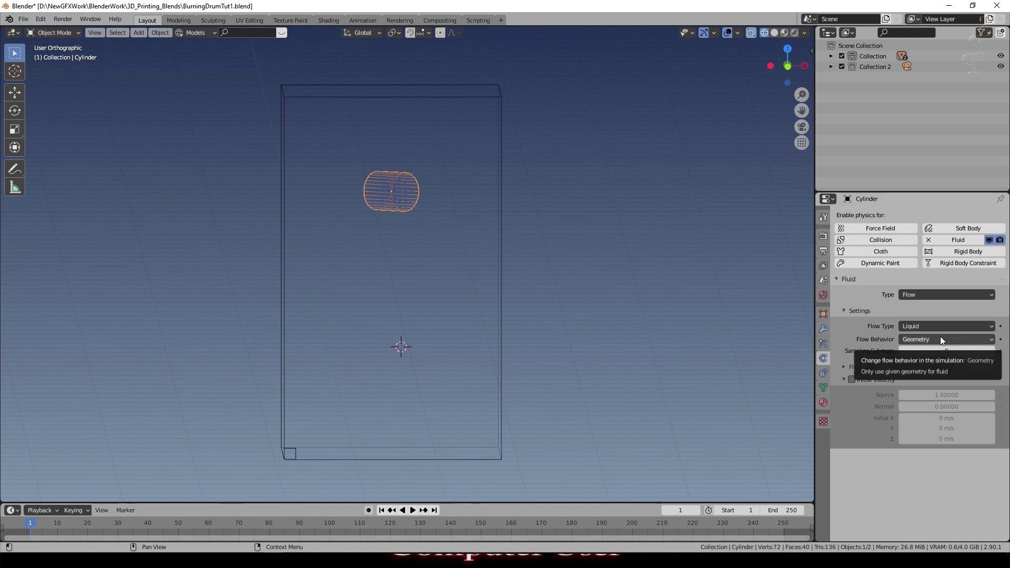
{"action": "left_click", "coordinate": [943, 339]}
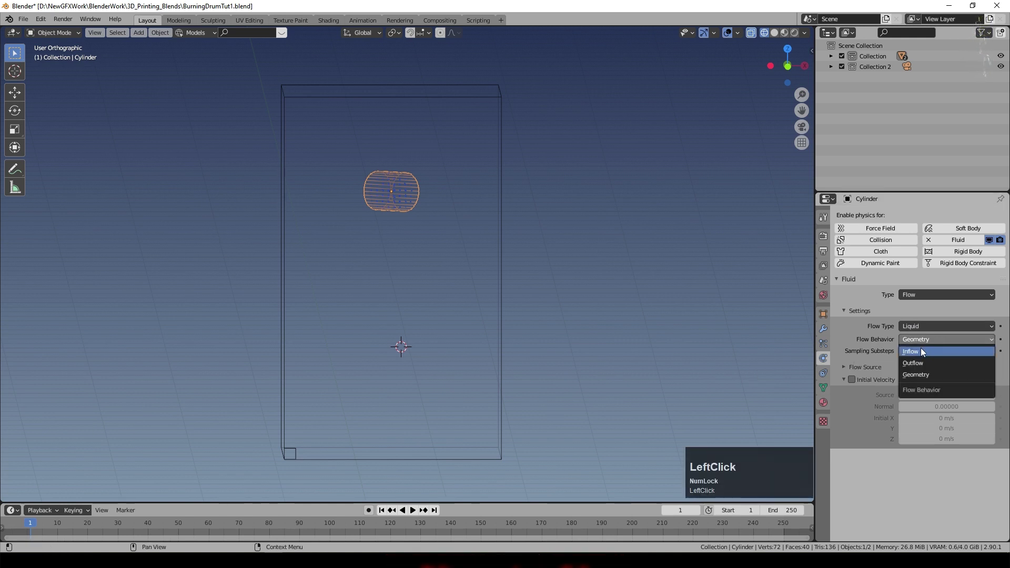
{"action": "left_click", "coordinate": [849, 378]}
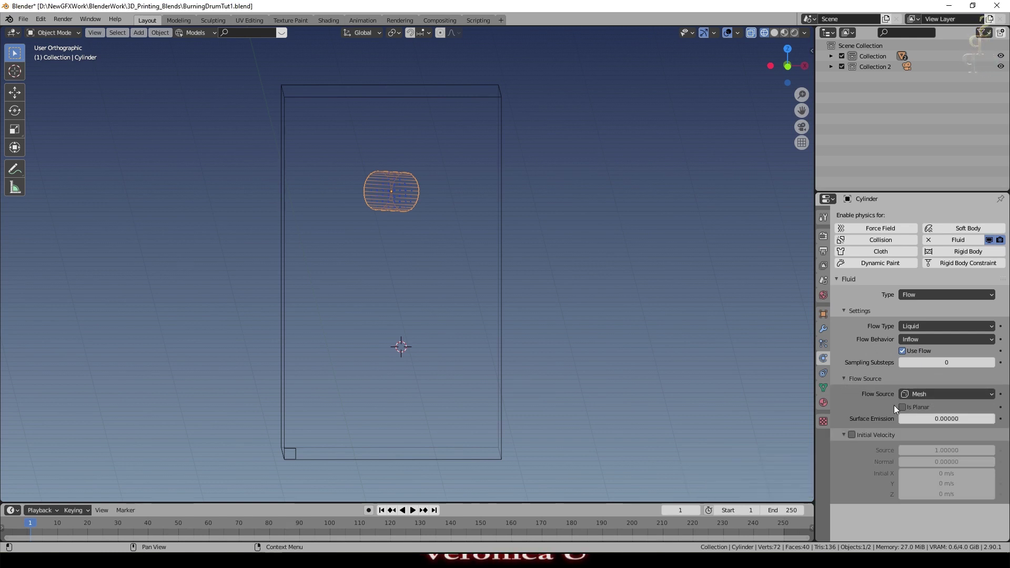
{"action": "left_click", "coordinate": [906, 410]}
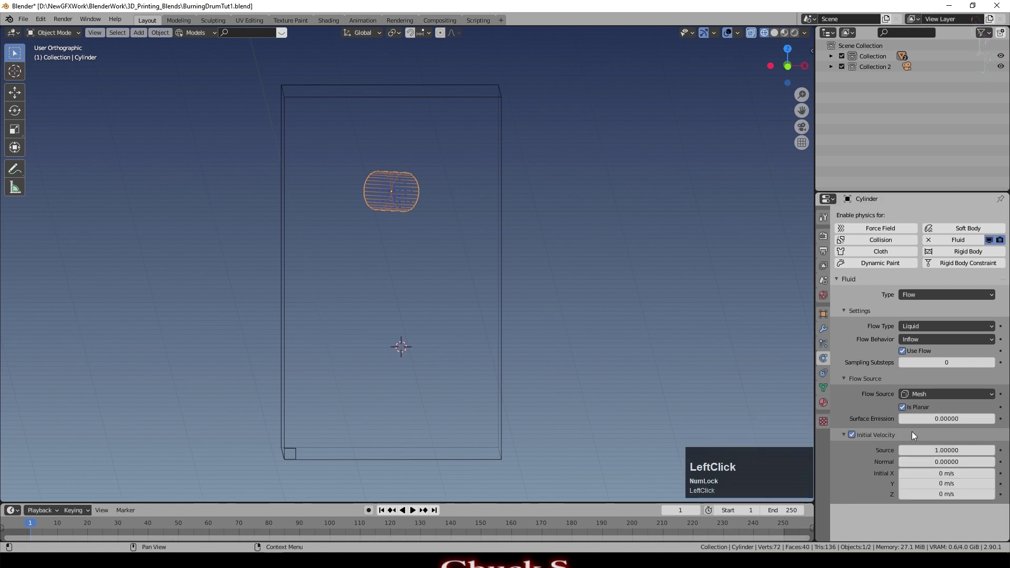
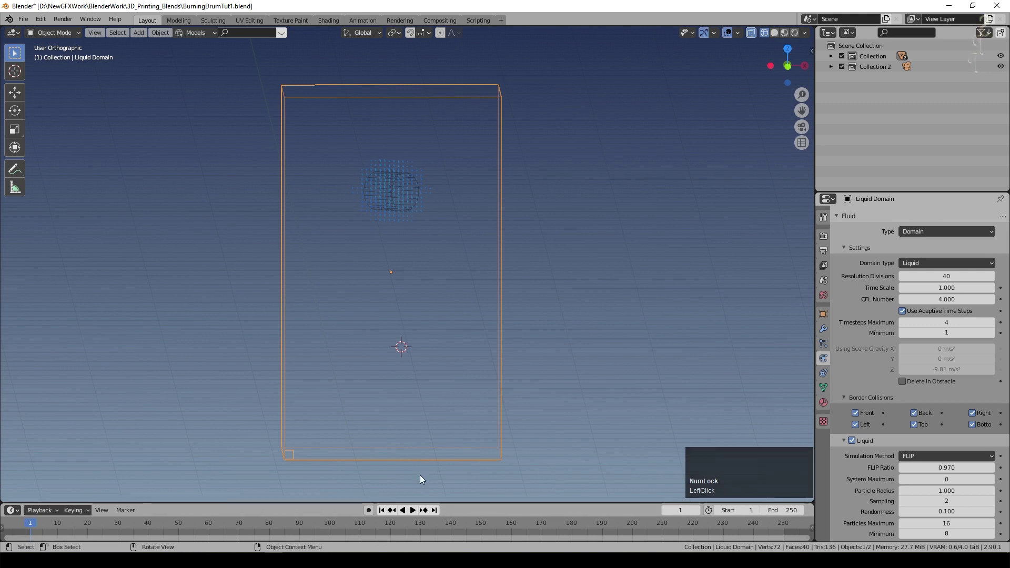
- Play the liquid stream while orbiting to look down on the domain, then rewind
{"action": "left_click", "coordinate": [413, 512]}
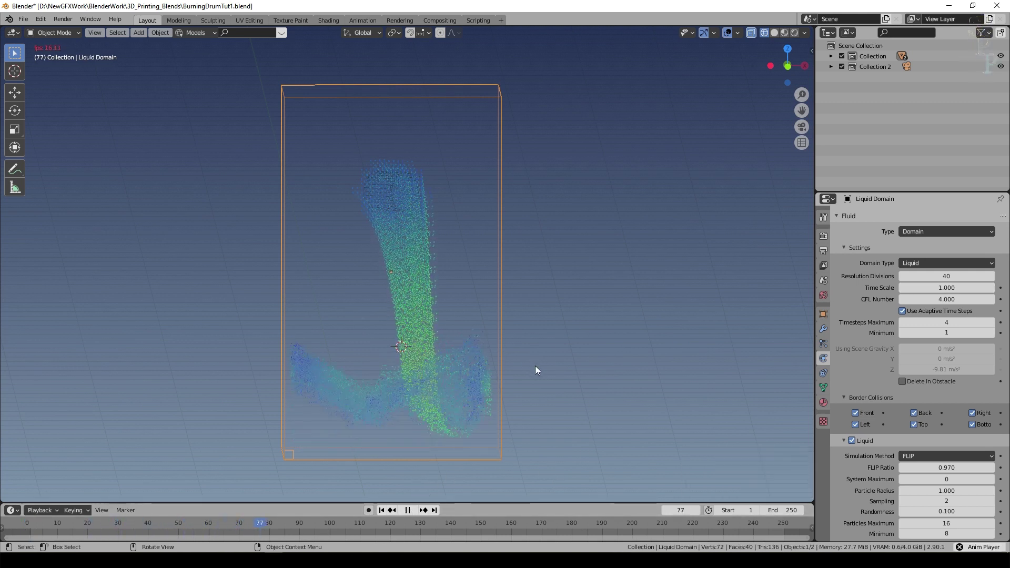
{"action": "middle_click", "coordinate": [545, 371]}
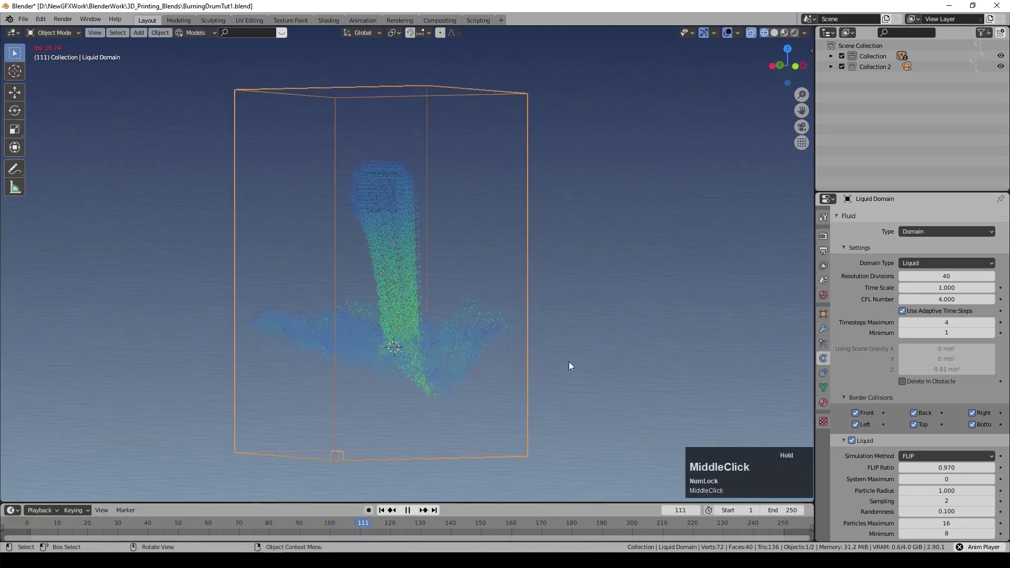
{"action": "left_click", "coordinate": [411, 514]}
{"action": "middle_click", "coordinate": [652, 338]}
{"action": "scroll", "scroll_direction": "down", "scroll_amount": 3}
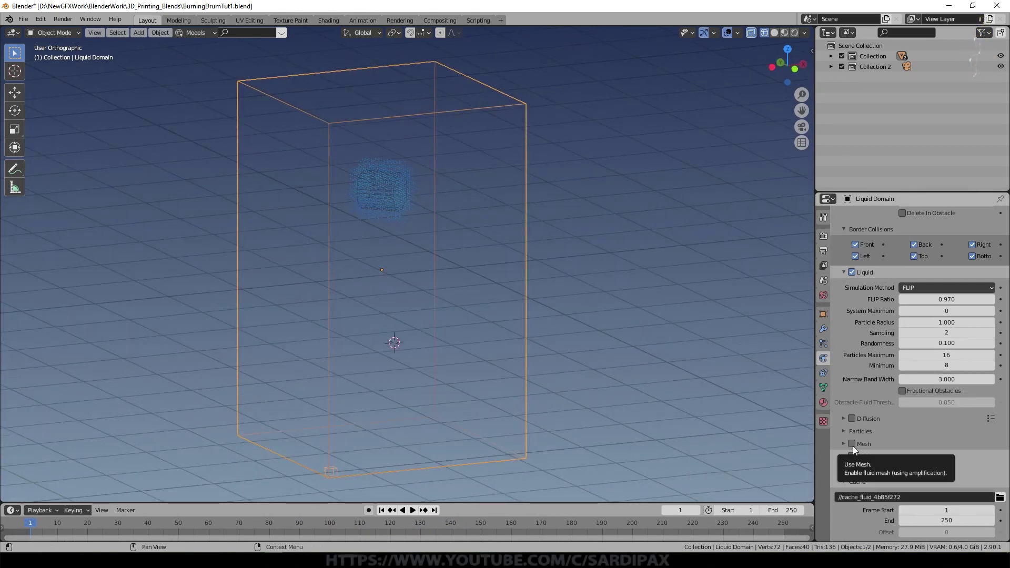
- Enable Mesh on the liquid domain and play it back in Solid shading as a surface
{"action": "left_click", "coordinate": [856, 449]}
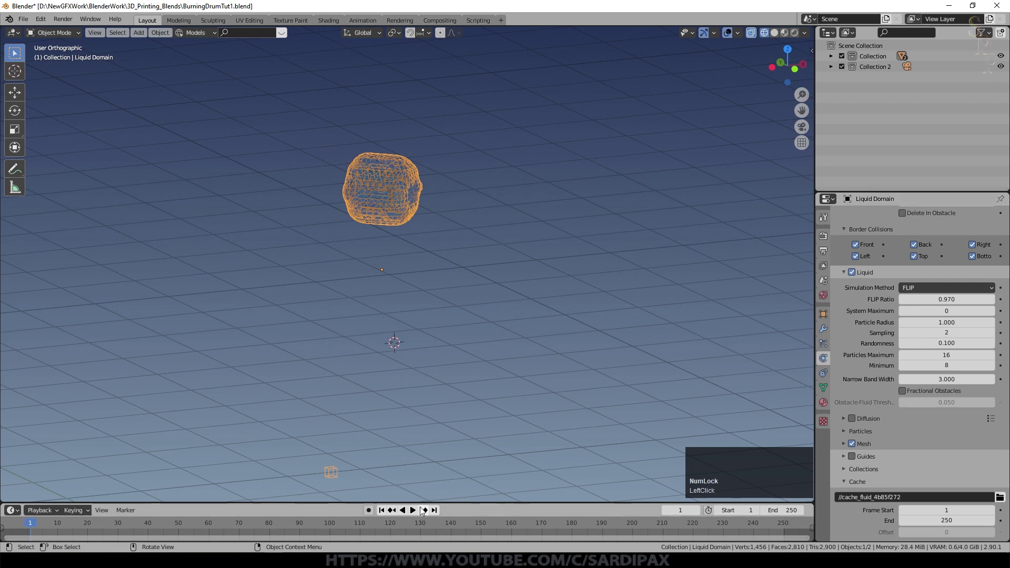
{"action": "left_click", "coordinate": [420, 514]}
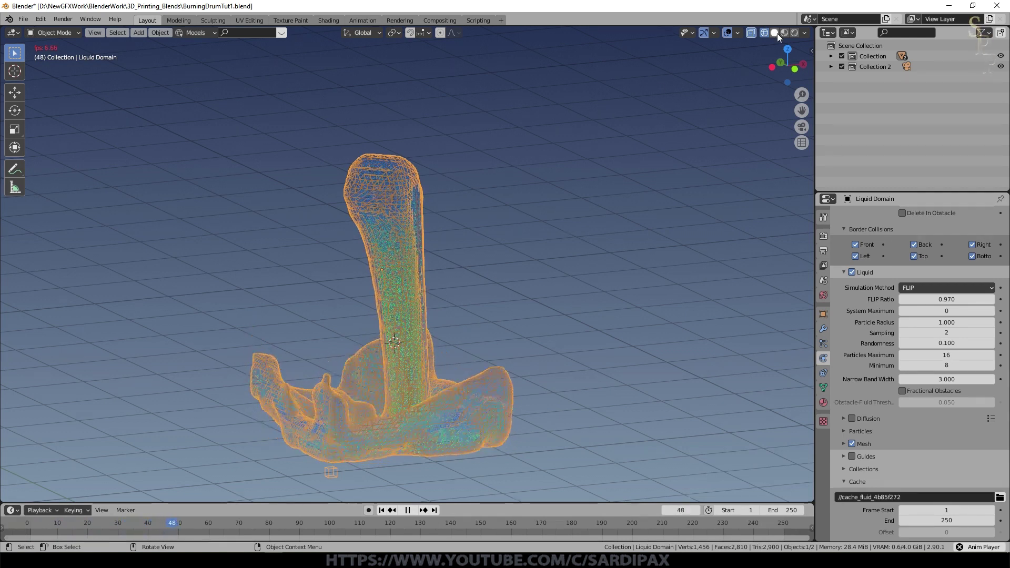
{"action": "left_click", "coordinate": [780, 33]}
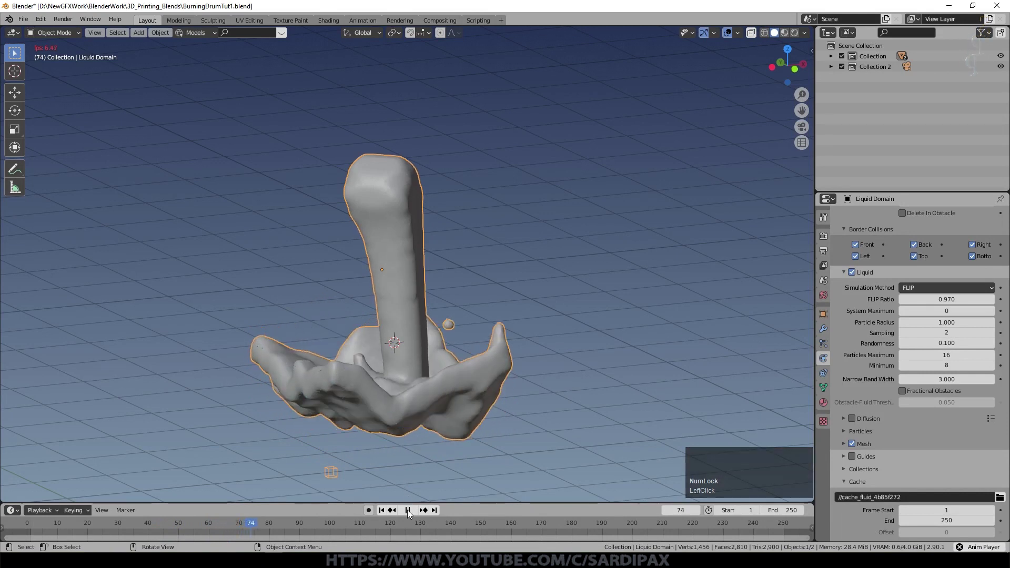
{"action": "left_click", "coordinate": [9, 524]}
- Scale the domain box horizontally (Shift+Z) into a broad low box and play the spreading liquid
{"action": "key", "text": "Tab"}
{"action": "scroll", "scroll_direction": "down", "scroll_amount": 3}
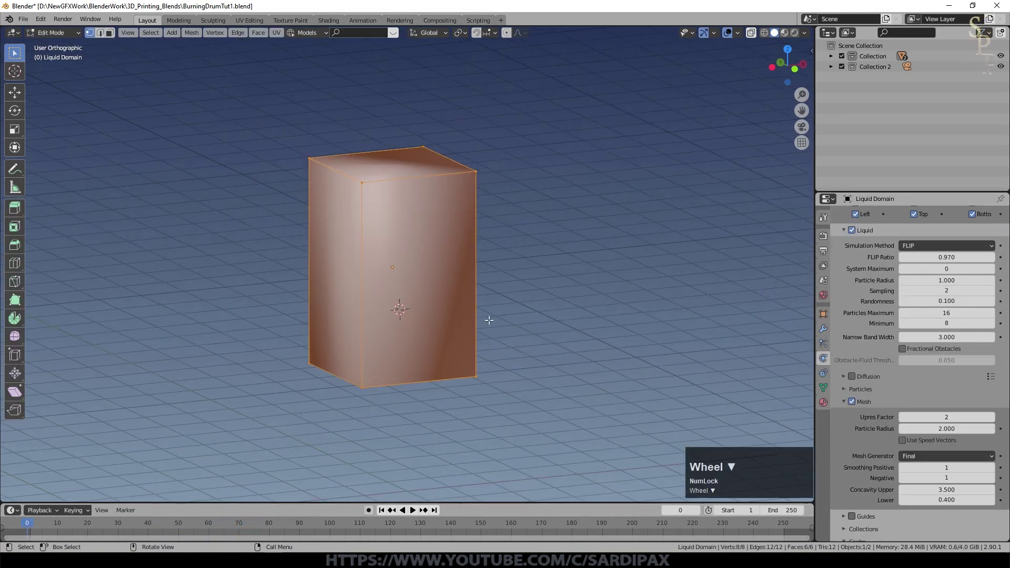
{"action": "key", "text": "s"}
{"action": "key", "text": "shift+z"}
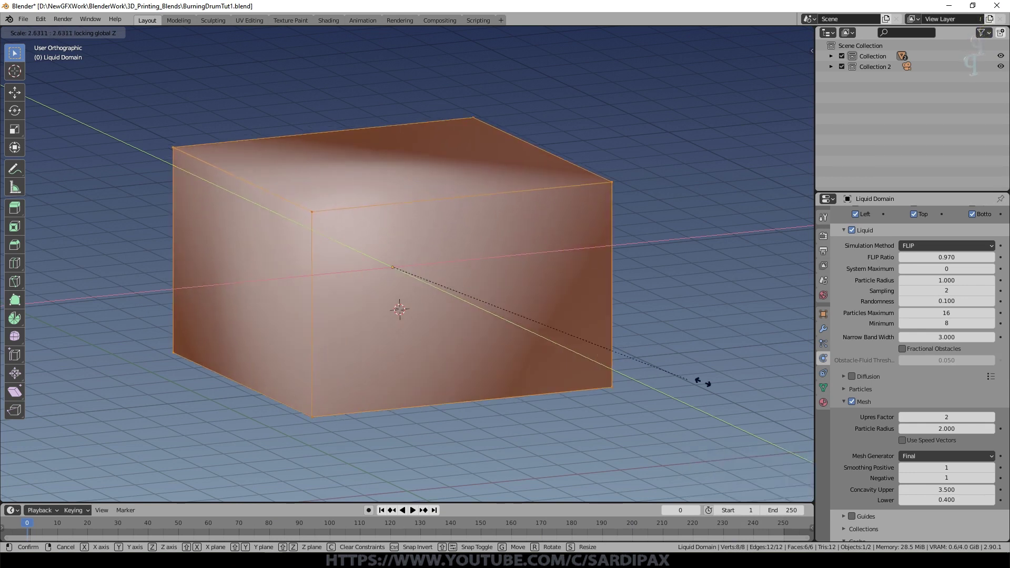
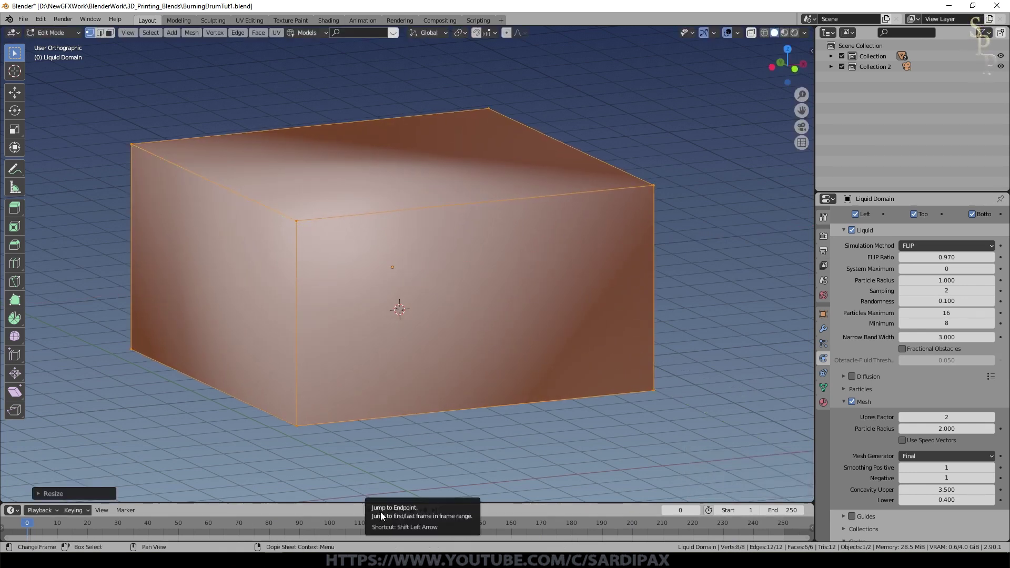
{"action": "key", "text": "Tab"}
{"action": "left_click", "coordinate": [414, 512]}
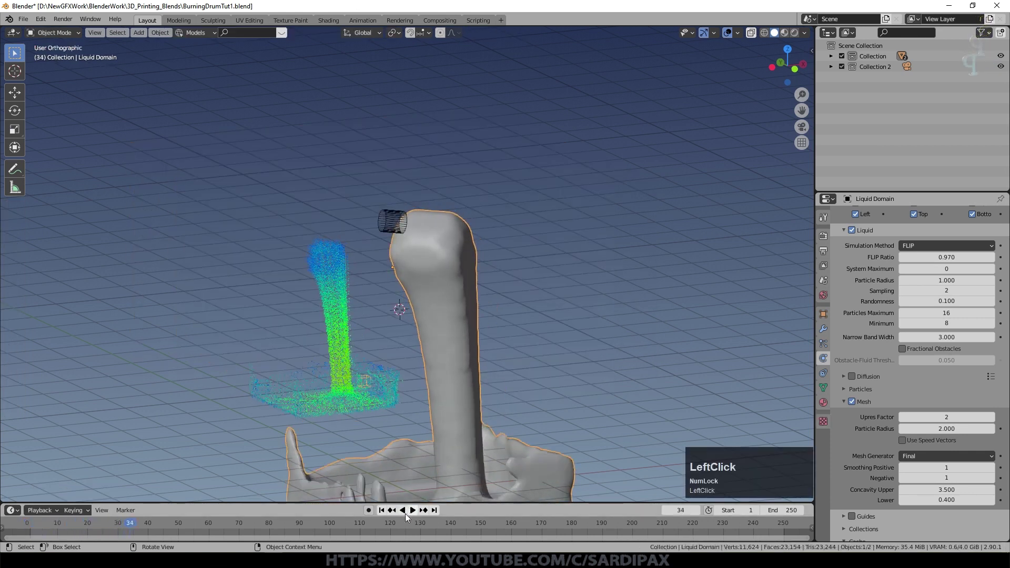
- Apply the cylinder's rotation and scale transforms with Ctrl+A
{"action": "key", "text": "ctrl+a"}
{"action": "left_click", "coordinate": [464, 361]}
{"action": "key", "text": "ctrl+a"}
{"action": "left_click", "coordinate": [426, 287]}
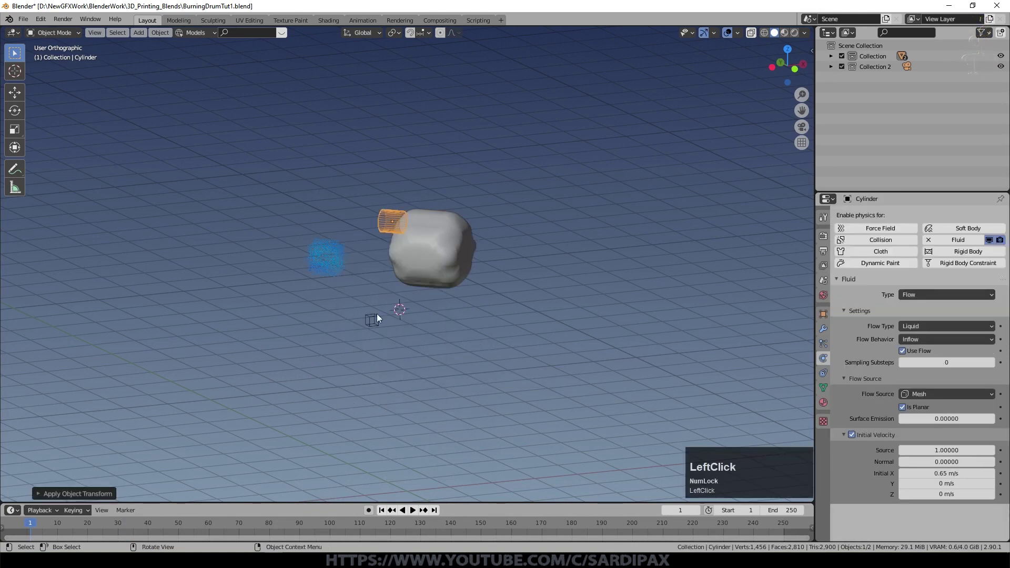
- Select the liquid domain, play the puddle spreading across it, then rewind to the start
{"action": "left_click", "coordinate": [451, 253]}
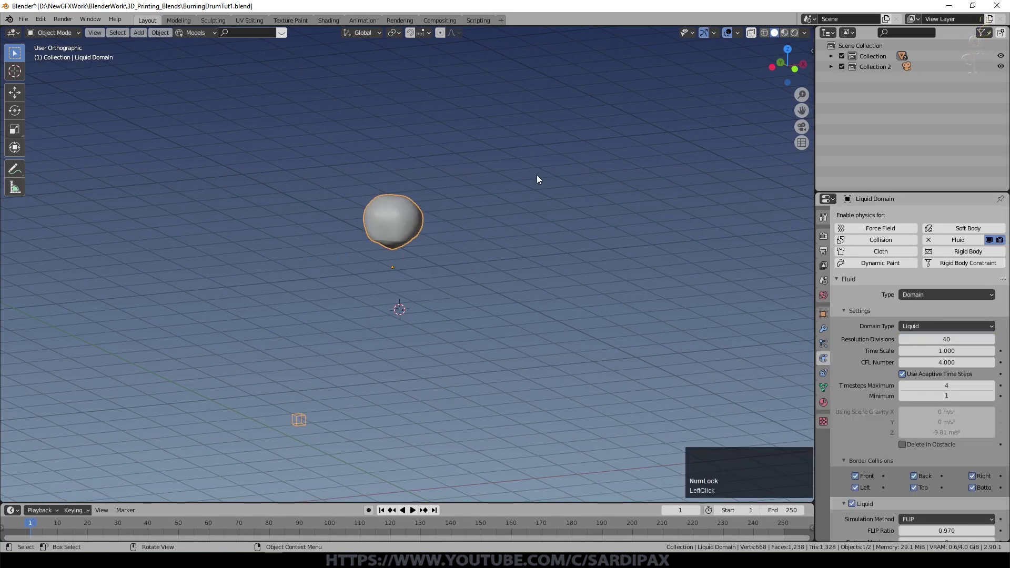
{"action": "left_click", "coordinate": [419, 515]}
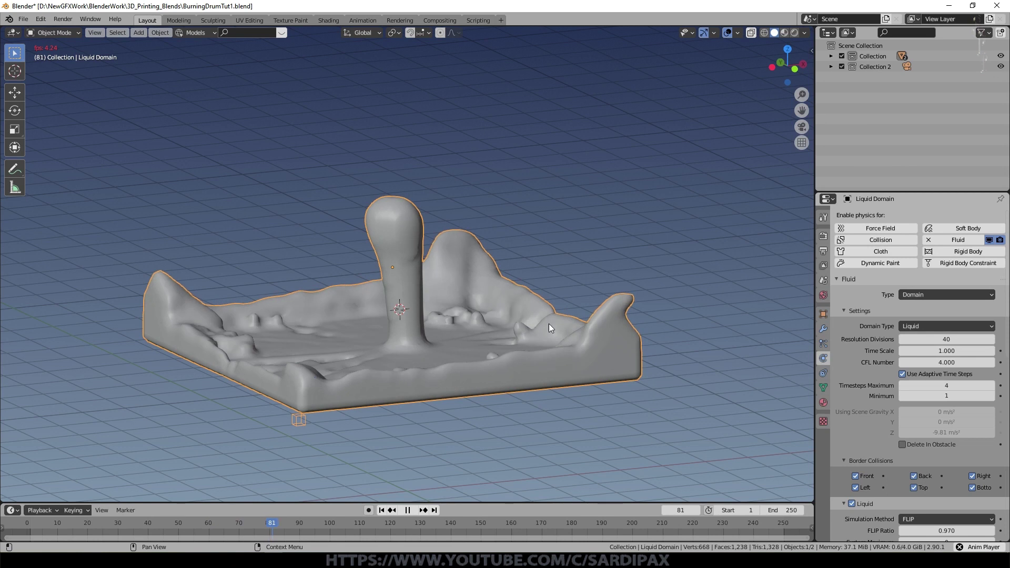
{"action": "left_click", "coordinate": [412, 514]}
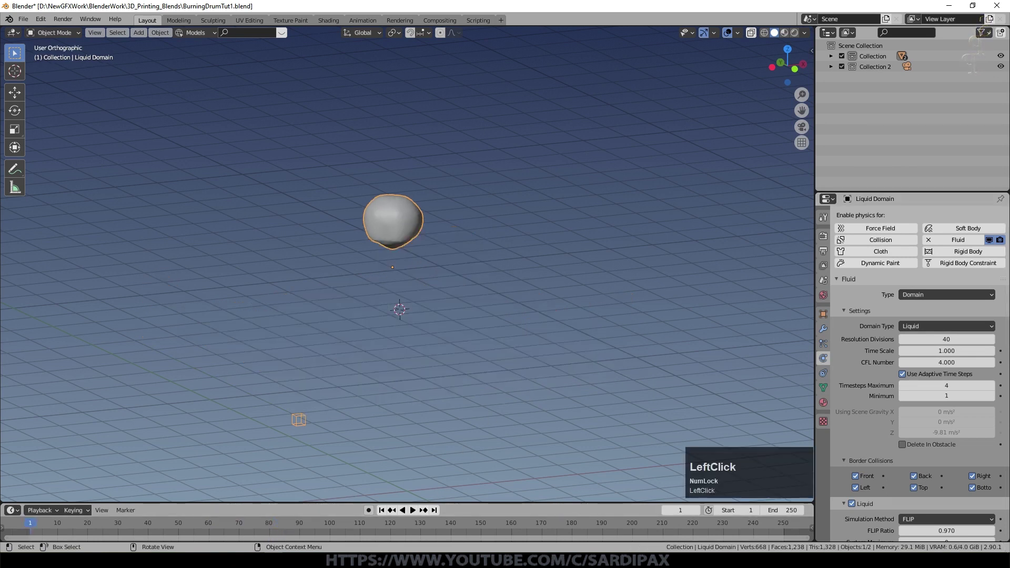
- Enable Diffusion on the domain with the Honey viscosity preset and play the thick liquid
{"action": "scroll", "scroll_direction": "down", "scroll_amount": 3}
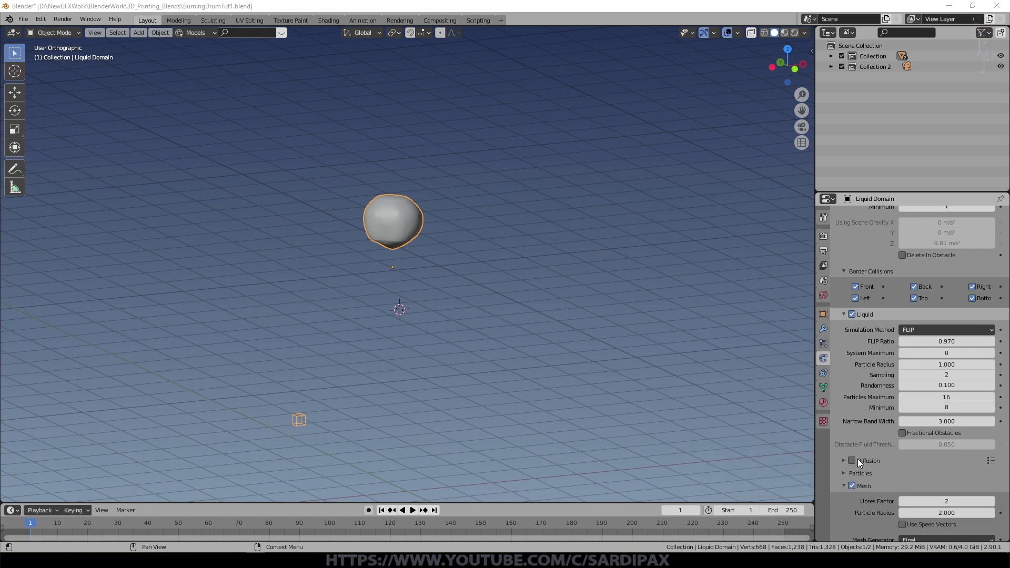
{"action": "left_click", "coordinate": [853, 463]}
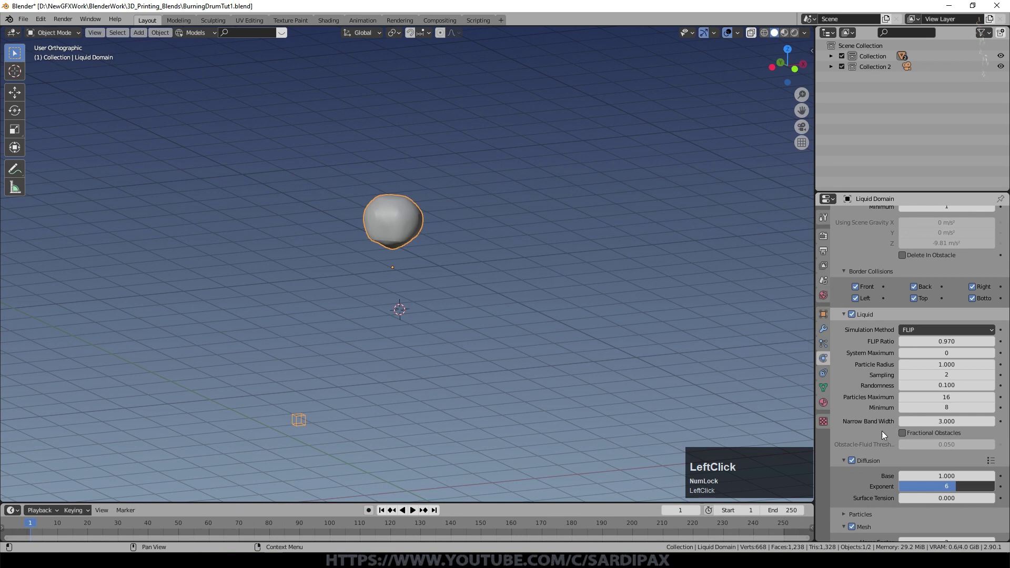
{"action": "scroll", "scroll_direction": "down", "scroll_amount": 3}
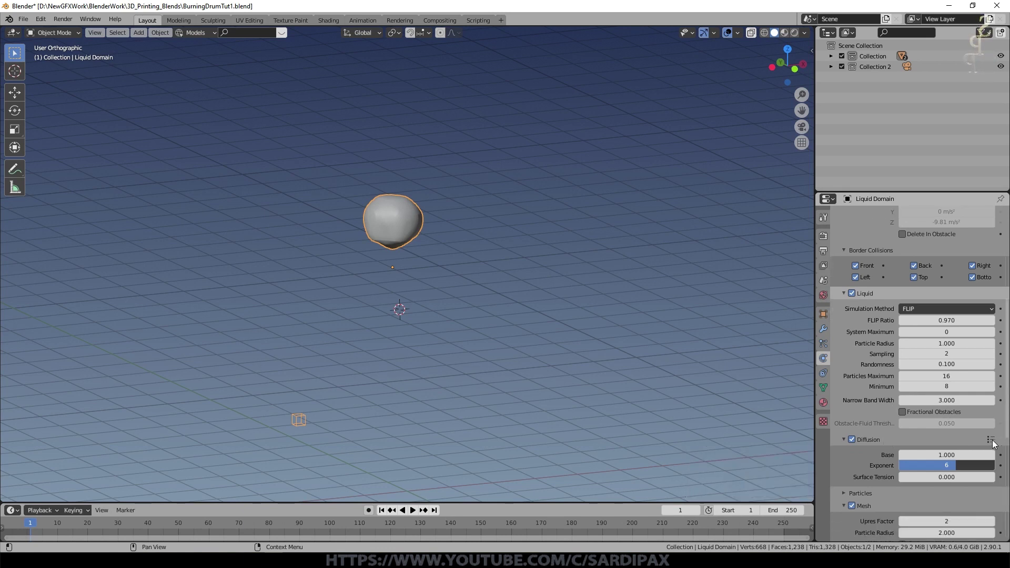
{"action": "left_click", "coordinate": [995, 443]}
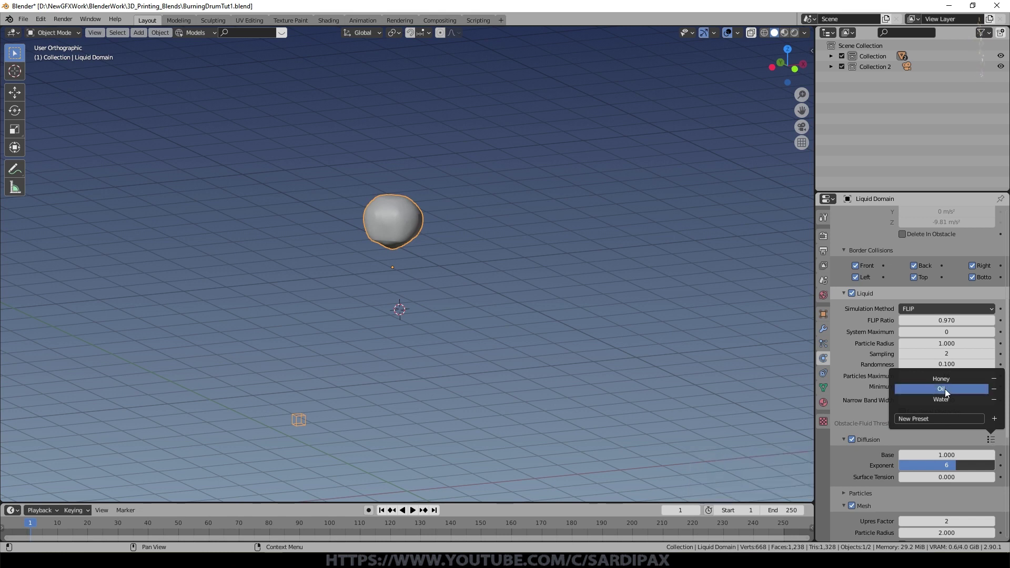
{"action": "scroll", "scroll_direction": "down", "scroll_amount": 3}
{"action": "scroll", "scroll_direction": "up", "scroll_amount": 3}
{"action": "left_click", "coordinate": [996, 343]}
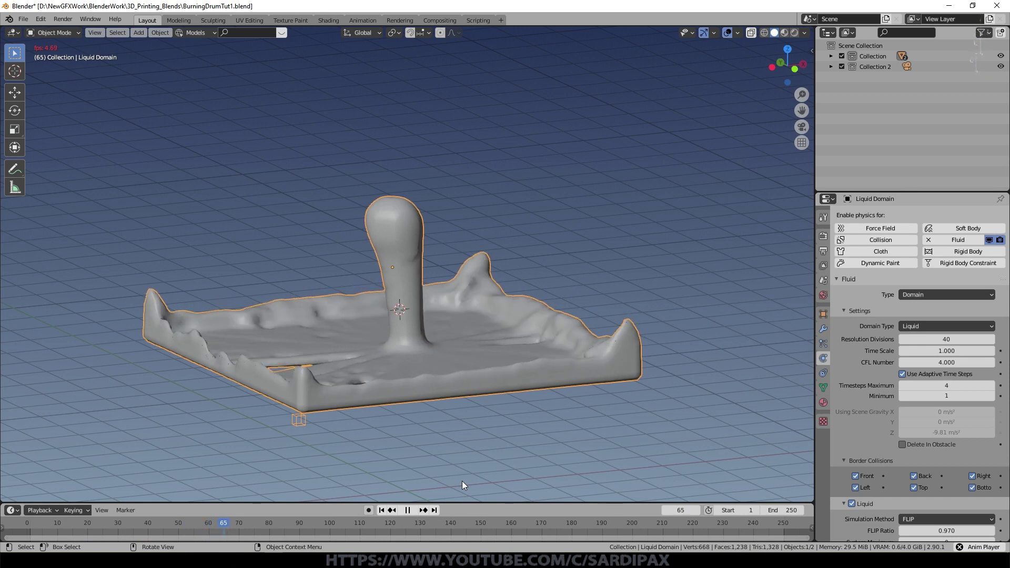
- Pause playback, rewind to frame 1 and scroll down to the domain's cache settings
{"action": "left_click", "coordinate": [465, 484]}
{"action": "key", "text": "KP_1"}
{"action": "key", "text": "KP_0"}
{"action": "key", "text": "KP_Enter"}
{"action": "left_click", "coordinate": [386, 511]}
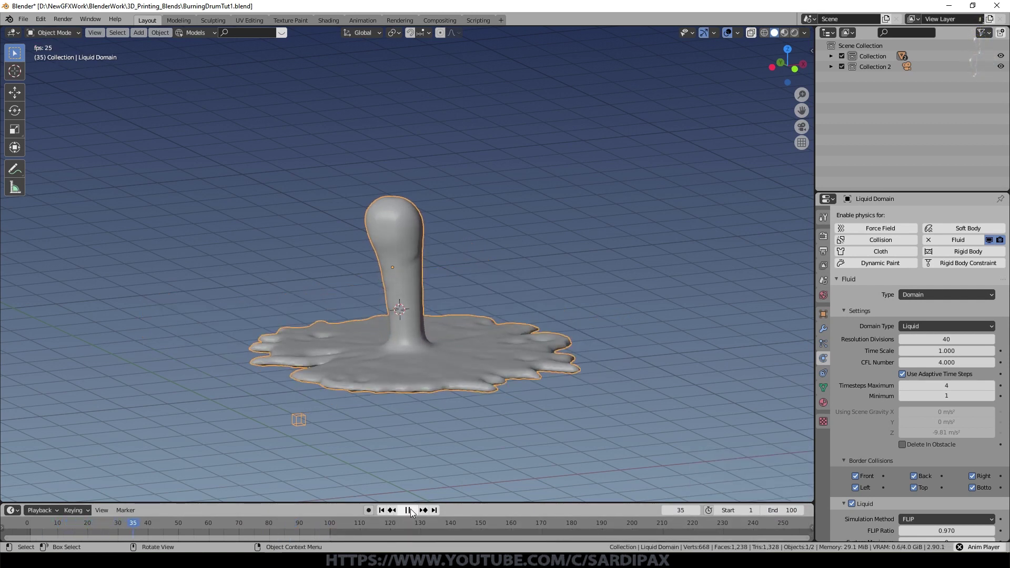
{"action": "left_click", "coordinate": [413, 511]}
{"action": "scroll", "scroll_direction": "down", "scroll_amount": 3}
{"action": "scroll", "scroll_direction": "down", "scroll_amount": 3}
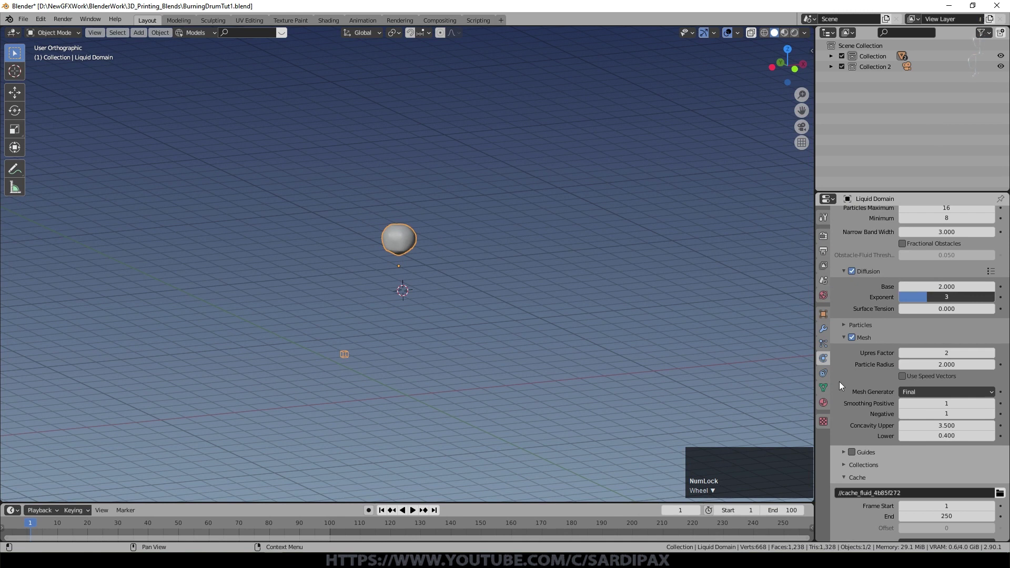
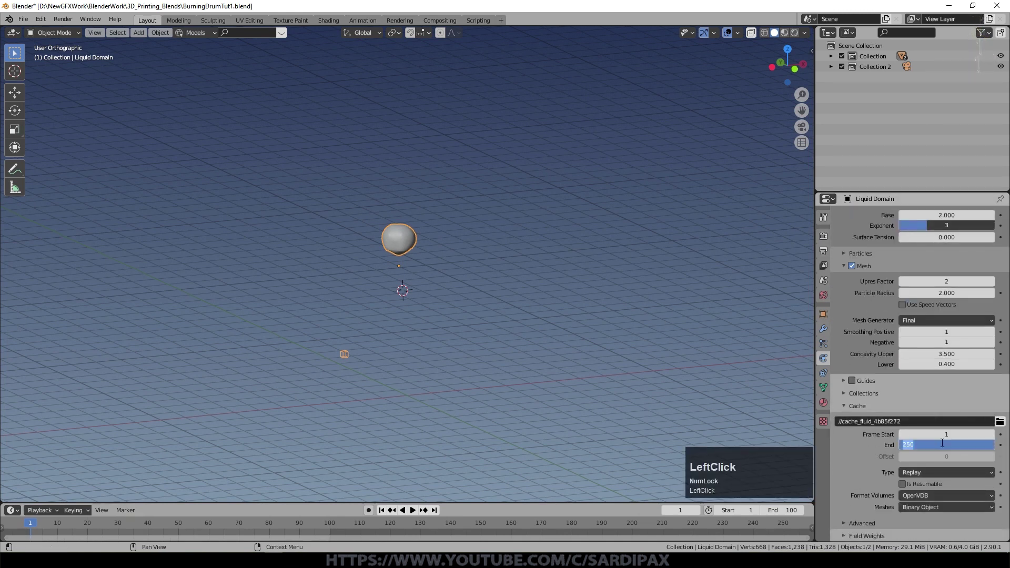
- Set the fluid cache End frame to 100 and play then pause the simulation
{"action": "key", "text": "KP_0"}
{"action": "key", "text": "KP_Enter"}
{"action": "scroll", "scroll_direction": "down", "scroll_amount": 3}
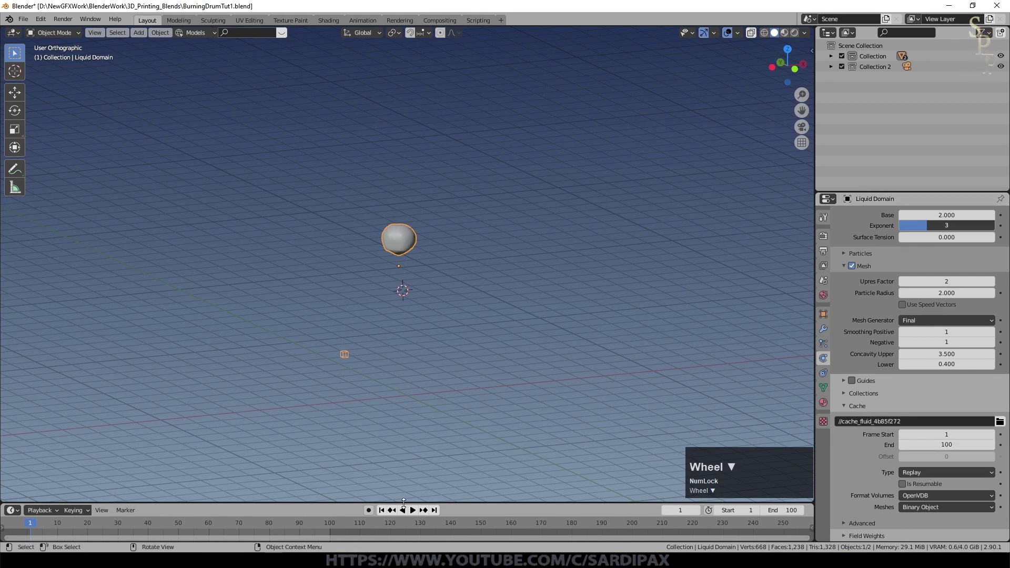
{"action": "left_click", "coordinate": [415, 512]}
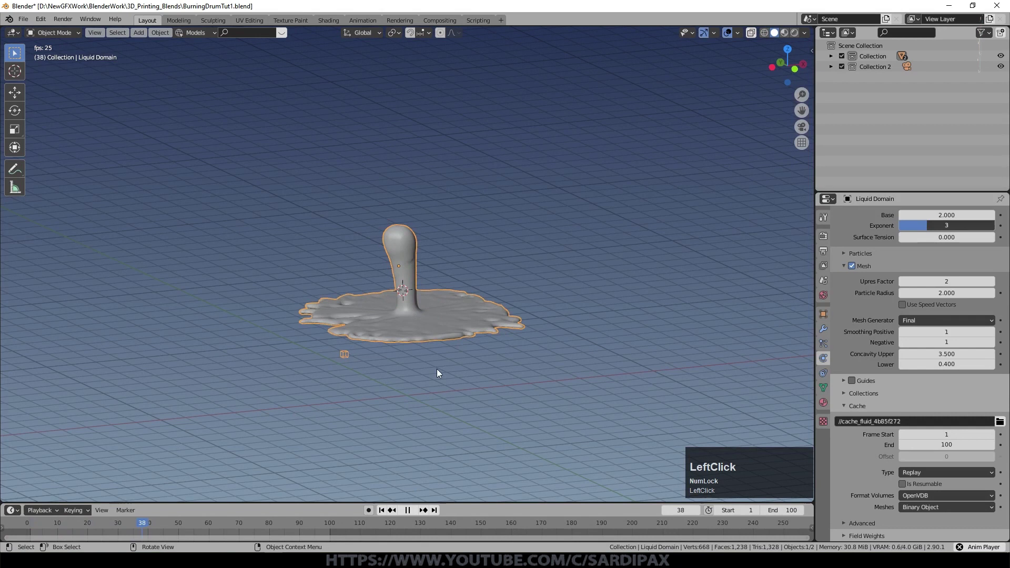
{"action": "left_click", "coordinate": [411, 514]}
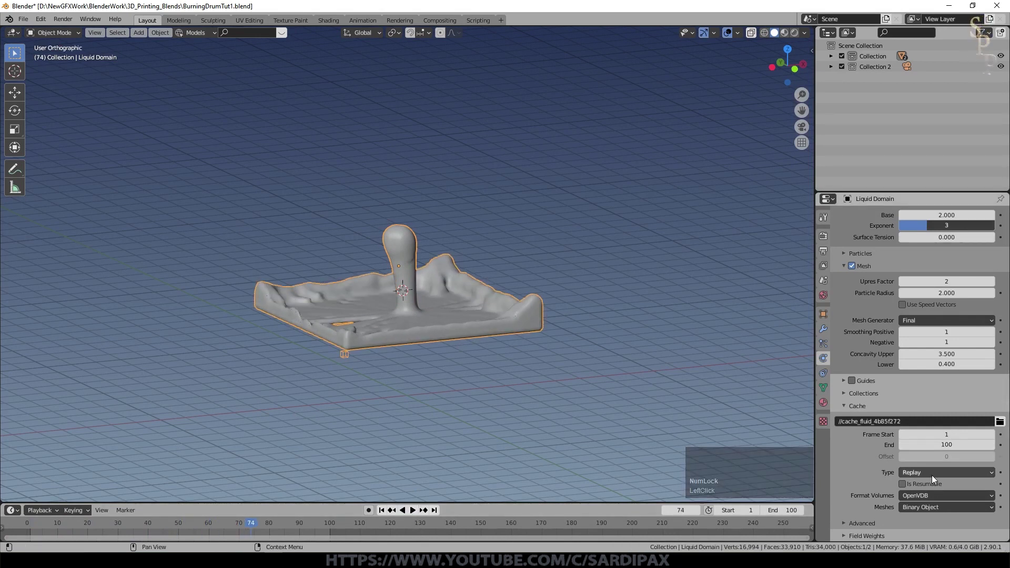
- Replay the thick puddle rippling against the domain walls and pause mid-simulation
{"action": "left_click", "coordinate": [935, 477]}
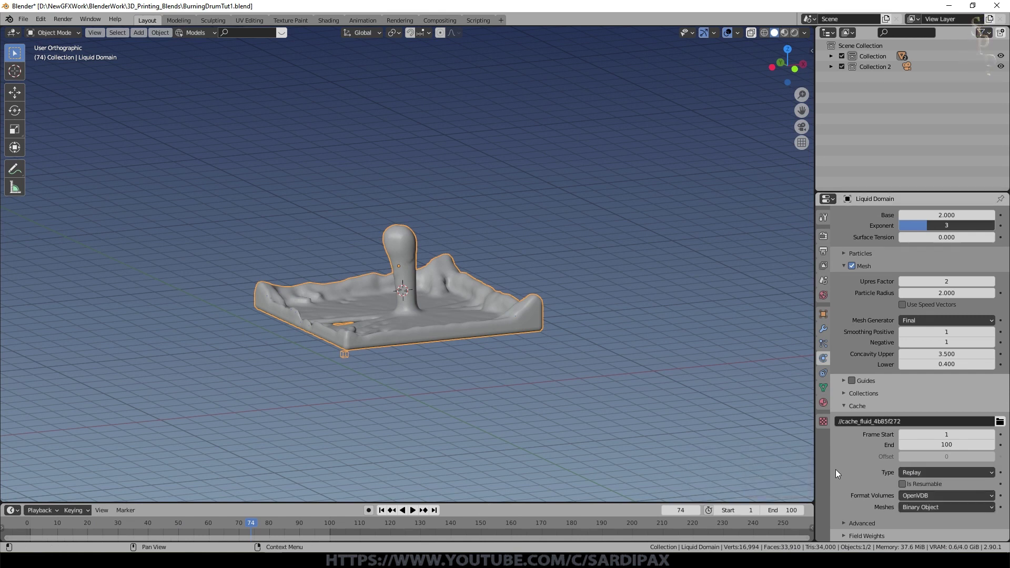
{"action": "left_click", "coordinate": [340, 432]}
{"action": "middle_click", "coordinate": [378, 434]}
{"action": "scroll", "scroll_direction": "up", "scroll_amount": 3}
{"action": "left_click", "coordinate": [417, 510]}
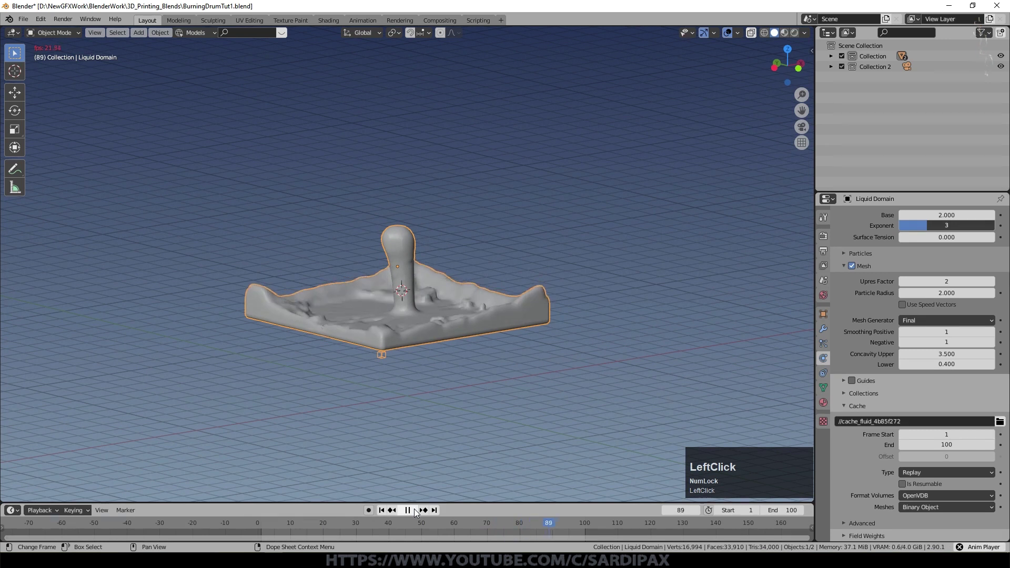
{"action": "scroll", "scroll_direction": "up", "scroll_amount": 3}
{"action": "left_click", "coordinate": [412, 516]}
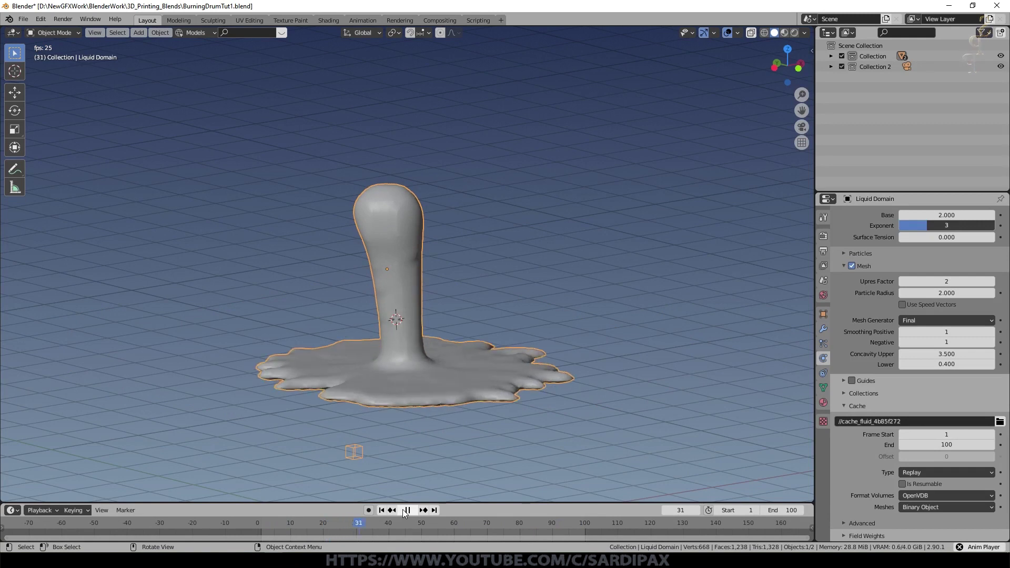
{"action": "left_click", "coordinate": [405, 512]}
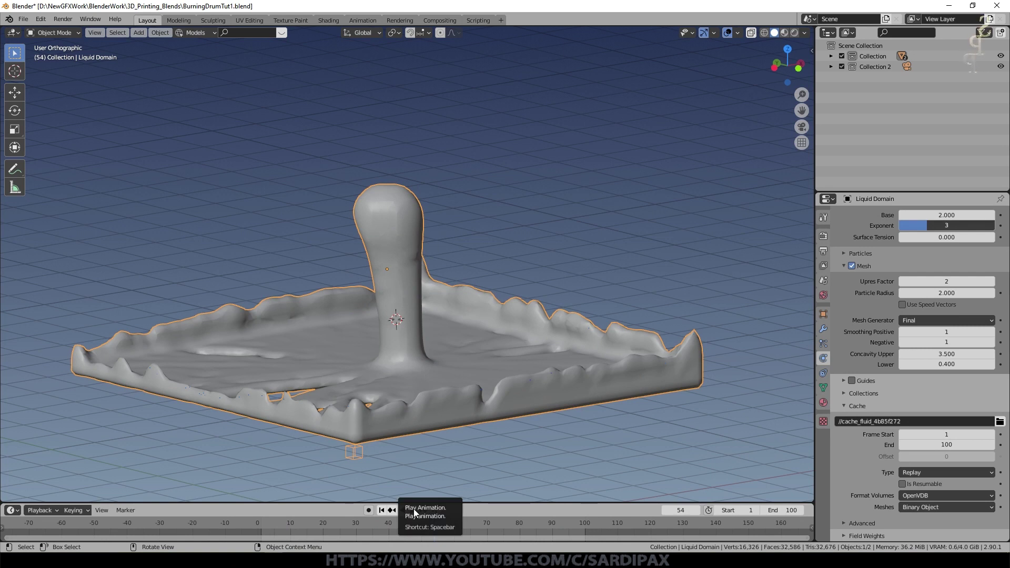
- Add a mesh plane at frame 1 and scale it about four times larger in top view
{"action": "left_click", "coordinate": [431, 274]}
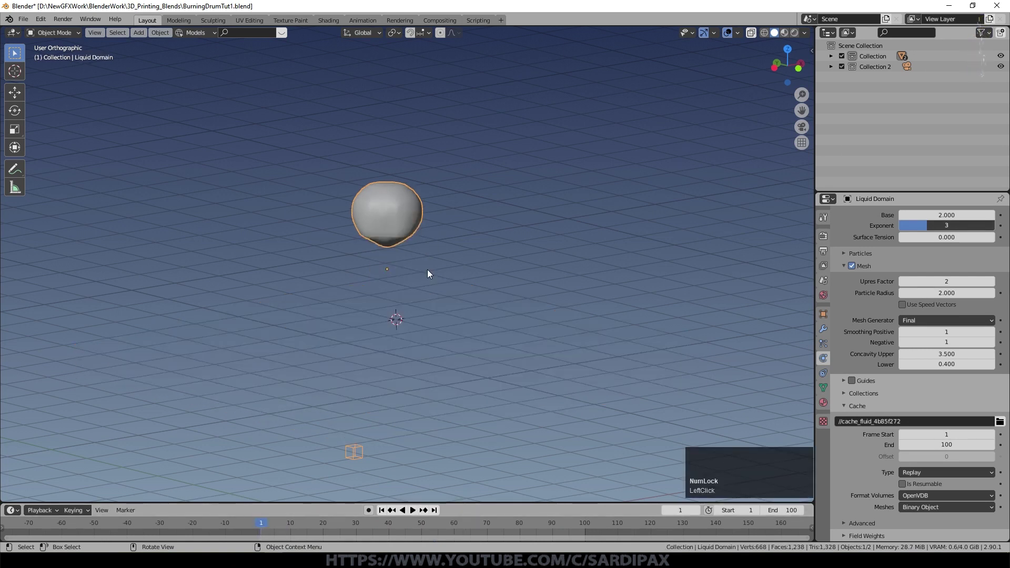
{"action": "key", "text": "shift+Num_Lock"}
{"action": "scroll", "scroll_direction": "down", "scroll_amount": 3}
{"action": "key", "text": "shift+a"}
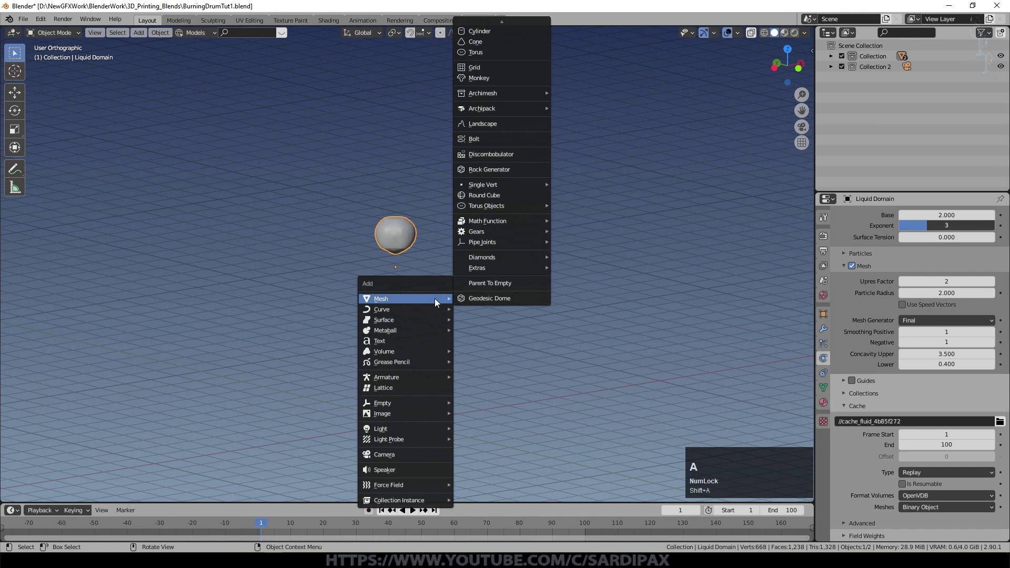
{"action": "left_click", "coordinate": [499, 31]}
{"action": "key", "text": "KP_7"}
{"action": "key", "text": "s"}
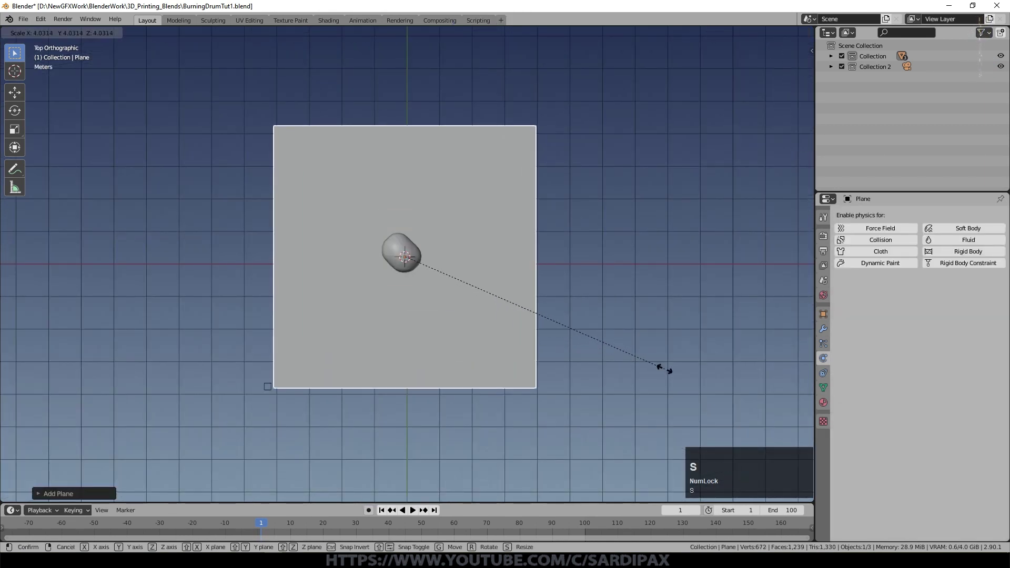
{"action": "left_click", "coordinate": [654, 367]}
- Subdivide the plane with 25 cuts in Edit Mode, then return to Object Mode
{"action": "key", "text": "Tab"}
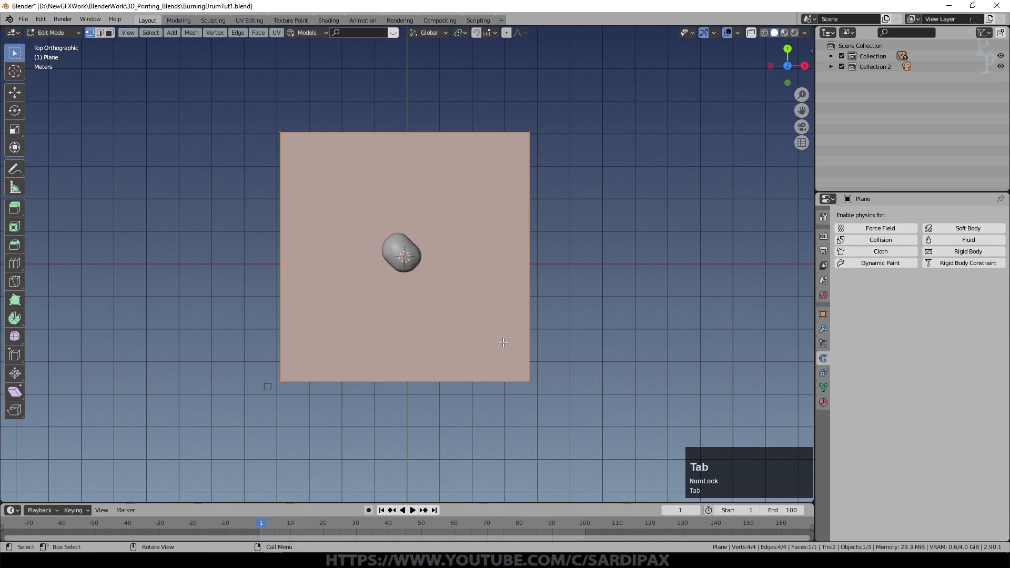
{"action": "right_click", "coordinate": [506, 345]}
{"action": "left_click", "coordinate": [480, 292]}
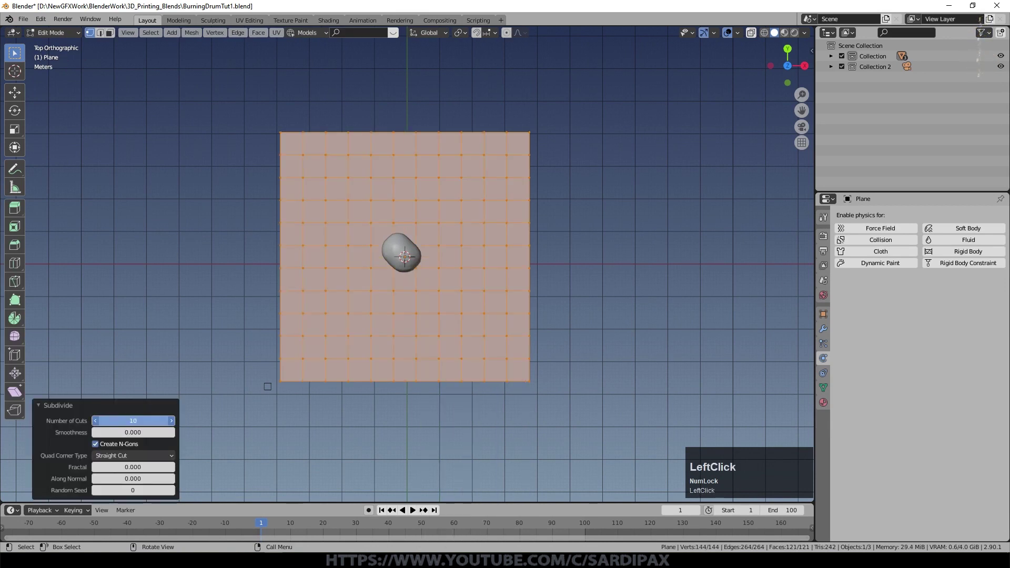
{"action": "key", "text": "KP_2"}
{"action": "key", "text": "KP_5"}
{"action": "key", "text": "KP_Enter"}
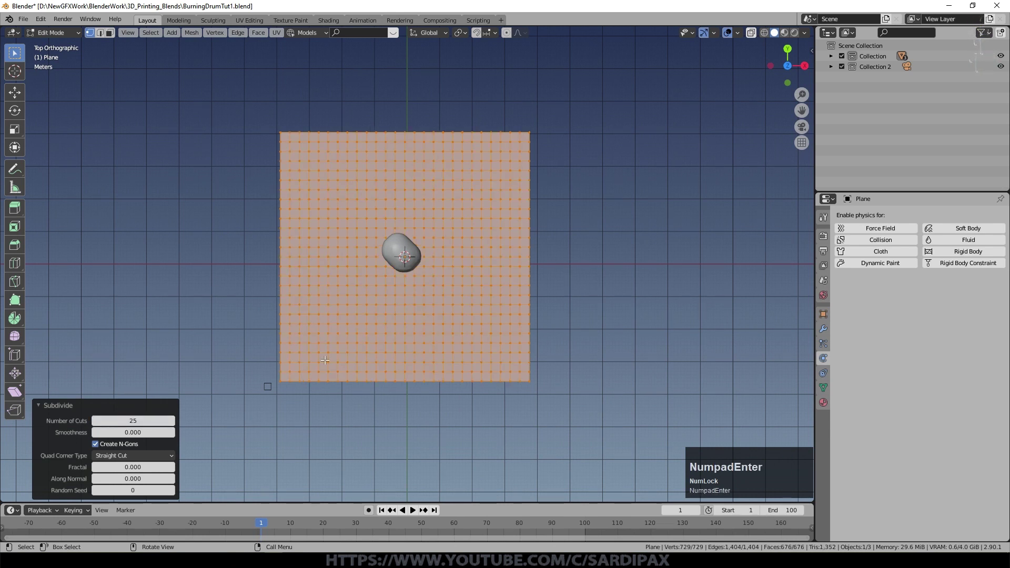
{"action": "key", "text": "Tab"}
{"action": "middle_click", "coordinate": [515, 407]}
{"action": "left_click", "coordinate": [314, 529]}
{"action": "middle_click", "coordinate": [427, 420]}
{"action": "scroll", "scroll_direction": "up", "scroll_amount": 3}
- Lower the plane along Z down to the puddle's level
{"action": "key", "text": "g"}
{"action": "key", "text": "z"}
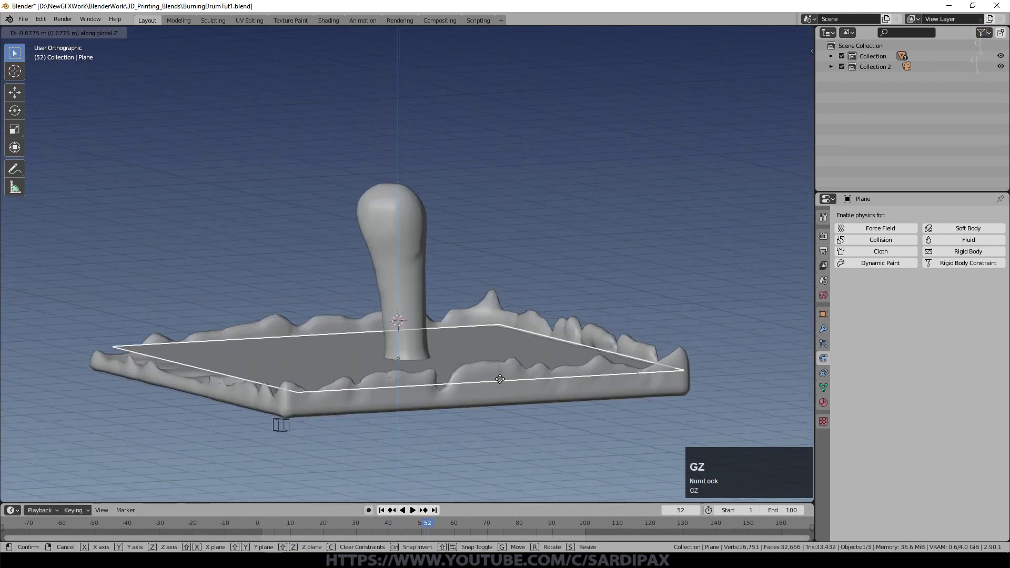
{"action": "left_click", "coordinate": [502, 378]}
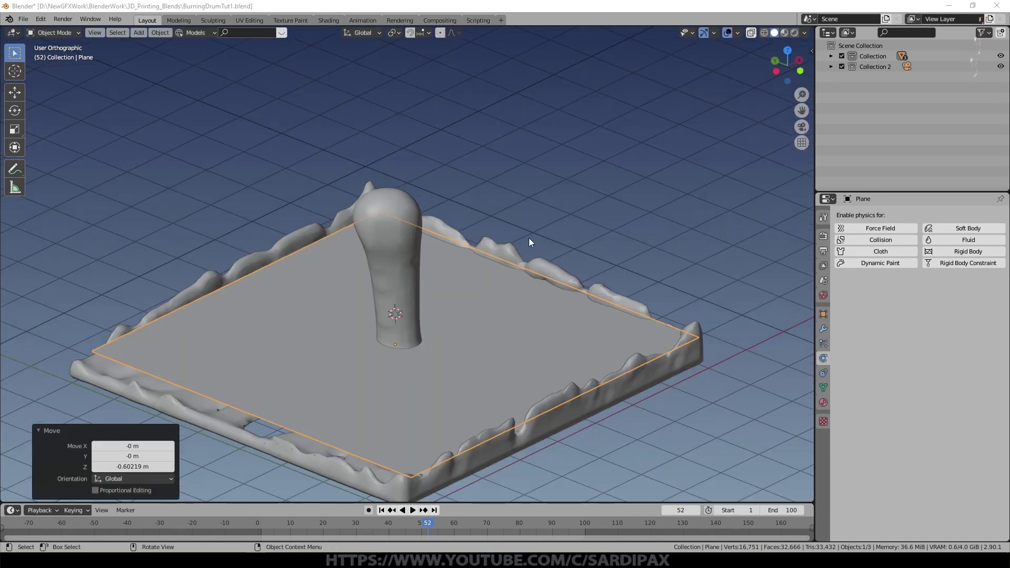
- Add a Shrinkwrap modifier to the plane with Liquid Domain as its target
{"action": "left_click", "coordinate": [826, 336]}
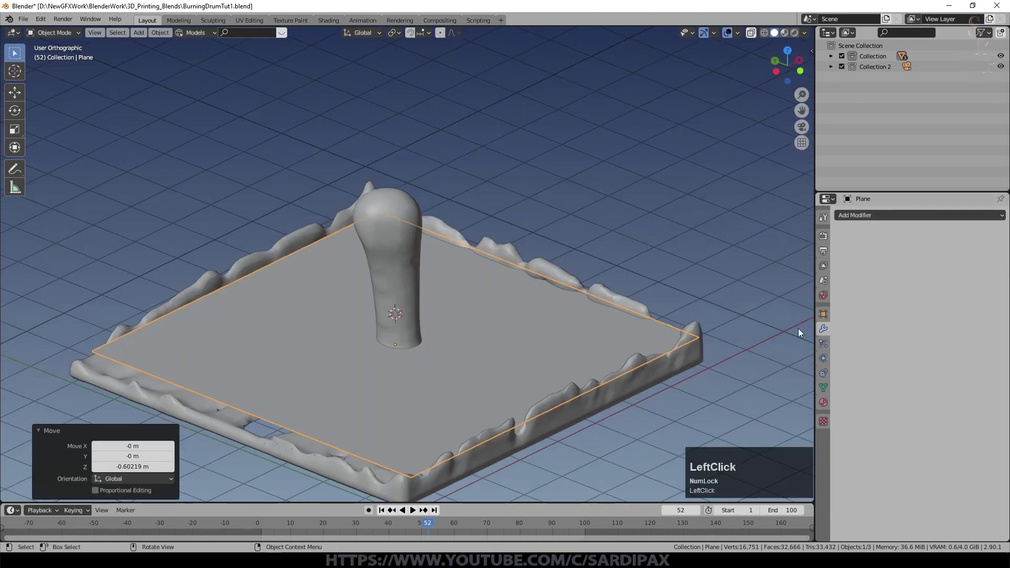
{"action": "left_click", "coordinate": [876, 219]}
{"action": "left_click", "coordinate": [883, 332]}
{"action": "left_click", "coordinate": [994, 276]}
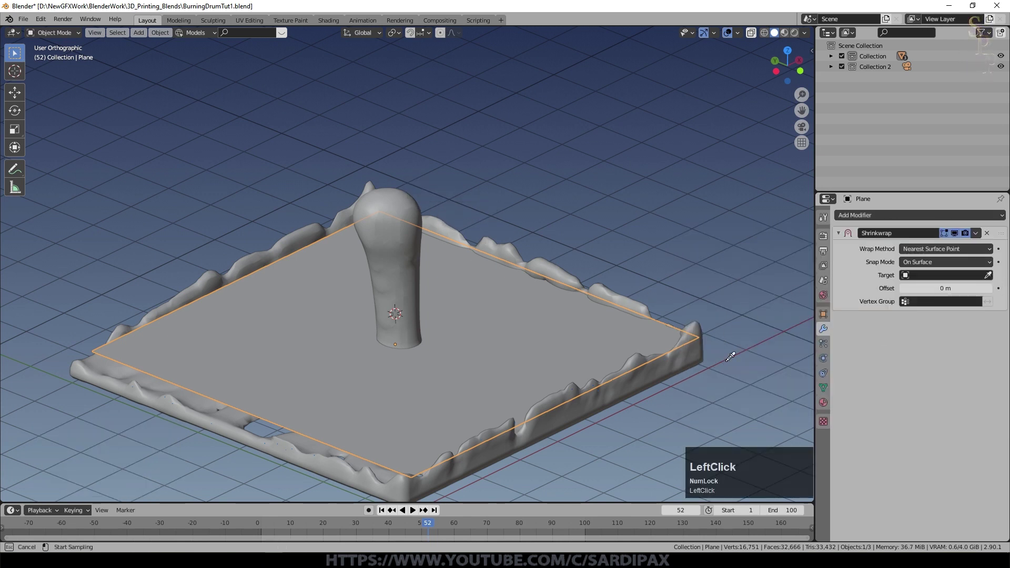
{"action": "left_click", "coordinate": [708, 349]}
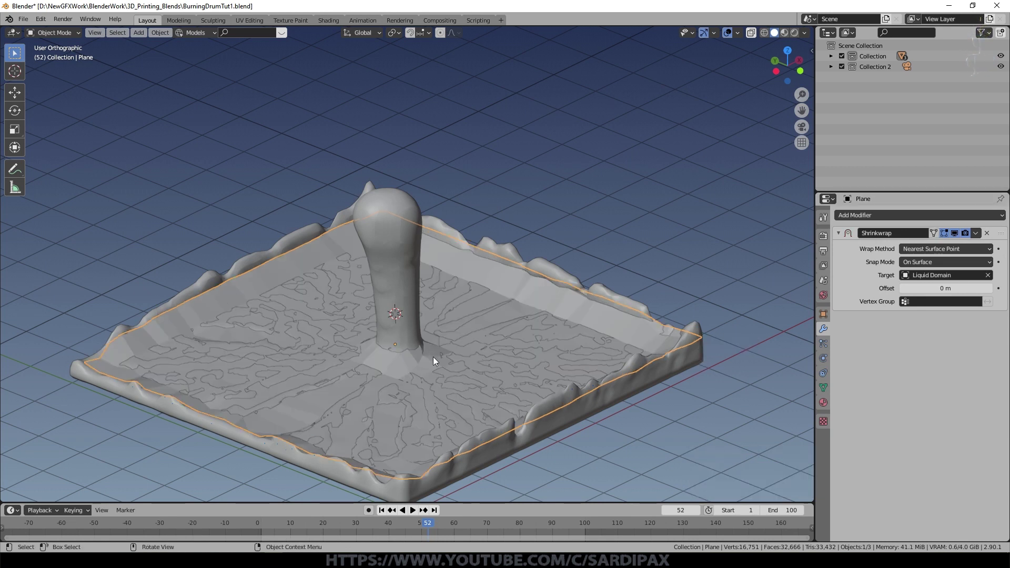
{"action": "left_click", "coordinate": [823, 405]}
{"action": "scroll", "scroll_direction": "down", "scroll_amount": 3}
{"action": "scroll", "scroll_direction": "down", "scroll_amount": 3}
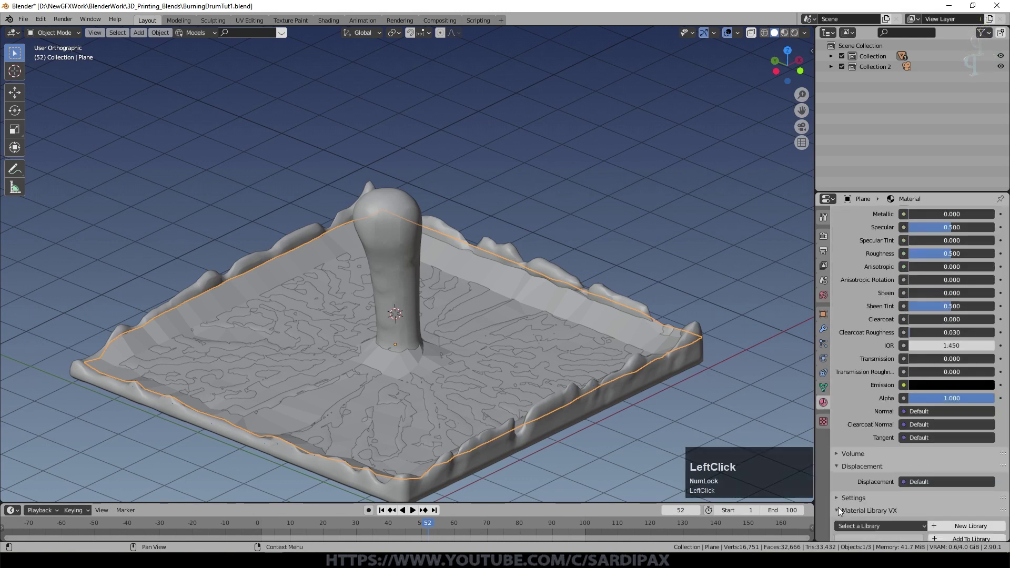
- Set the plane's Base Color to yellow so it stands out from the purple liquid
{"action": "left_click", "coordinate": [850, 501]}
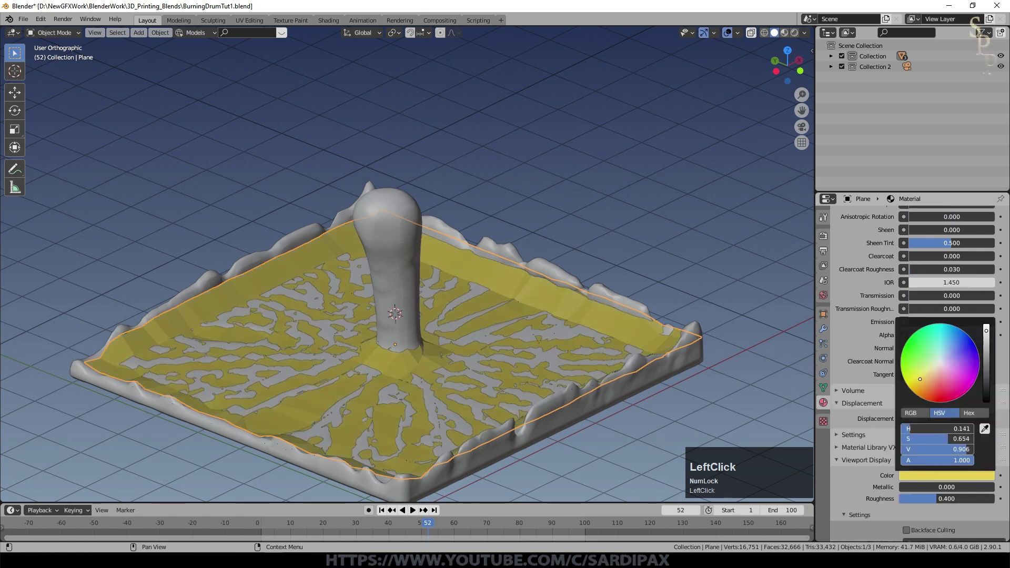
{"action": "scroll", "scroll_direction": "down", "scroll_amount": 3}
{"action": "left_click", "coordinate": [844, 539]}
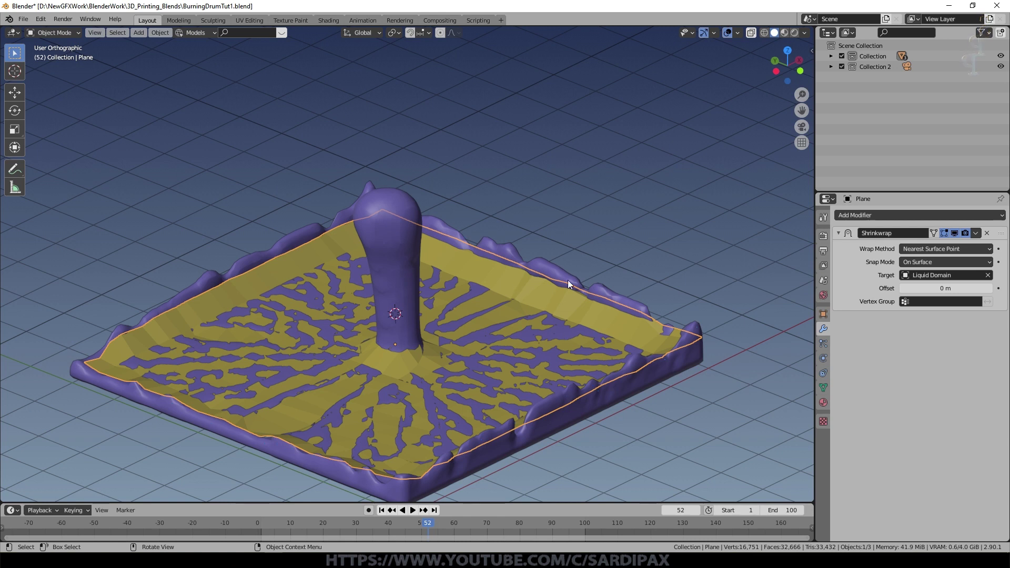
- Subdivide the plane again with 2 cuts and play the simulation to watch it follow the puddle
{"action": "key", "text": "Tab"}
{"action": "right_click", "coordinate": [573, 290]}
{"action": "left_click", "coordinate": [571, 291]}
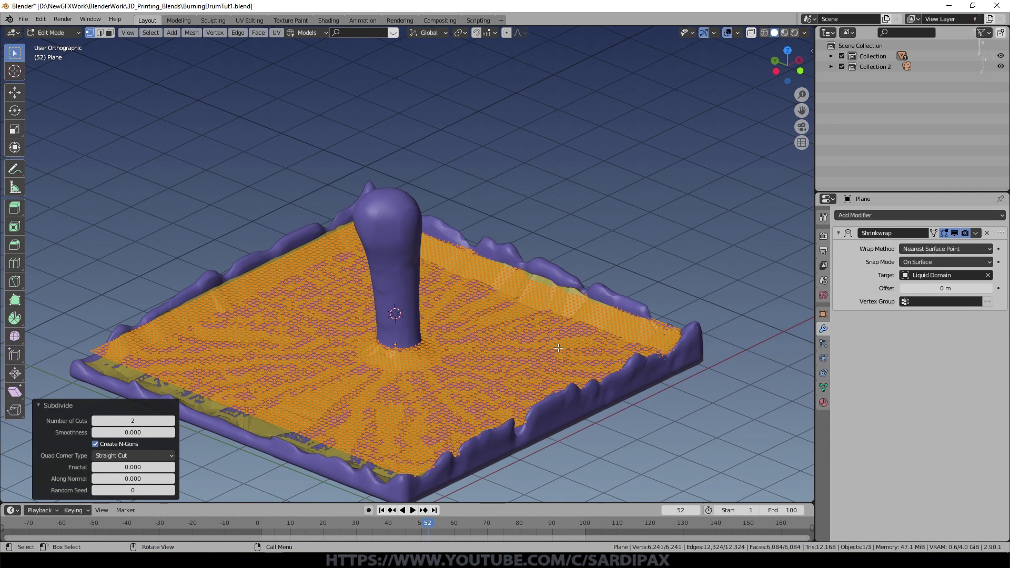
{"action": "key", "text": "Tab"}
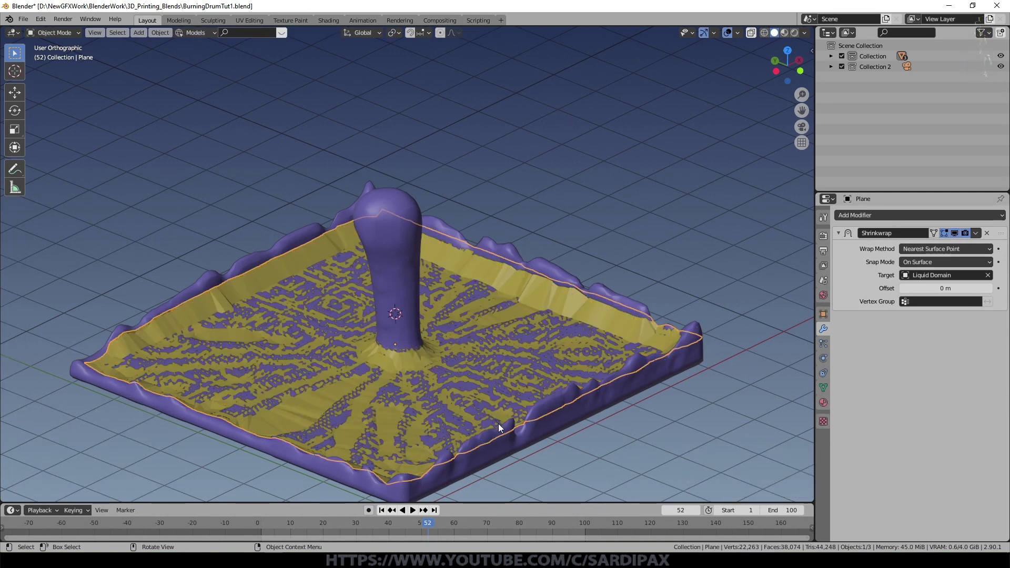
{"action": "left_click", "coordinate": [427, 523]}
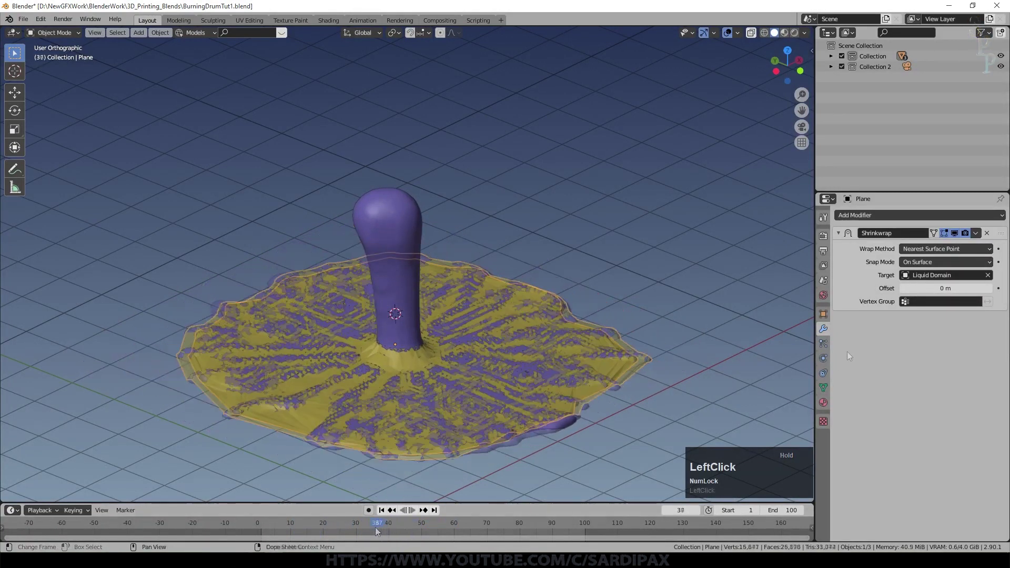
- Review the plane's object settings, save, then show its Physics tab and the Object menu
{"action": "left_click", "coordinate": [828, 316]}
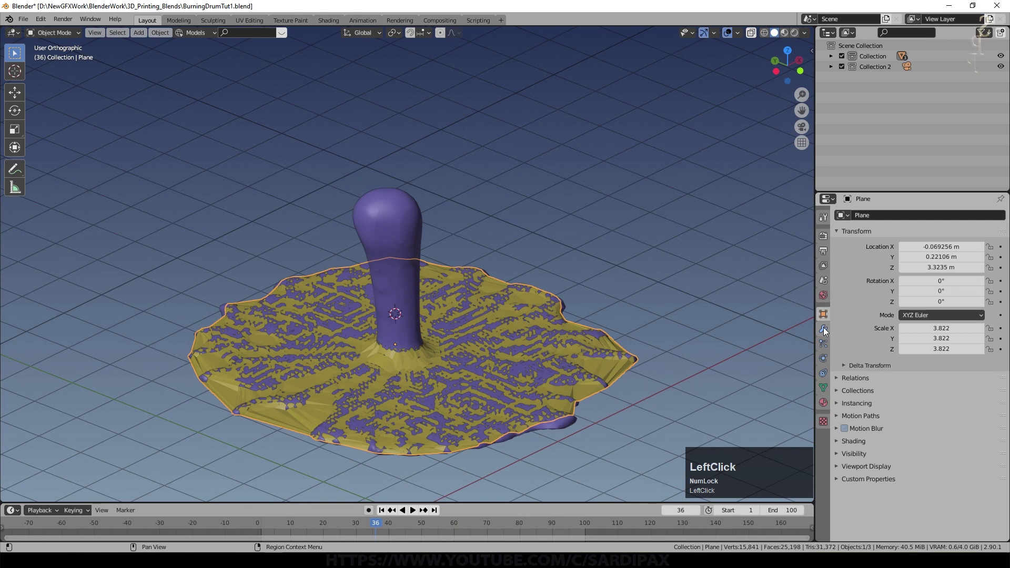
{"action": "left_click", "coordinate": [859, 452]}
{"action": "left_click", "coordinate": [905, 497]}
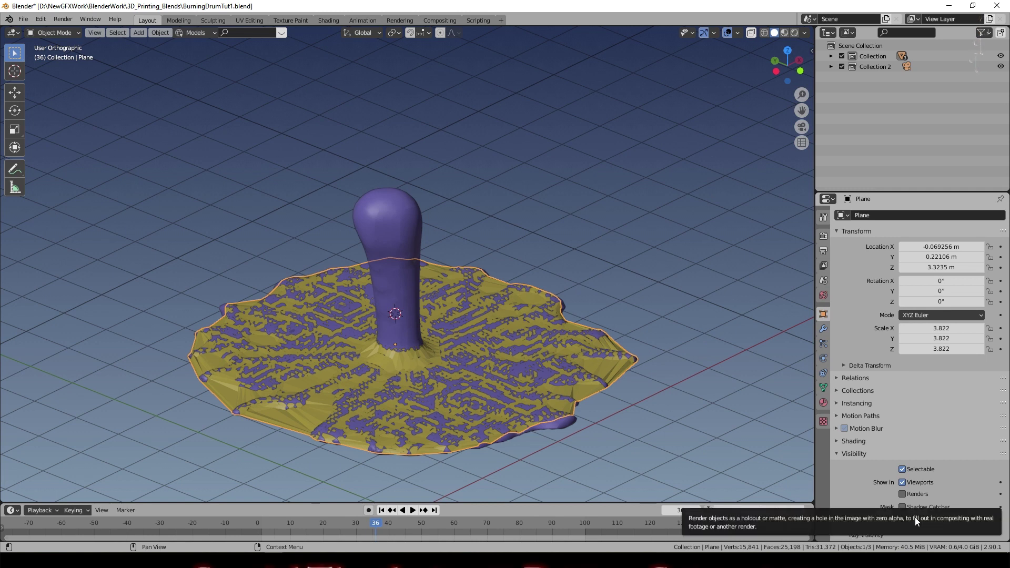
{"action": "left_click", "coordinate": [829, 238]}
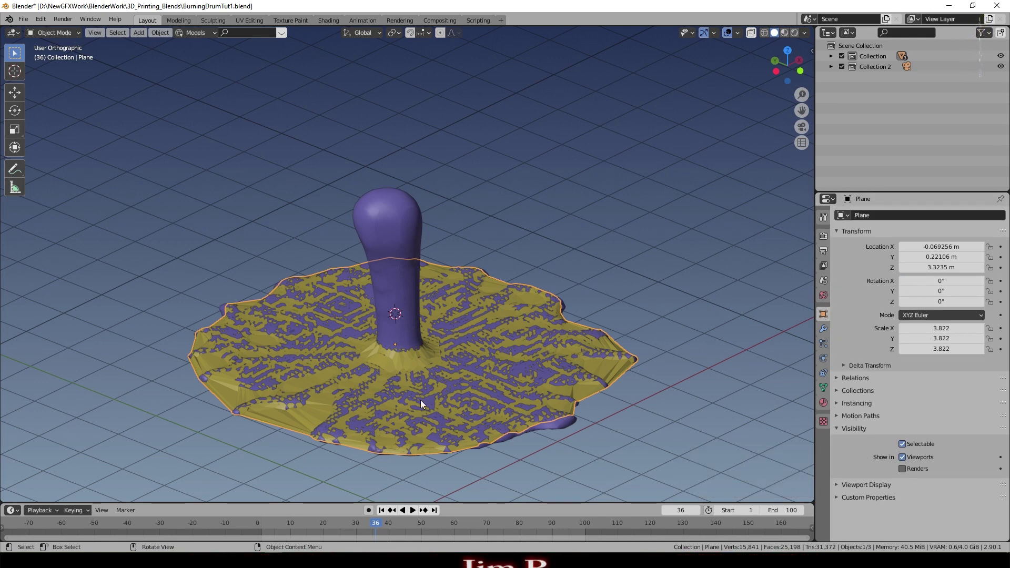
{"action": "key", "text": "ctrl+s"}
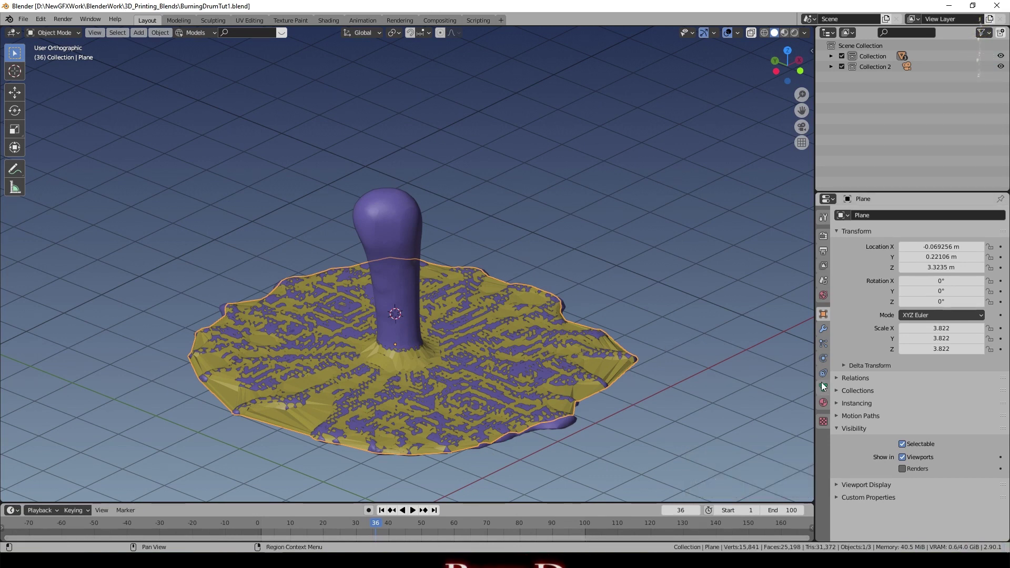
{"action": "left_click", "coordinate": [823, 336]}
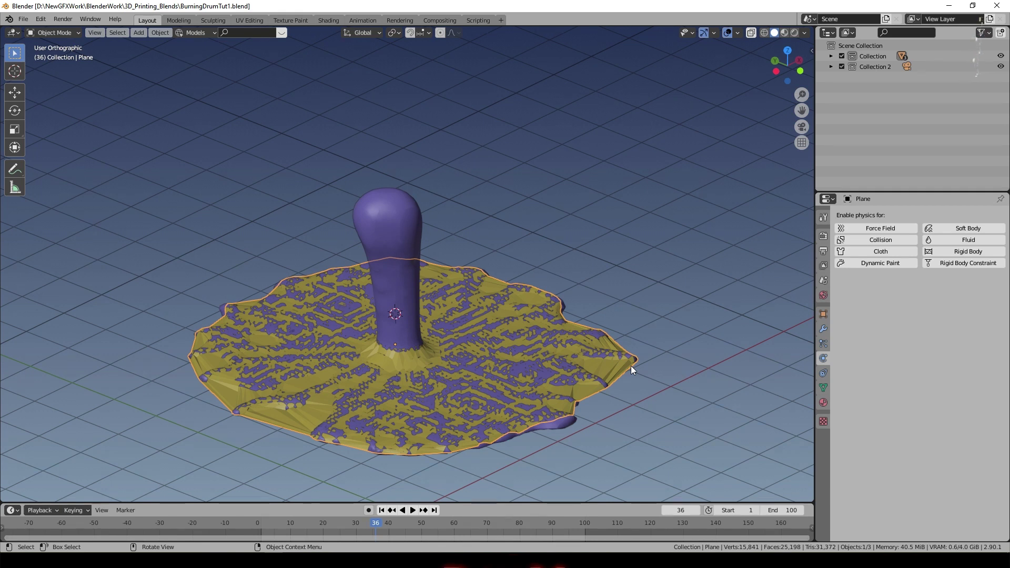
{"action": "left_click", "coordinate": [166, 33]}
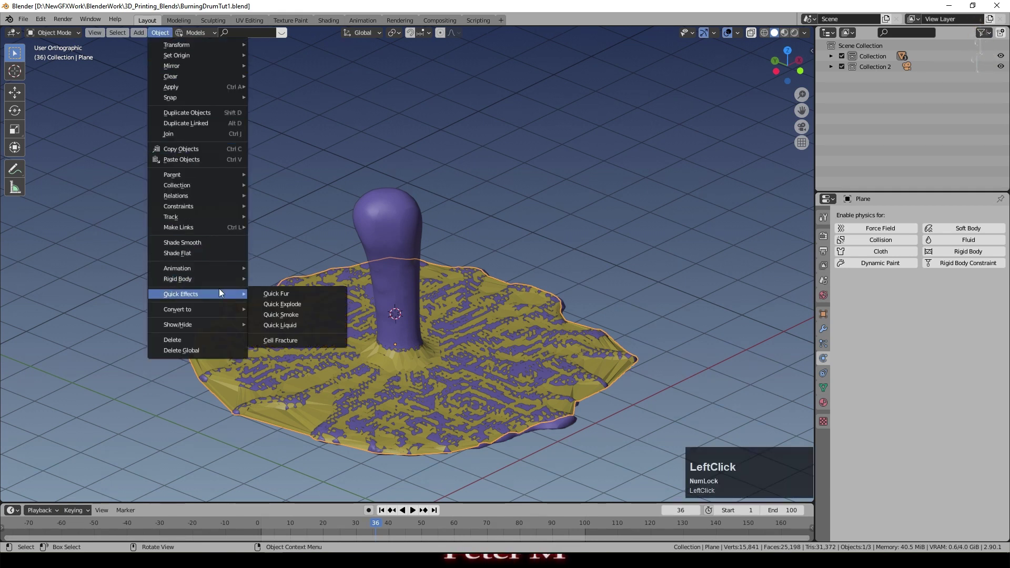
- Apply Quick Smoke to the plane, creating a Smoke Domain, and preview the rising smoke in playback
{"action": "left_click", "coordinate": [307, 315]}
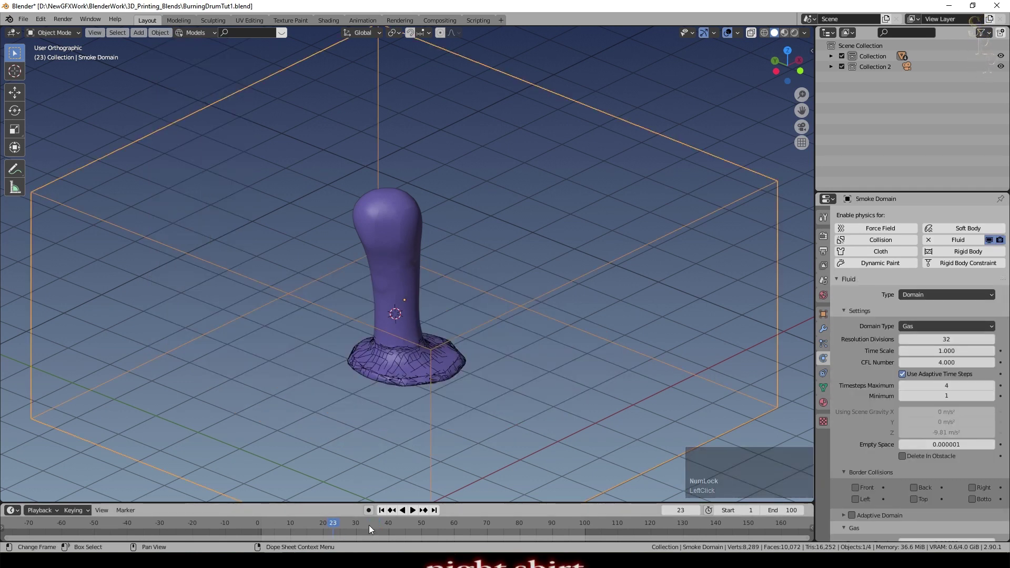
{"action": "left_click", "coordinate": [386, 513]}
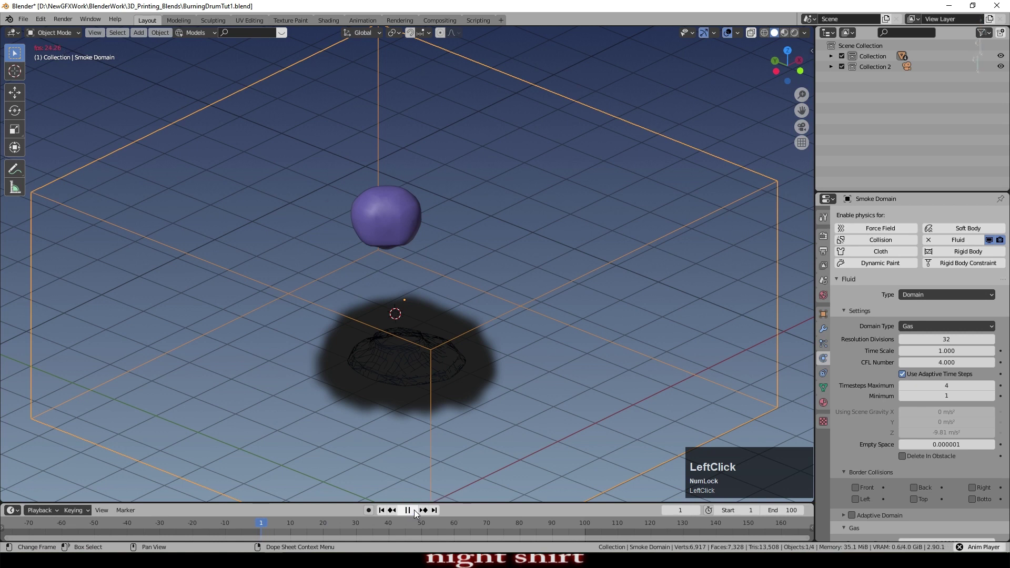
{"action": "middle_click", "coordinate": [515, 387]}
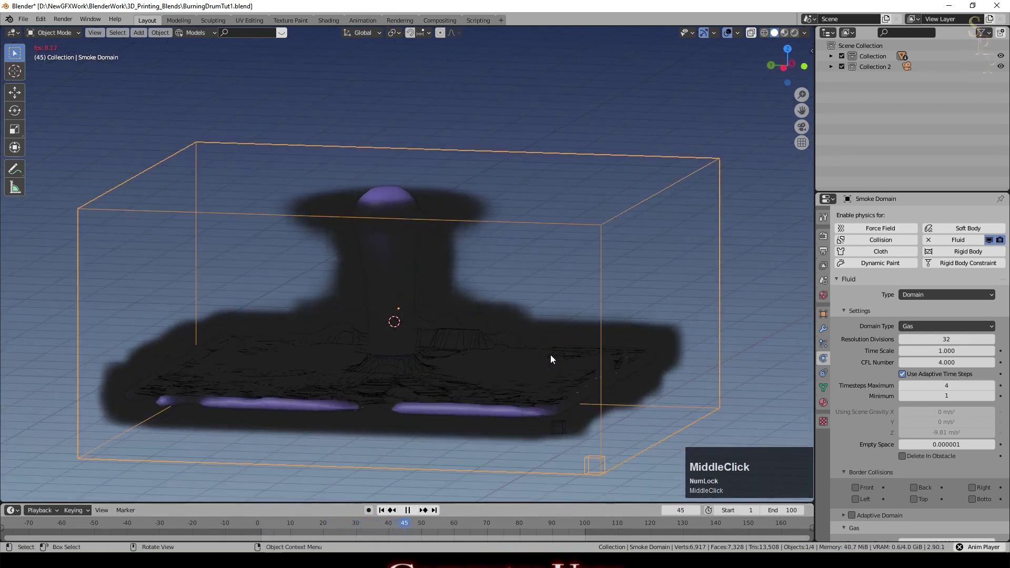
{"action": "left_click", "coordinate": [410, 515]}
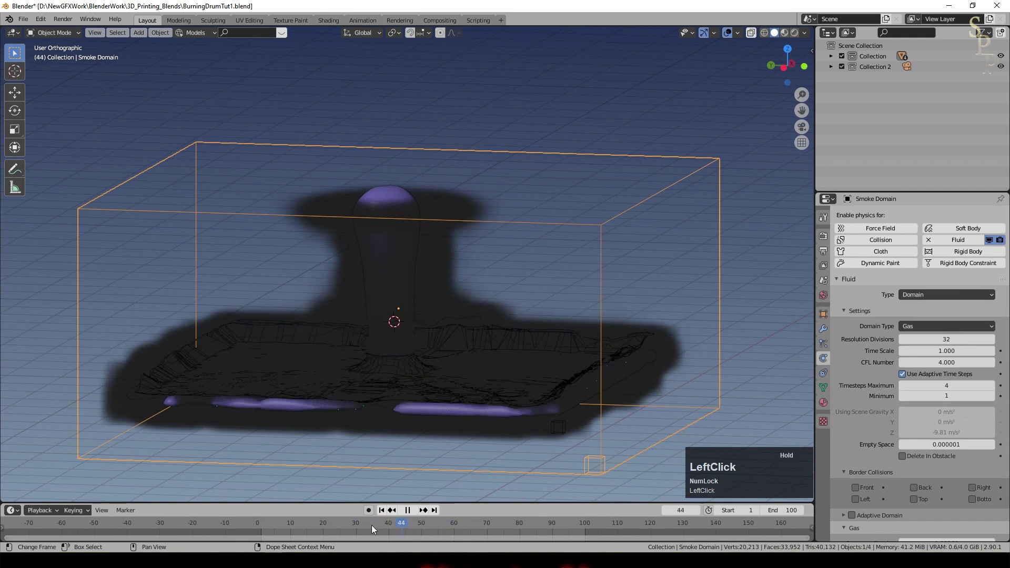
{"action": "key", "text": "ctrl+s"}
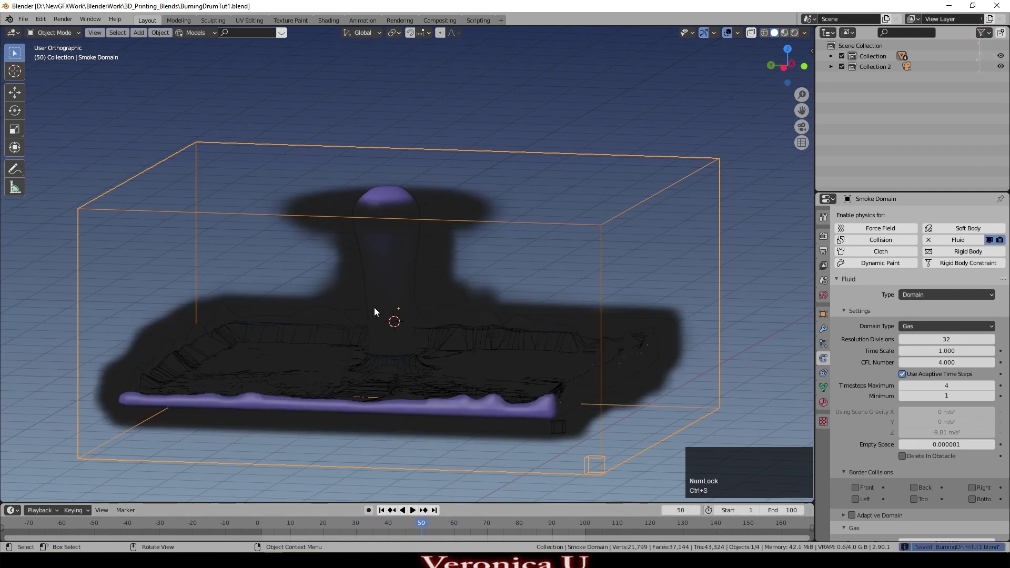
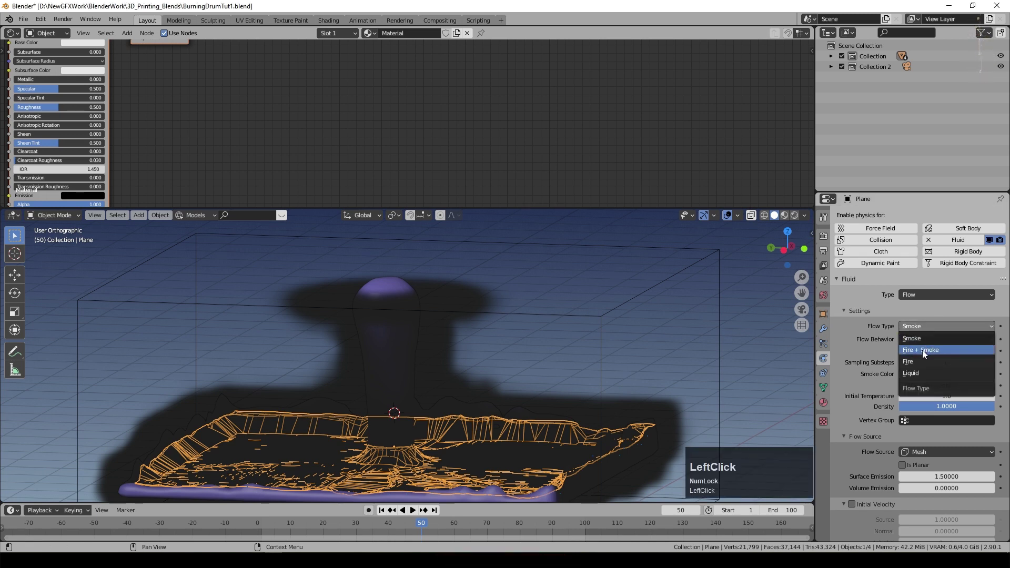
- Set the plane's Flow Type to Fire + Smoke and rewind to frame 1
{"action": "left_click", "coordinate": [927, 354]}
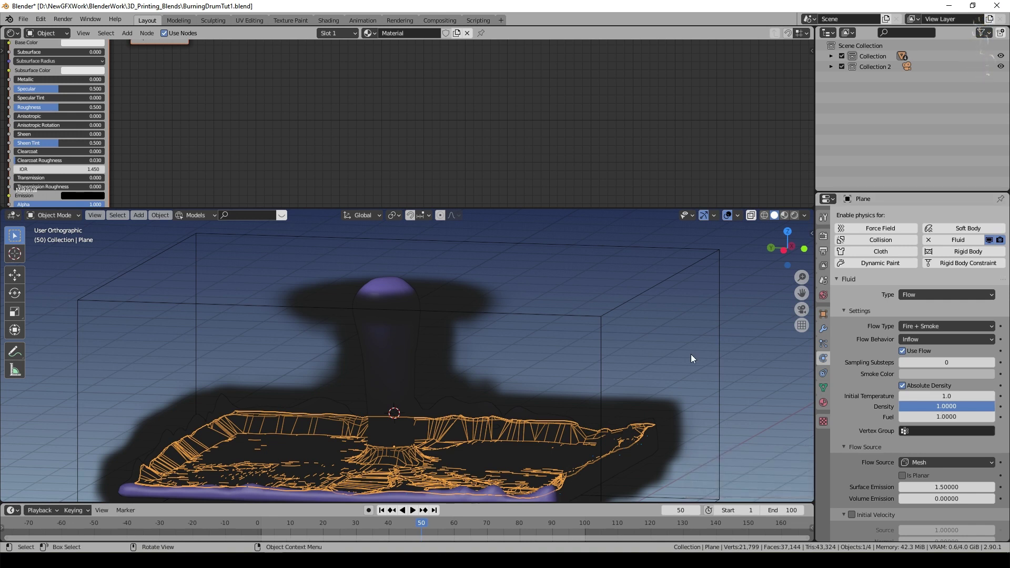
{"action": "left_click", "coordinate": [388, 516]}
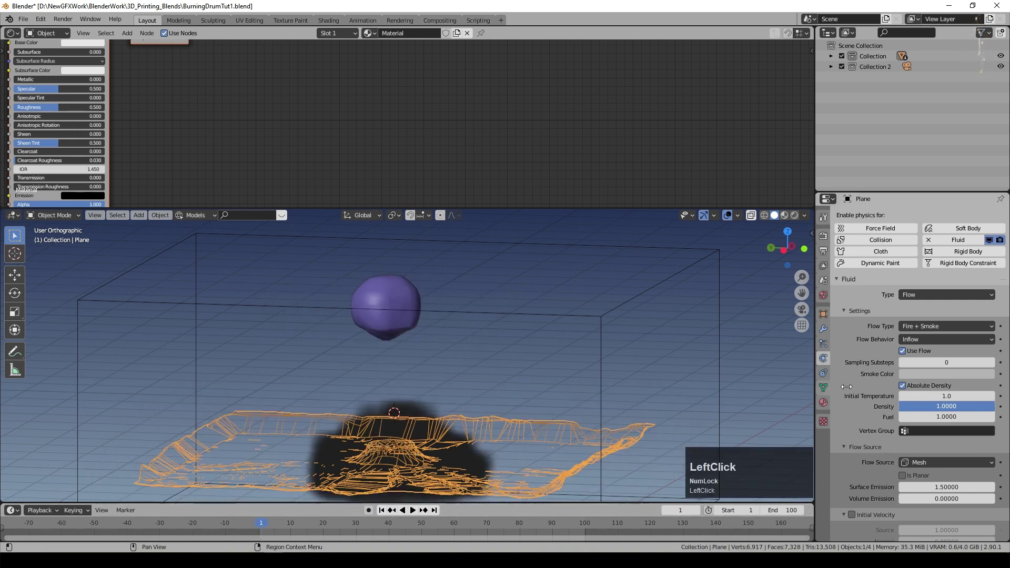
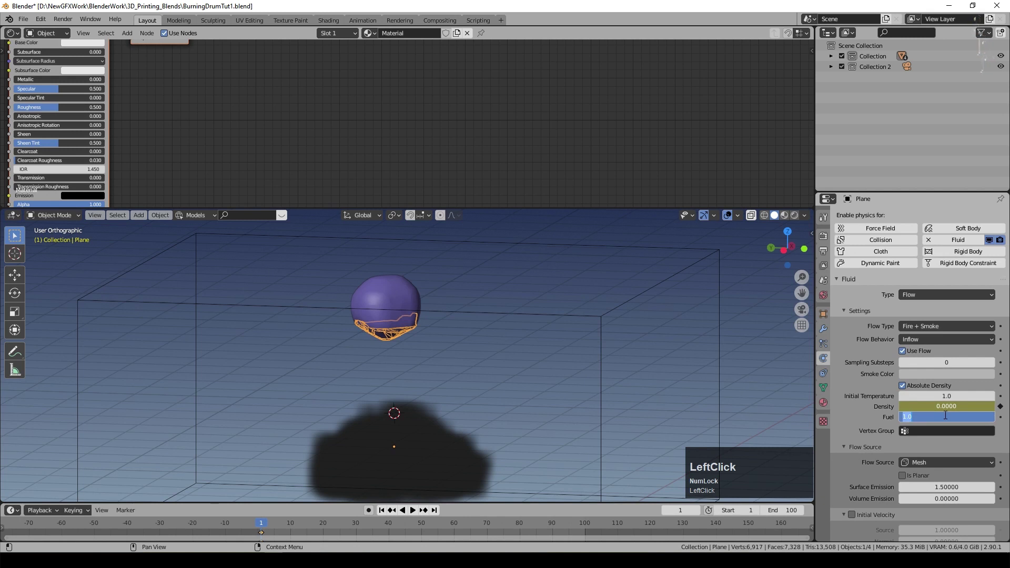
- Key Fuel at 0 on frame 1, then key Density and Fuel at zero on frame 25
{"action": "key", "text": "KP_0"}
{"action": "key", "text": "KP_Enter"}
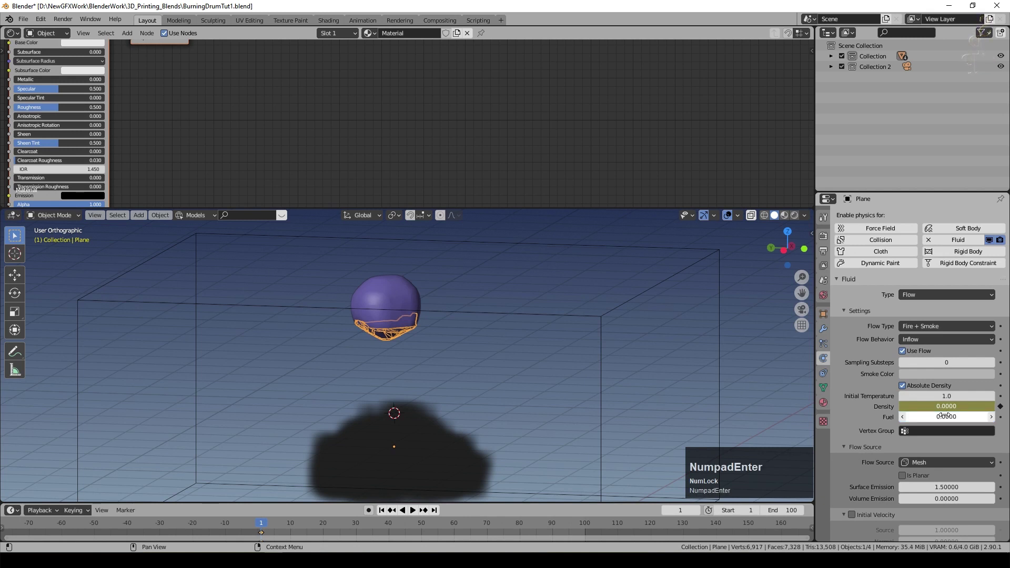
{"action": "key", "text": "i"}
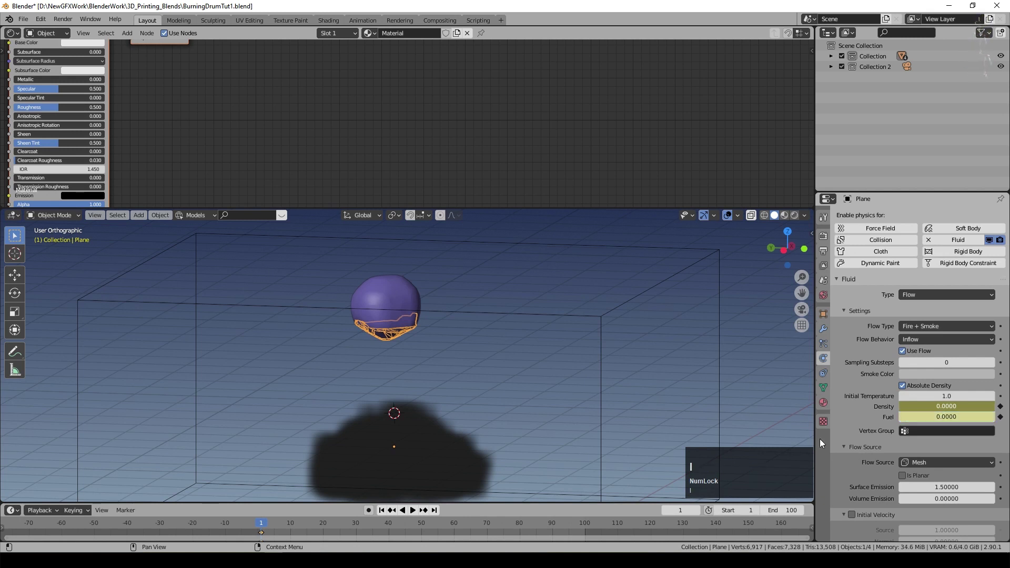
{"action": "left_click", "coordinate": [288, 529]}
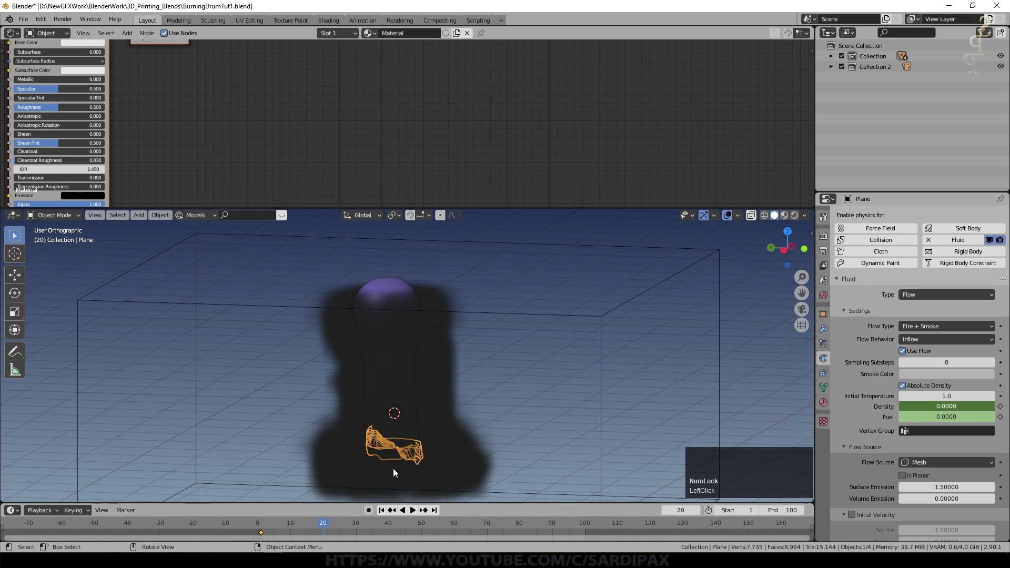
{"action": "left_click", "coordinate": [324, 528]}
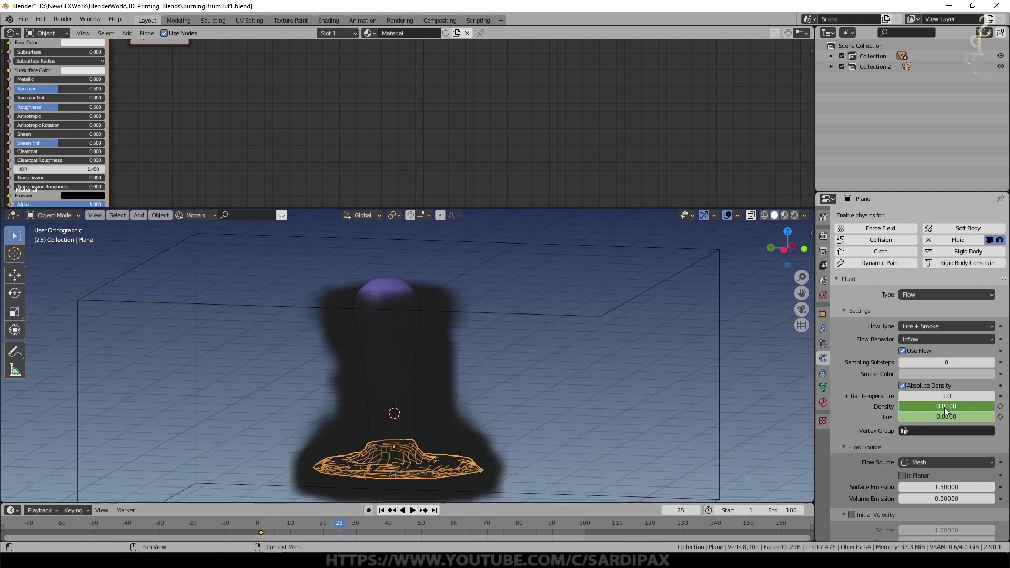
{"action": "key", "text": "i"}
{"action": "key", "text": "i"}
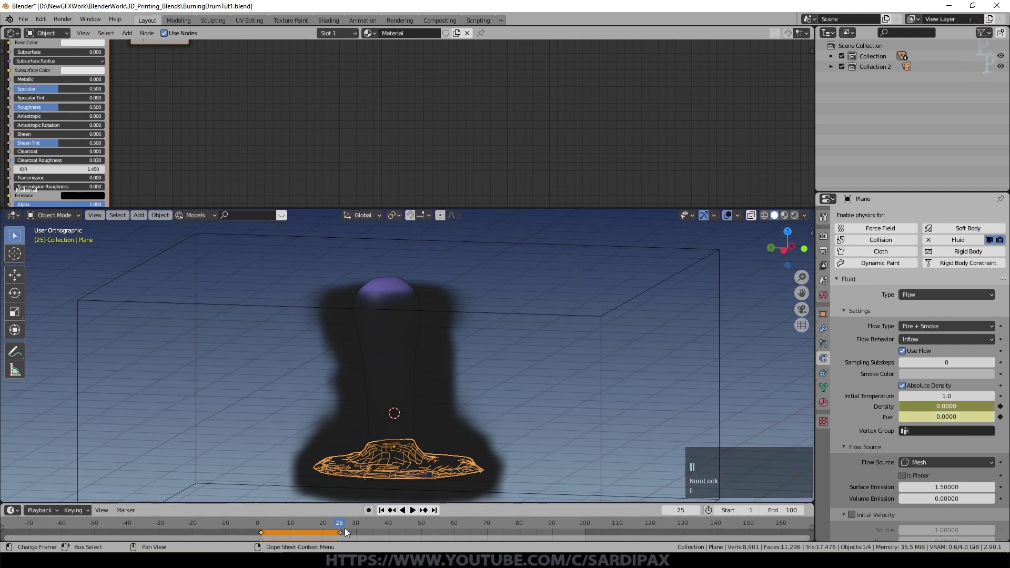
- At frame 30 set Density and Fuel to 1, keyframe both, and scrub back to check timing
{"action": "left_click", "coordinate": [344, 524]}
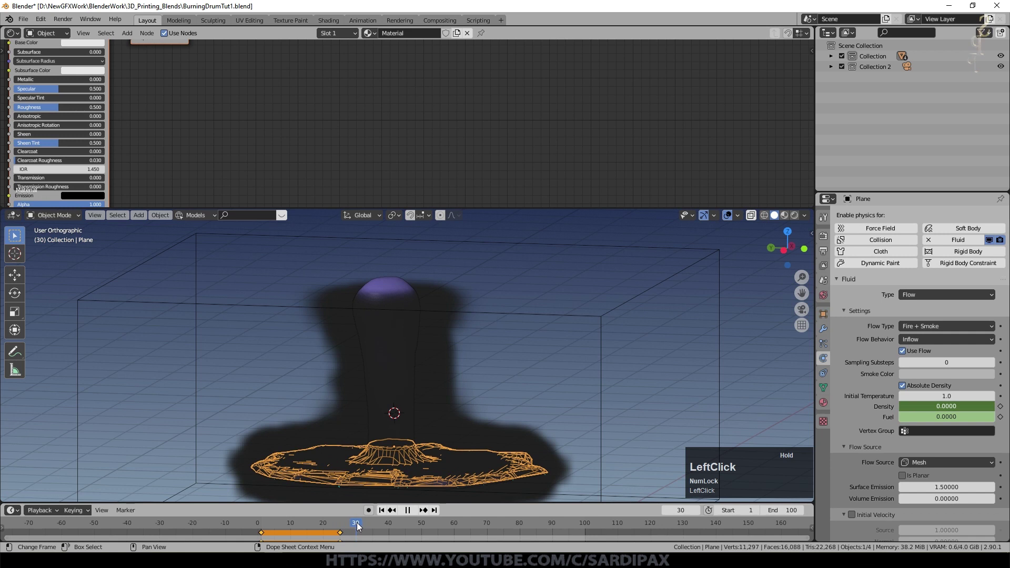
{"action": "left_click", "coordinate": [944, 407]}
{"action": "key", "text": "KP_1"}
{"action": "key", "text": "Tab"}
{"action": "key", "text": "KP_1"}
{"action": "left_click", "coordinate": [943, 406]}
{"action": "key", "text": "i"}
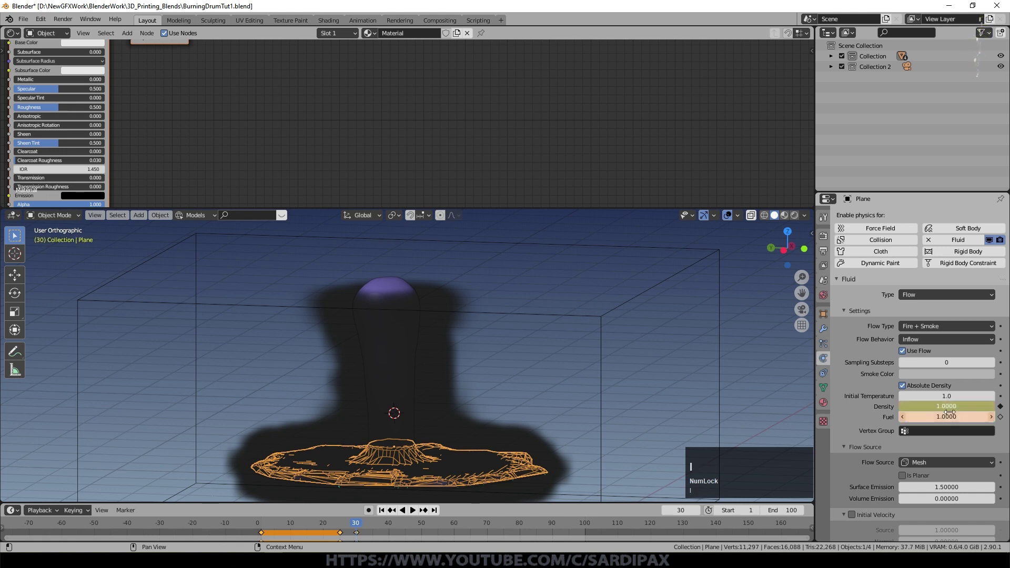
{"action": "key", "text": "i"}
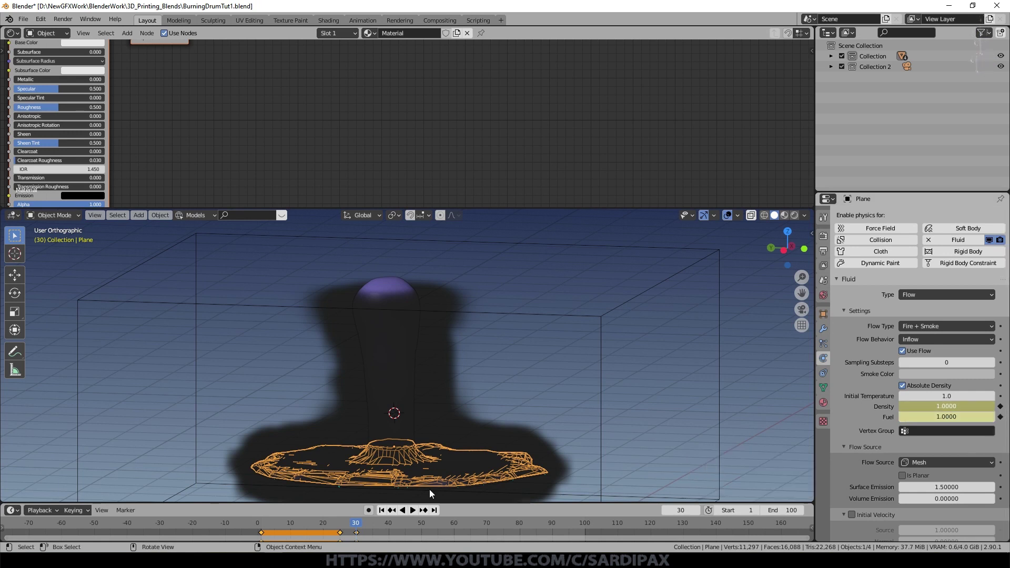
{"action": "left_click", "coordinate": [295, 524]}
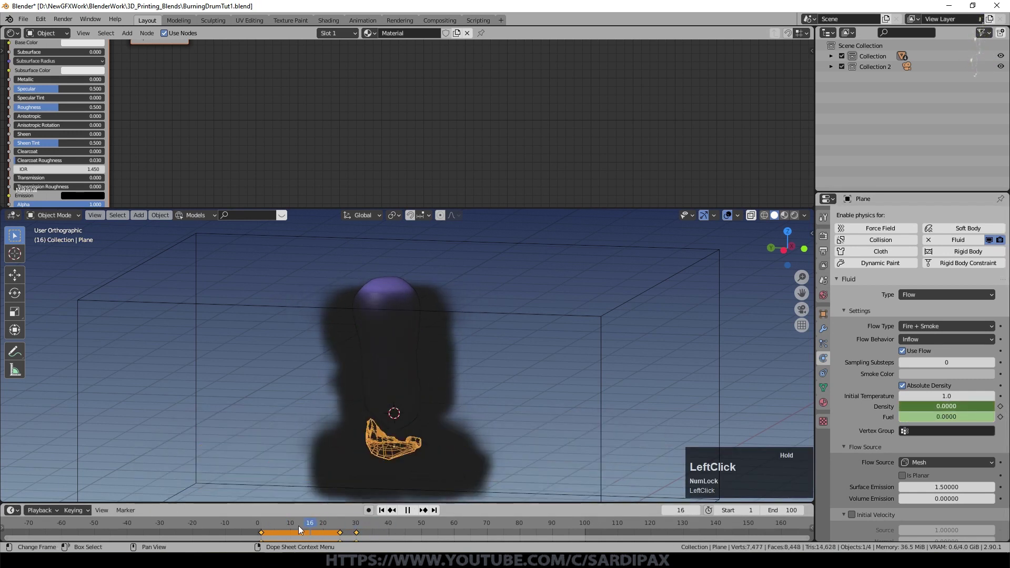
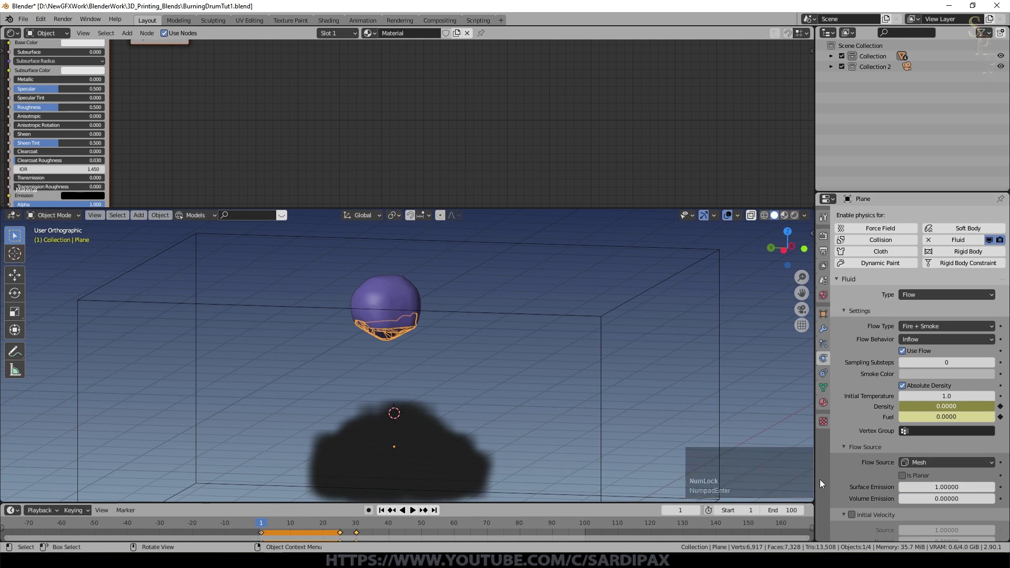
- Scroll through the plane's remaining Flow properties
{"action": "left_click", "coordinate": [907, 479]}
{"action": "scroll", "scroll_direction": "down", "scroll_amount": 3}
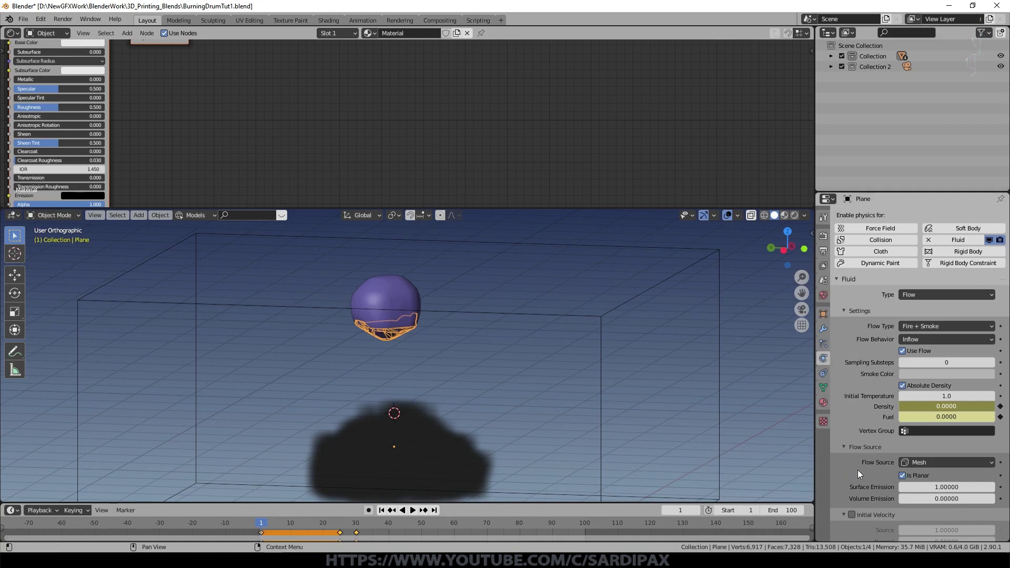
{"action": "scroll", "scroll_direction": "down", "scroll_amount": 3}
{"action": "left_click", "coordinate": [853, 515]}
{"action": "scroll", "scroll_direction": "down", "scroll_amount": 3}
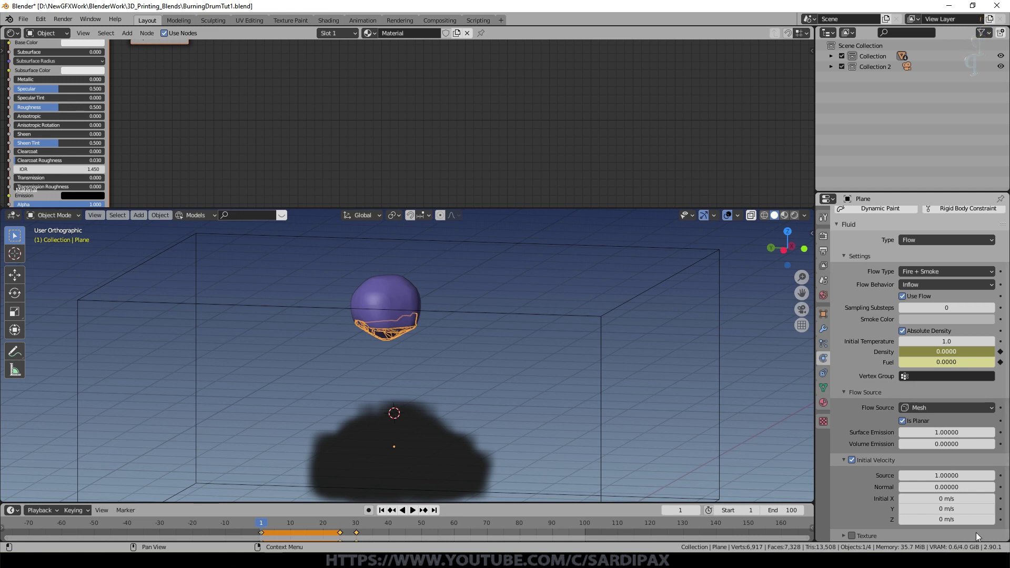
{"action": "scroll", "scroll_direction": "down", "scroll_amount": 3}
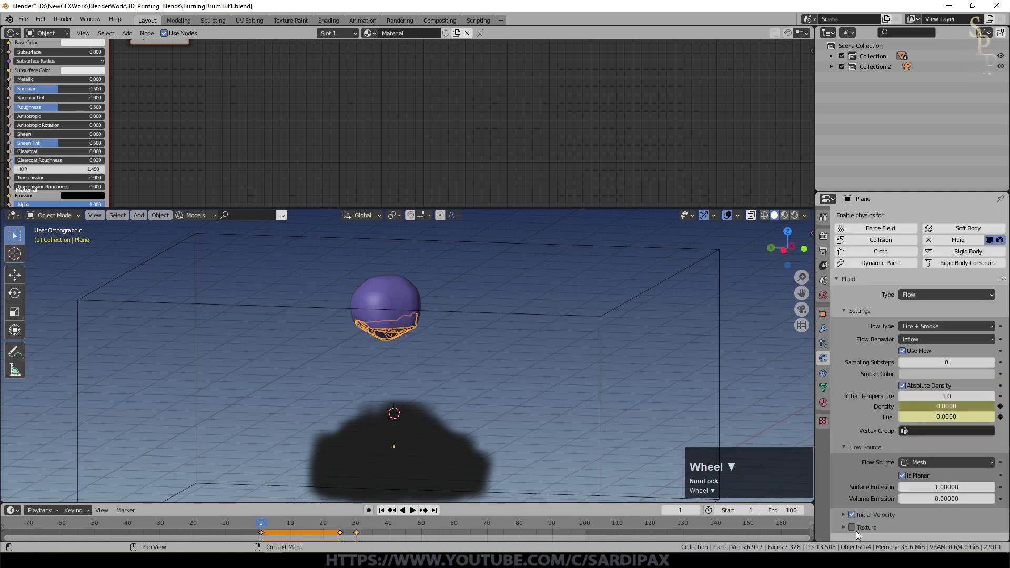
{"action": "scroll", "scroll_direction": "down", "scroll_amount": 3}
{"action": "left_click", "coordinate": [843, 531]}
{"action": "scroll", "scroll_direction": "down", "scroll_amount": 3}
- Play and scrub the timeline to preview the delayed flames, rewind to frame 1 and select the Smoke Domain
{"action": "left_click", "coordinate": [840, 508]}
{"action": "key", "text": "space"}
{"action": "key", "text": "space"}
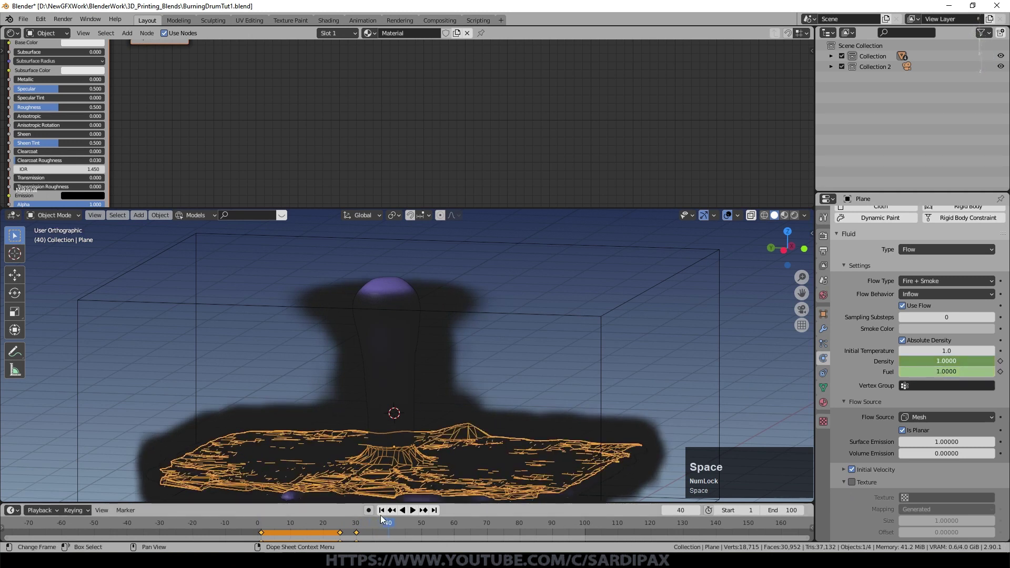
{"action": "left_click", "coordinate": [384, 513]}
{"action": "key", "text": "space"}
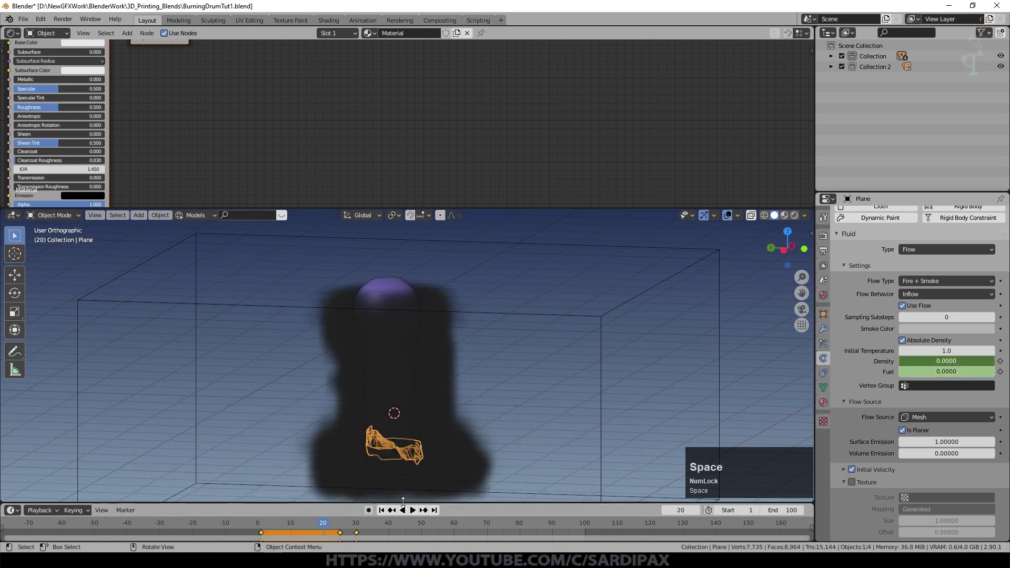
{"action": "key", "text": "ctrl+s"}
{"action": "left_click", "coordinate": [599, 328]}
- Enable Adaptive Domain on the Smoke Domain and raise Resolution Divisions to 40
{"action": "scroll", "scroll_direction": "up", "scroll_amount": 3}
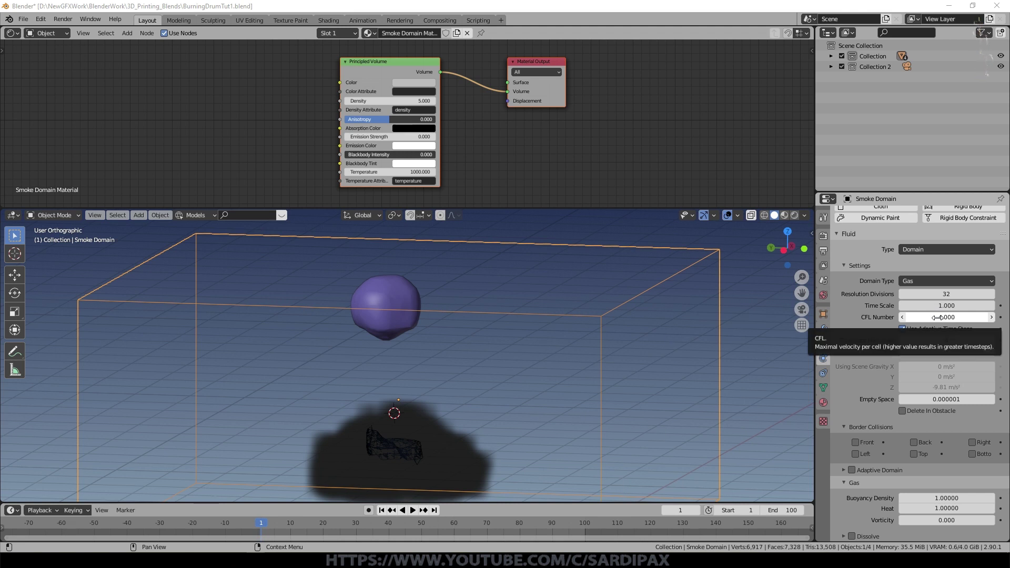
{"action": "scroll", "scroll_direction": "down", "scroll_amount": 3}
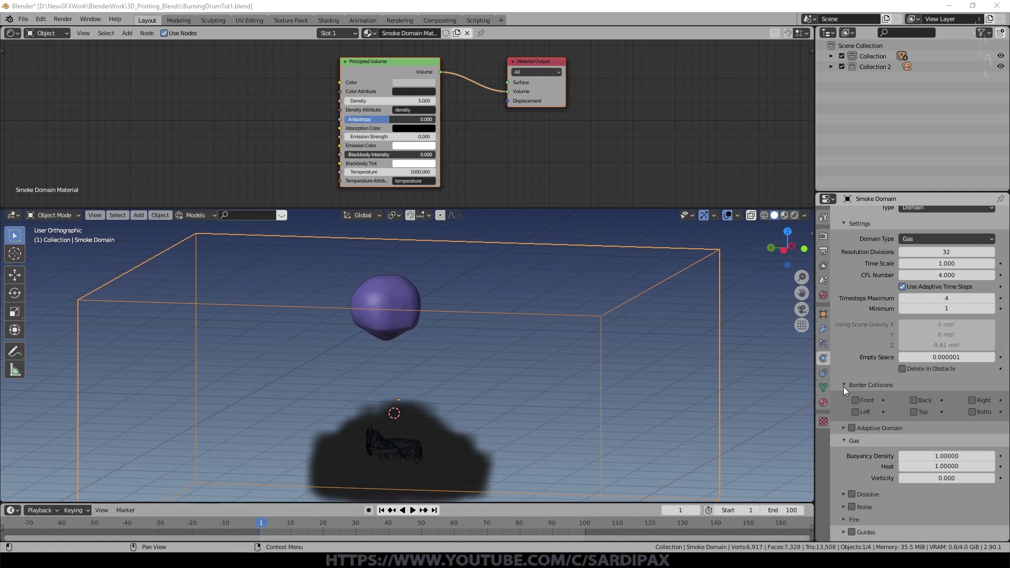
{"action": "left_click", "coordinate": [856, 431]}
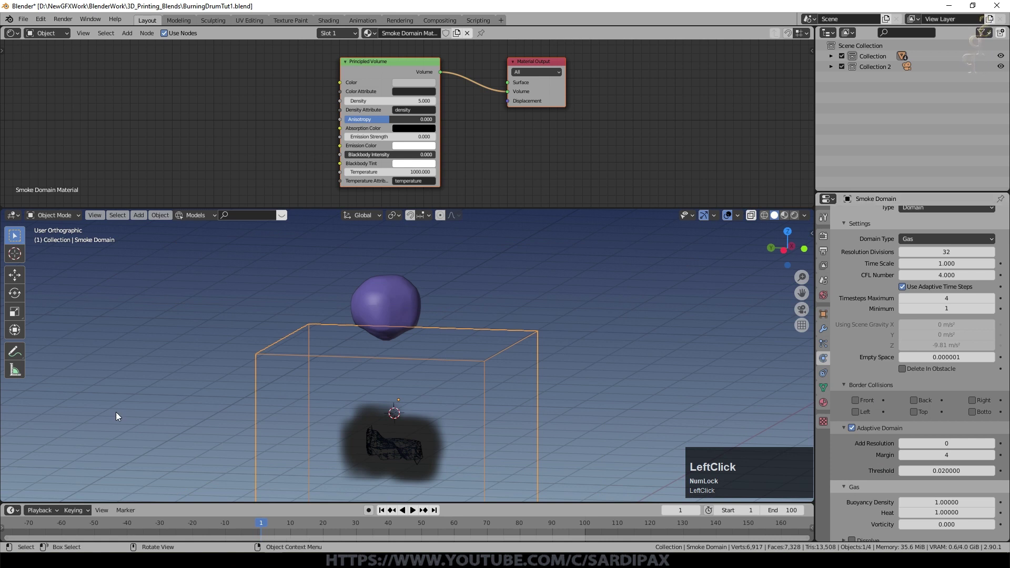
{"action": "scroll", "scroll_direction": "down", "scroll_amount": 3}
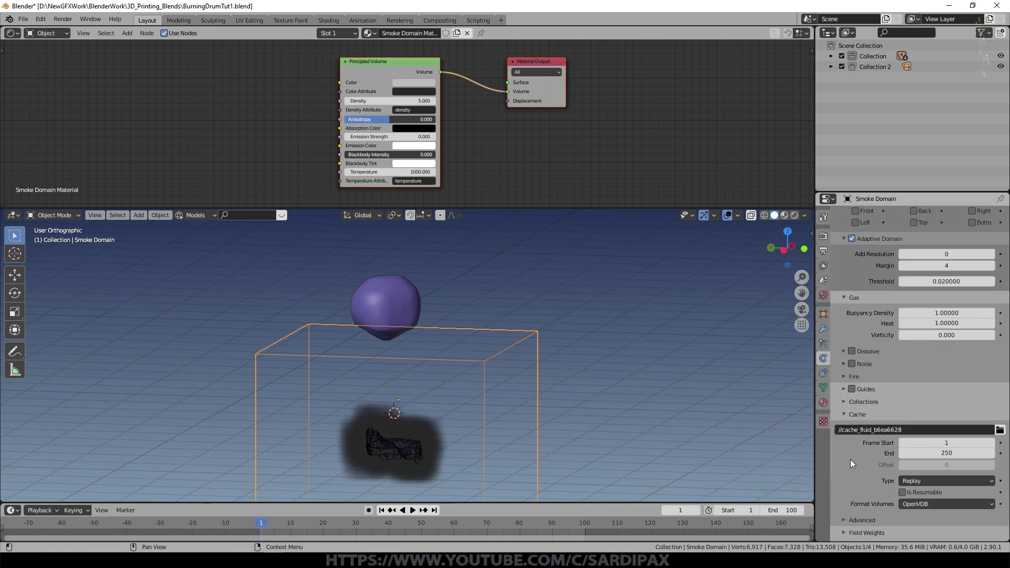
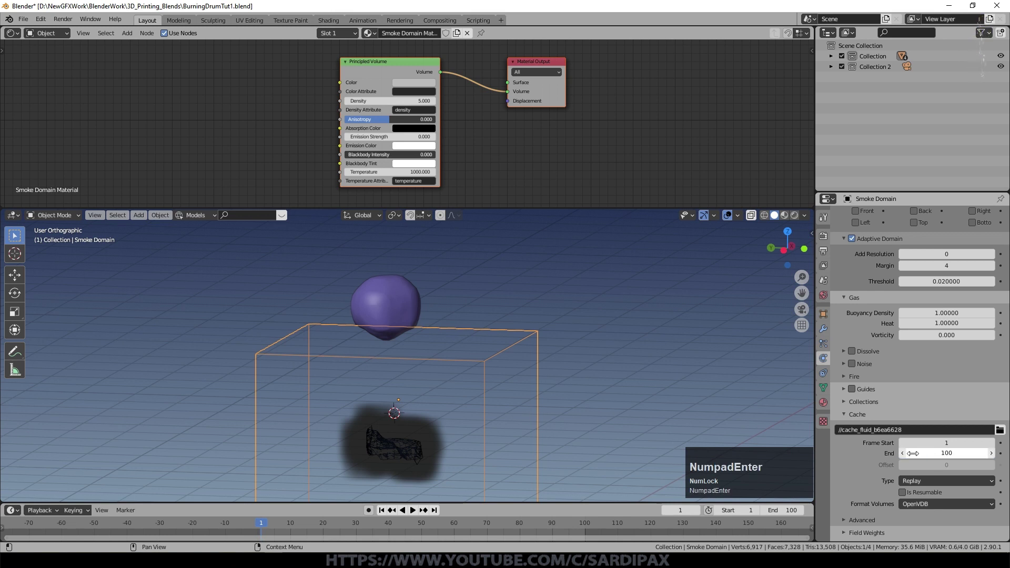
{"action": "scroll", "scroll_direction": "up", "scroll_amount": 3}
{"action": "left_click", "coordinate": [992, 341]}
{"action": "key", "text": "KP_4"}
{"action": "key", "text": "KP_Enter"}
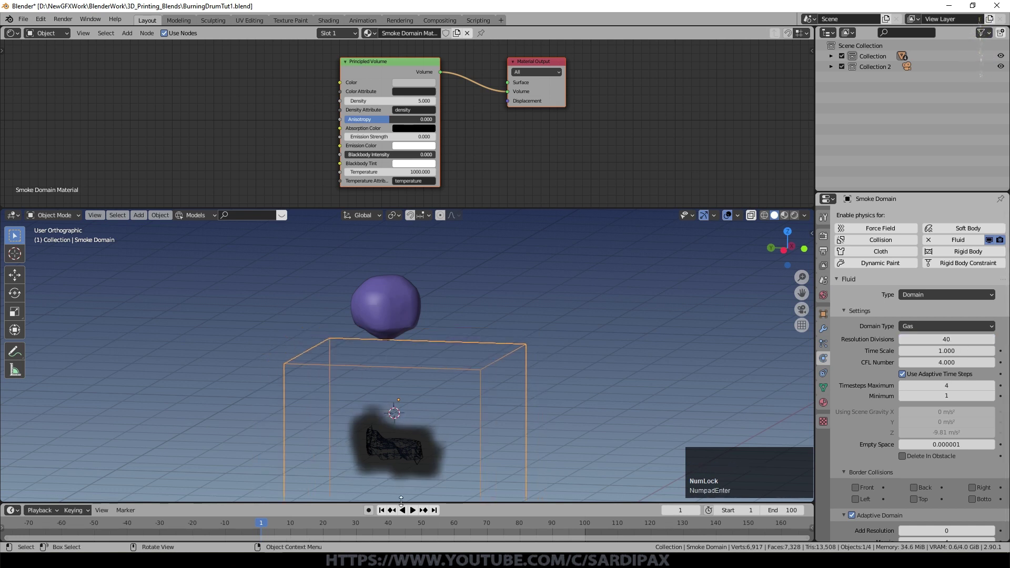
- Play the fire simulation up to about frame 90, stop, and save the blend file
{"action": "key", "text": "space"}
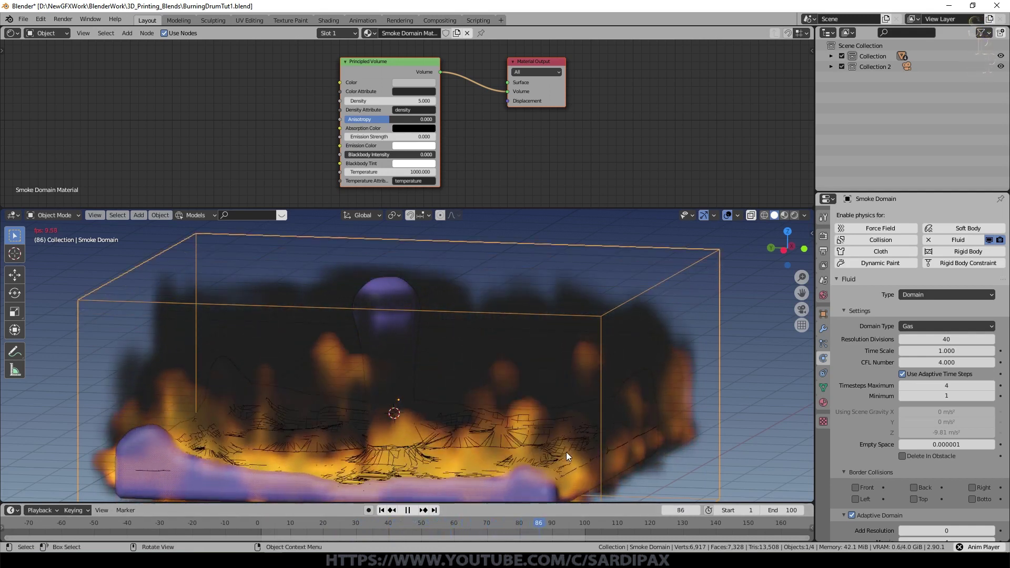
{"action": "key", "text": "space"}
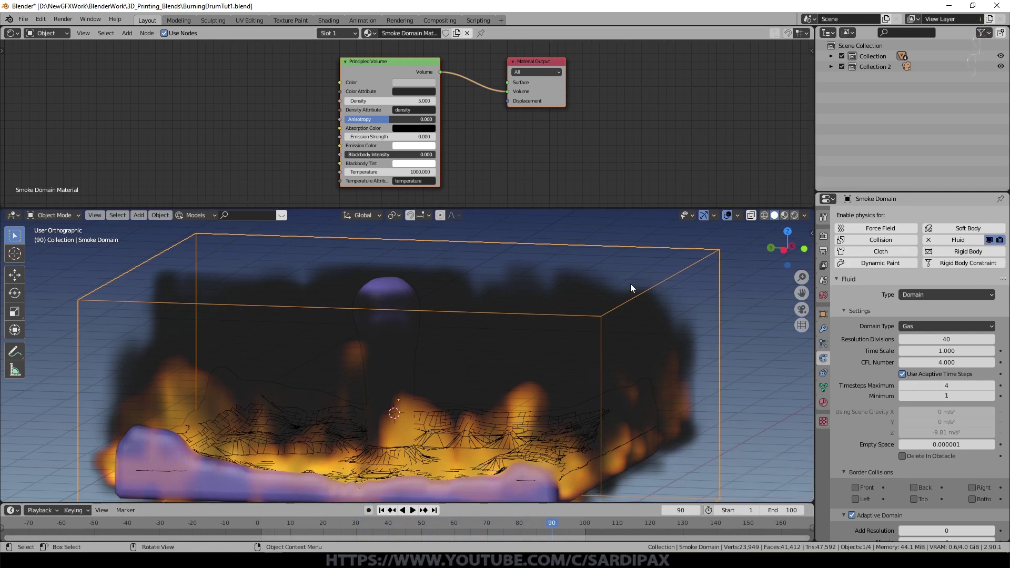
{"action": "key", "text": "ctrl+s"}
- Preview the smoke domain in Rendered shading, adjusting and orbiting the view around it
{"action": "left_click", "coordinate": [550, 332]}
{"action": "scroll", "scroll_direction": "down", "scroll_amount": 3}
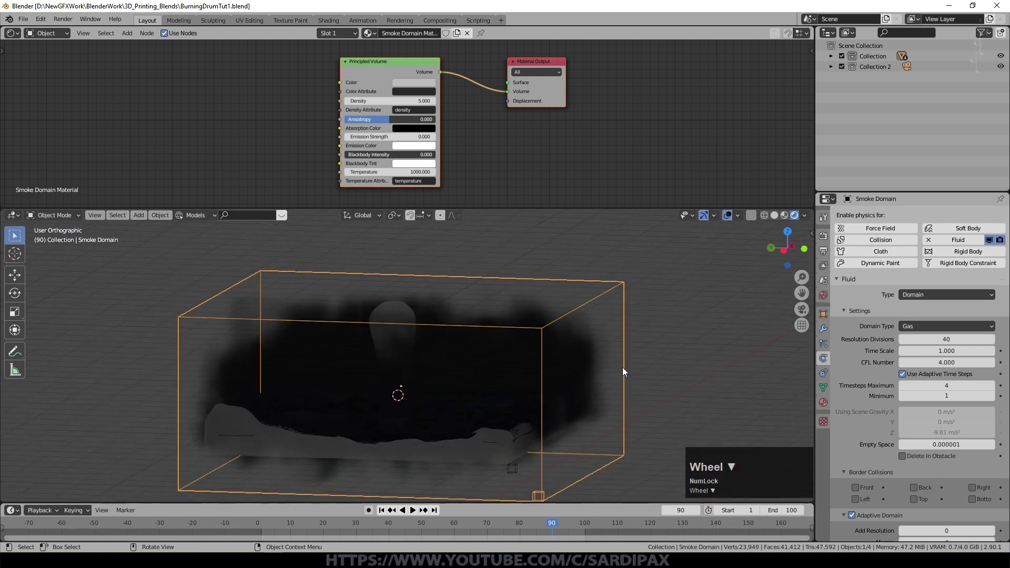
{"action": "key", "text": "shift+a"}
{"action": "left_click", "coordinate": [564, 457]}
{"action": "key", "text": "g"}
{"action": "left_click", "coordinate": [717, 338]}
{"action": "key", "text": "r"}
{"action": "left_click", "coordinate": [792, 217]}
{"action": "middle_click", "coordinate": [574, 353]}
{"action": "left_click", "coordinate": [730, 218]}
{"action": "scroll", "scroll_direction": "down", "scroll_amount": 3}
{"action": "middle_click", "coordinate": [483, 358]}
- Set the World background Color to black and bring the smoke material node graph into view
{"action": "left_click", "coordinate": [451, 370]}
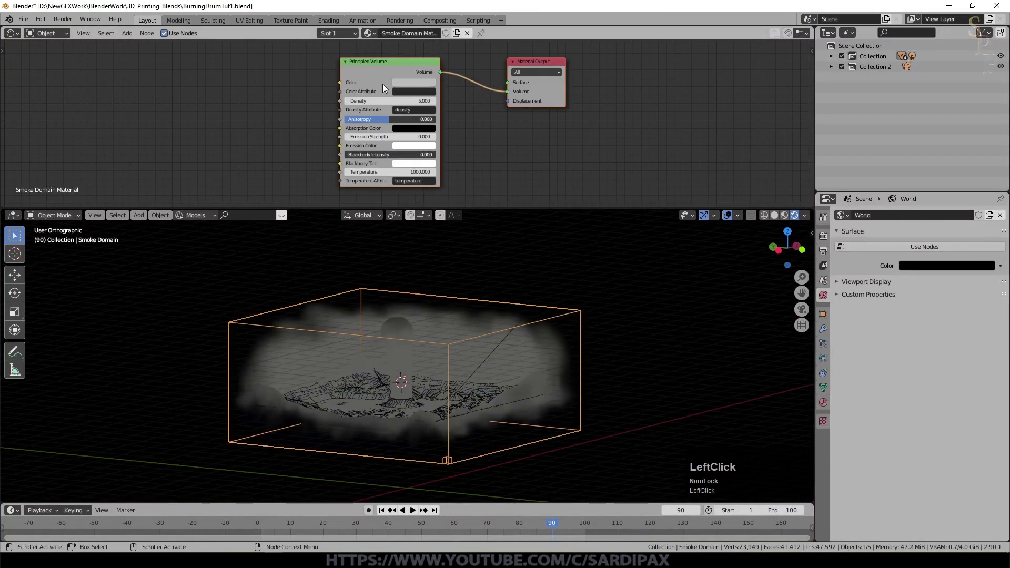
{"action": "left_click", "coordinate": [468, 191]}
{"action": "scroll", "scroll_direction": "up", "scroll_amount": 3}
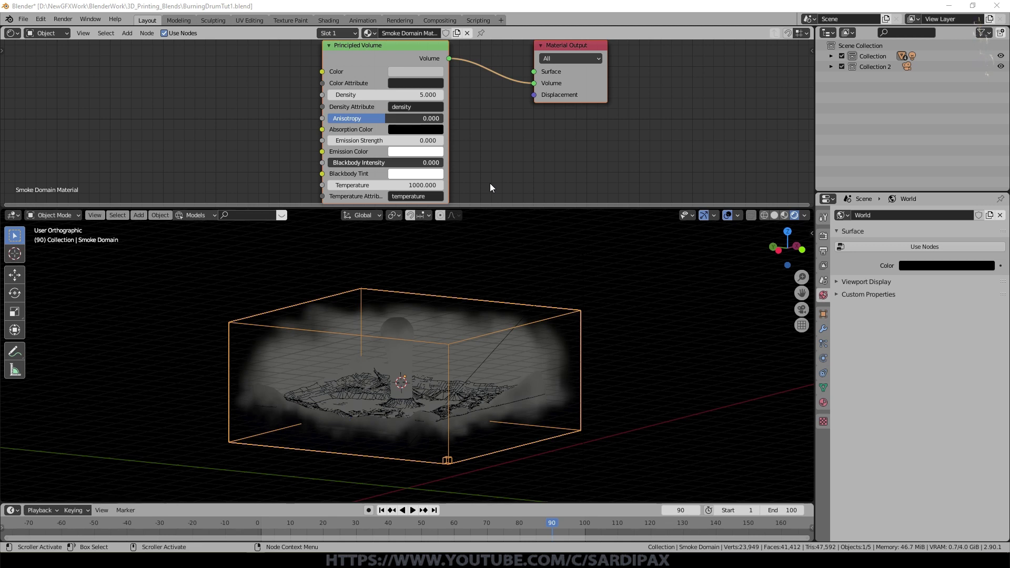
{"action": "middle_click", "coordinate": [521, 148]}
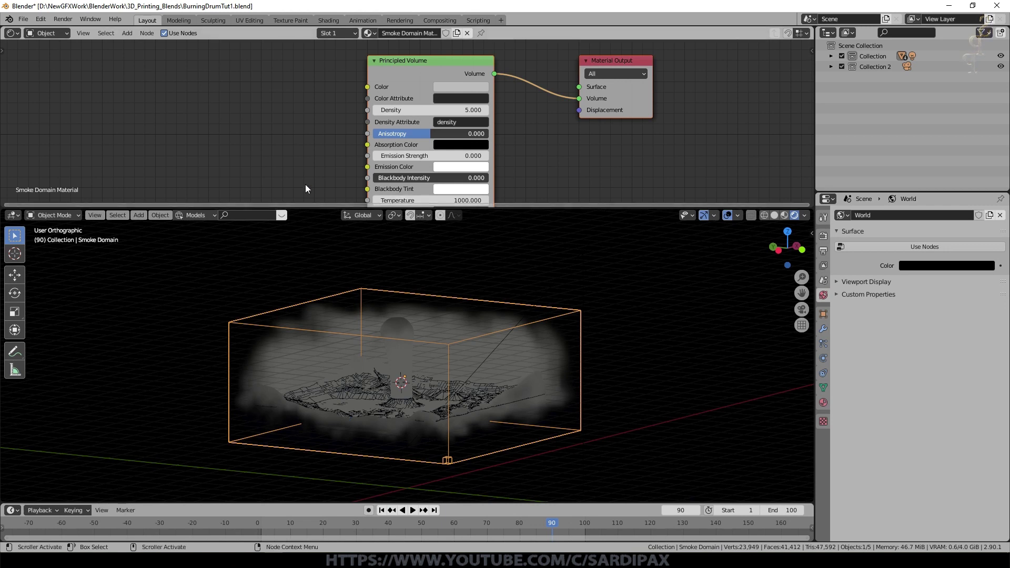
- Add two Attribute nodes to the smoke material, named density and flame
{"action": "left_click", "coordinate": [136, 35]}
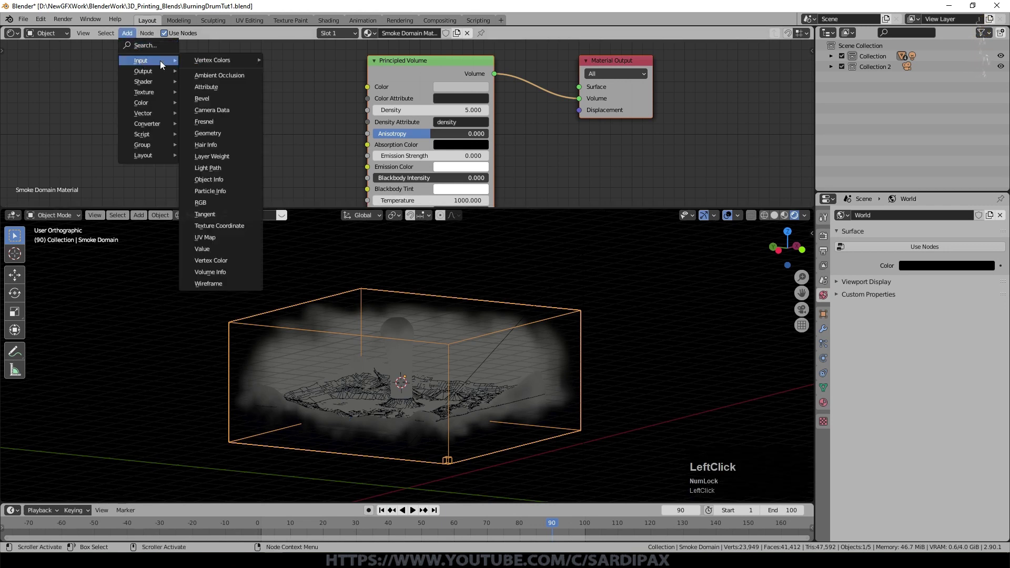
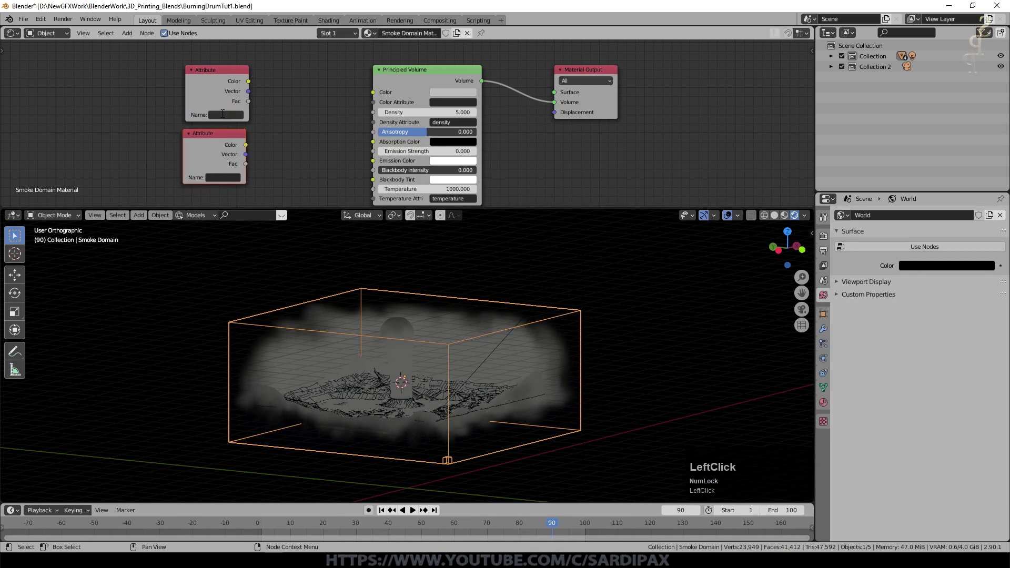
{"action": "type", "text": "den"}
{"action": "type", "text": "ty"}
{"action": "key", "text": "Return"}
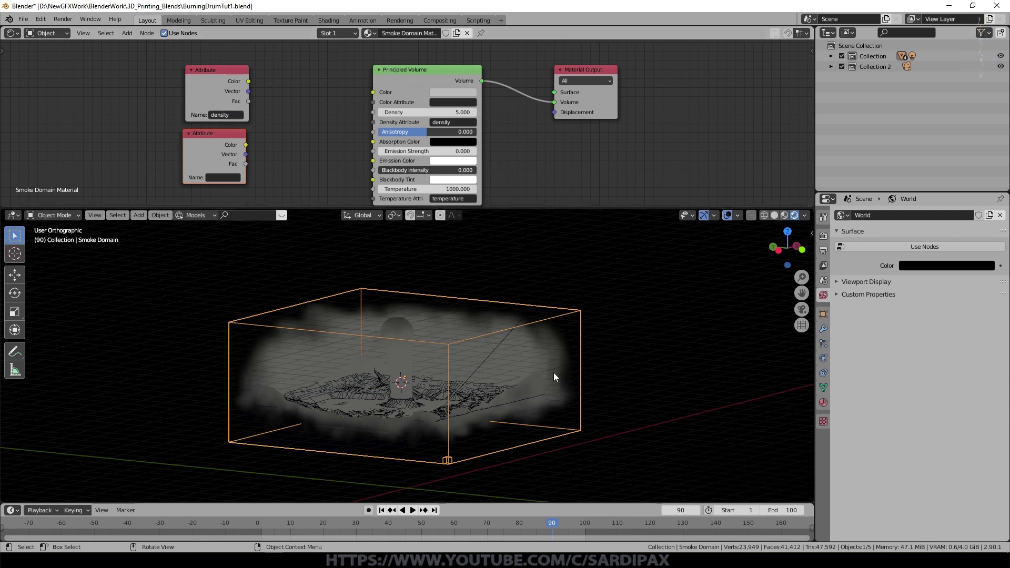
{"action": "middle_click", "coordinate": [317, 147]}
{"action": "left_click", "coordinate": [251, 159]}
{"action": "type", "text": "flame"}
{"action": "key", "text": "Return"}
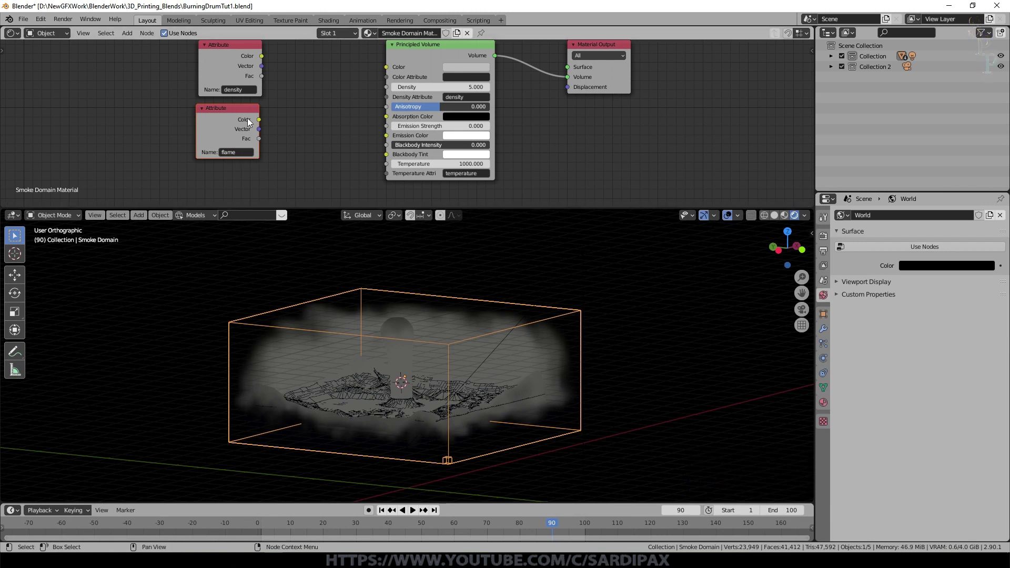
- Add two ColorRamp nodes and feed each Attribute's Fac output into its own ramp
{"action": "left_click", "coordinate": [245, 110]}
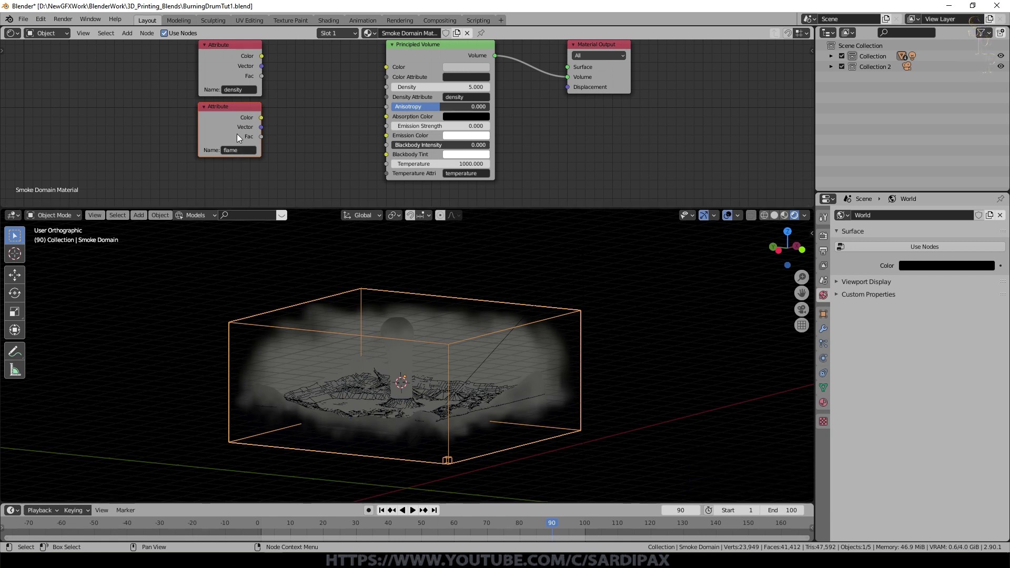
{"action": "left_click", "coordinate": [170, 45]}
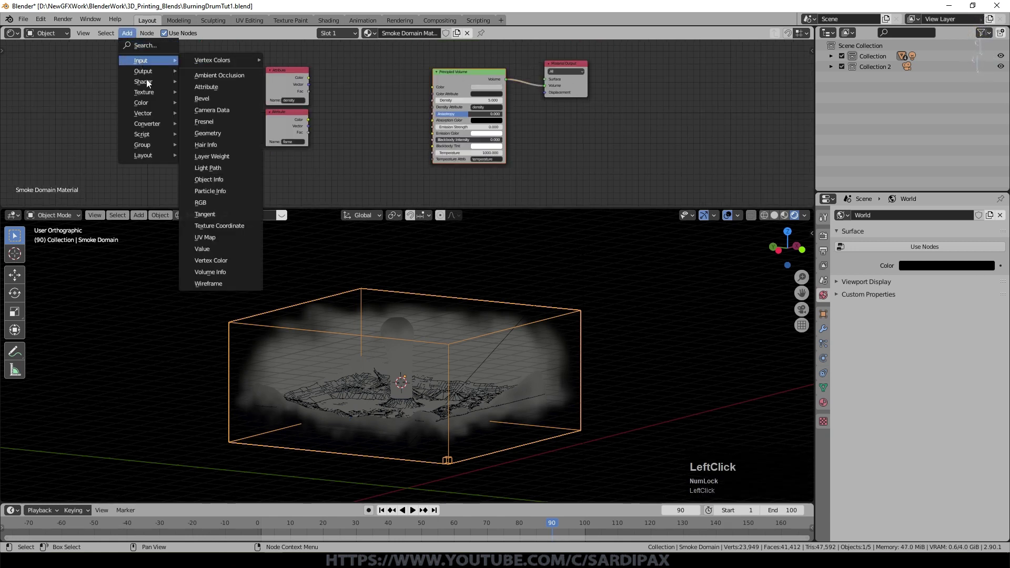
{"action": "left_click", "coordinate": [215, 148]}
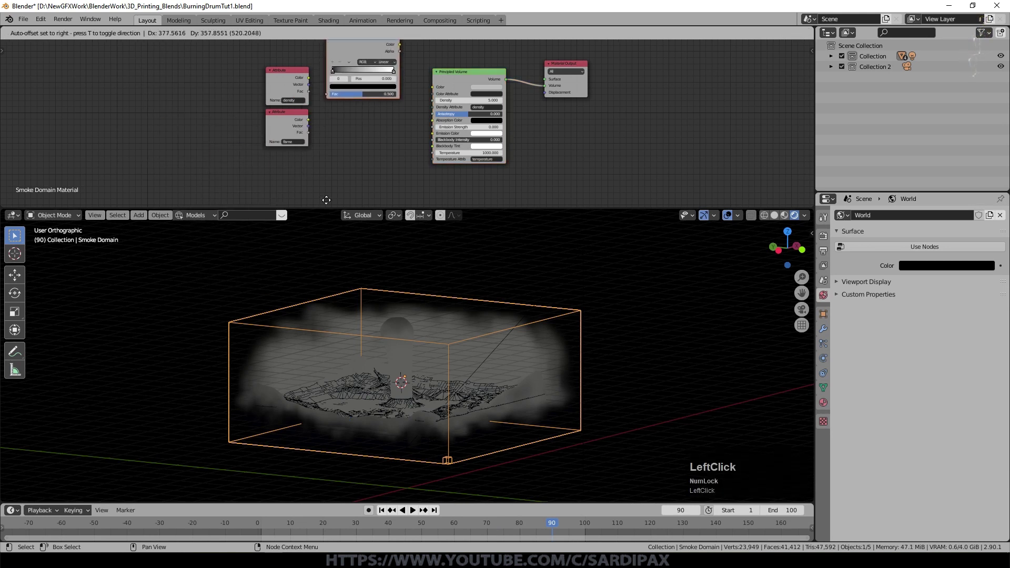
{"action": "middle_click", "coordinate": [394, 144]}
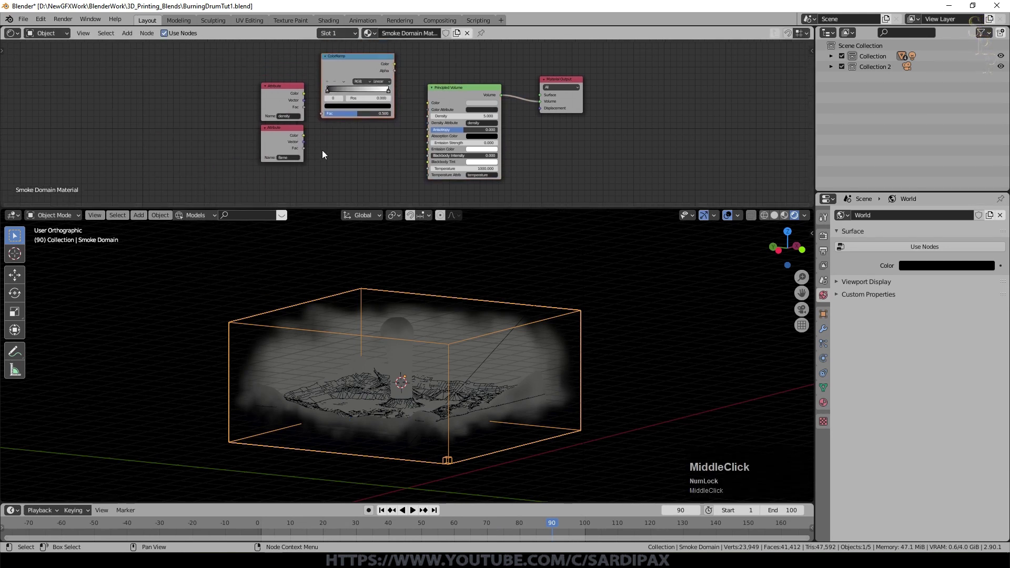
{"action": "left_click", "coordinate": [292, 132]}
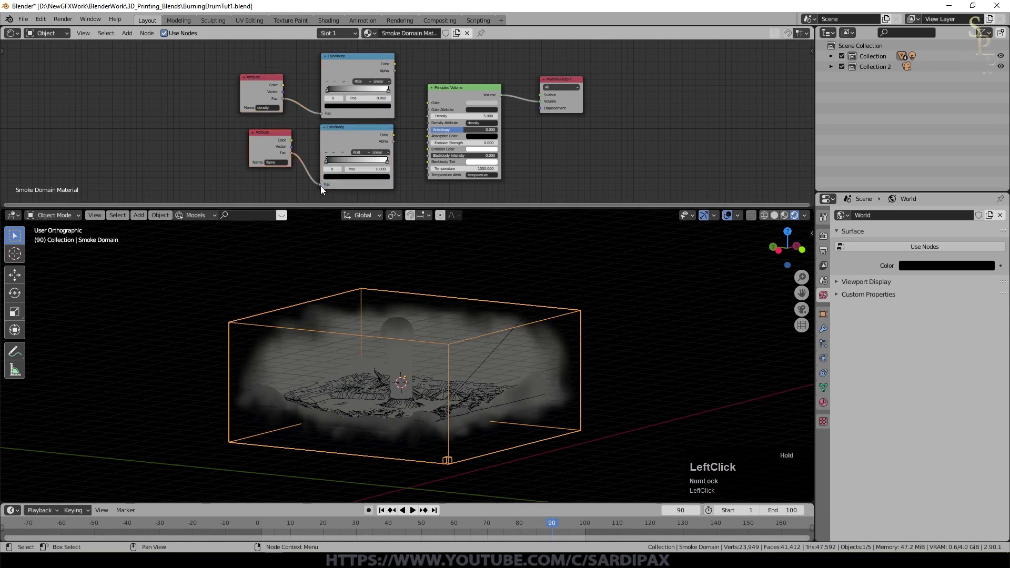
- Add a Math node set to Multiply and duplicate it for the second ramp
{"action": "key", "text": "shift+a"}
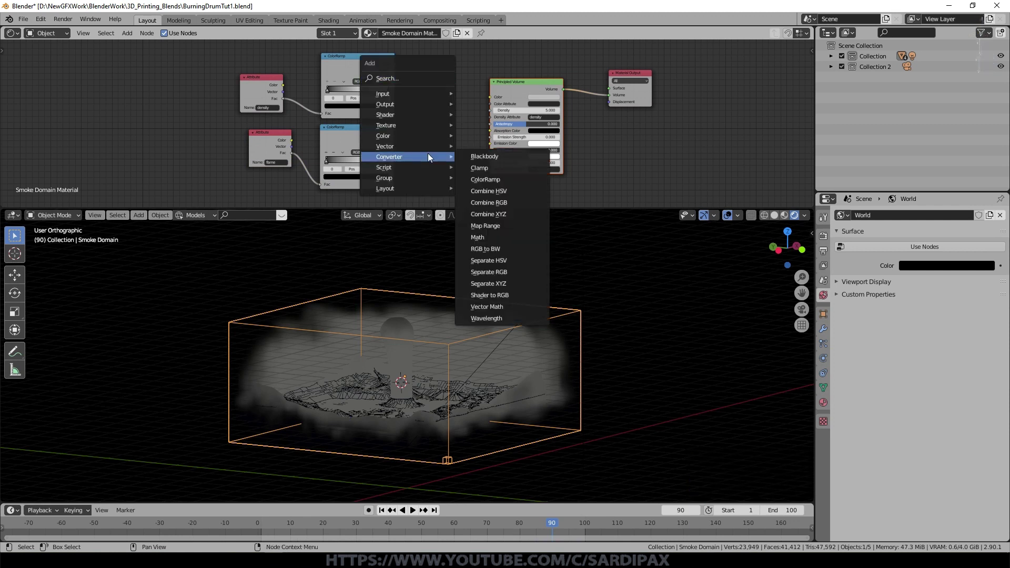
{"action": "left_click", "coordinate": [483, 237]}
{"action": "left_click", "coordinate": [455, 83]}
{"action": "key", "text": "shift+d"}
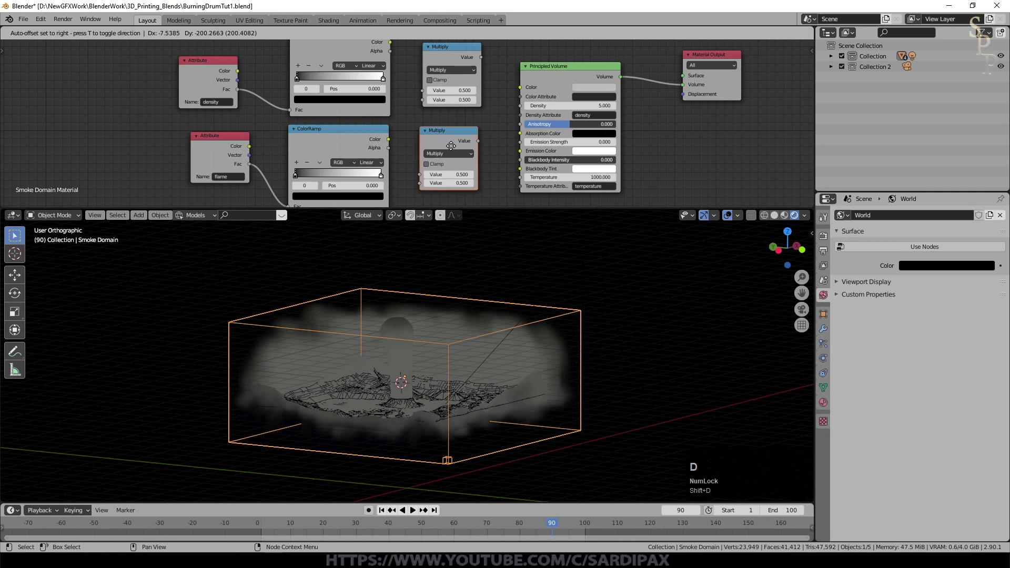
{"action": "left_click", "coordinate": [454, 148]}
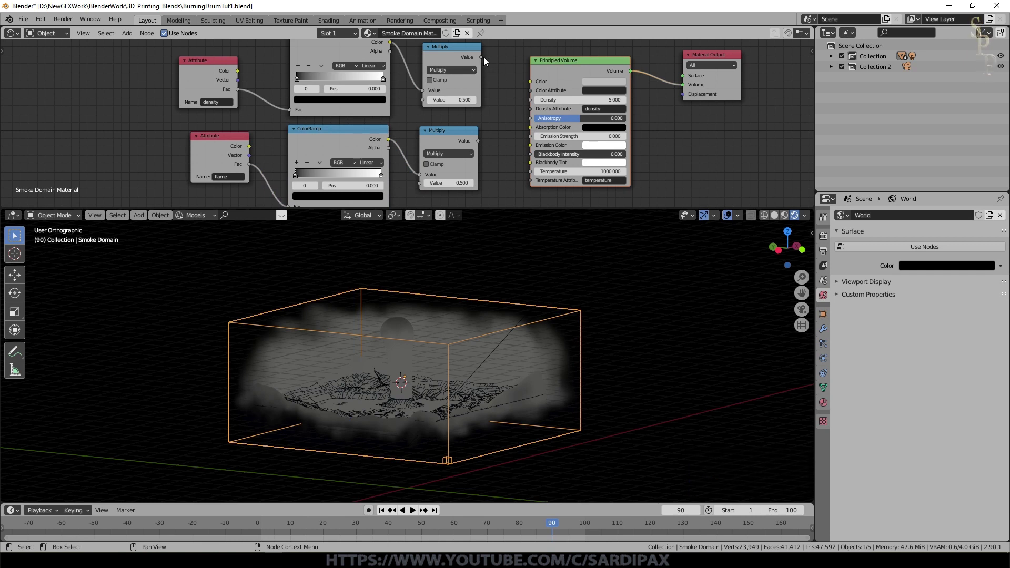
- Route the density multiplier into Density and the flame multiplier into Temperature of the volume shader
{"action": "left_click", "coordinate": [485, 60]}
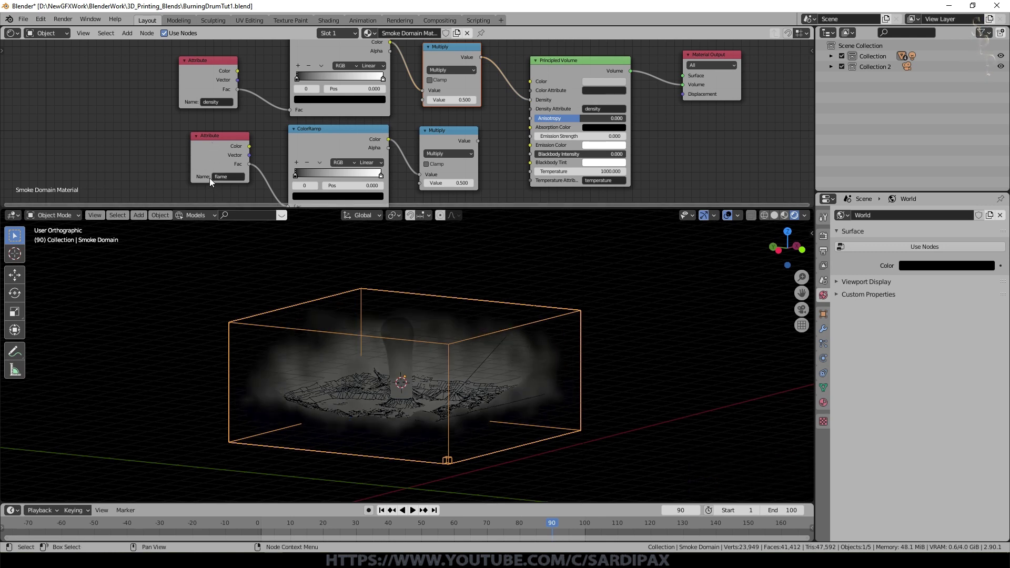
{"action": "left_click", "coordinate": [483, 145]}
{"action": "left_click", "coordinate": [612, 158]}
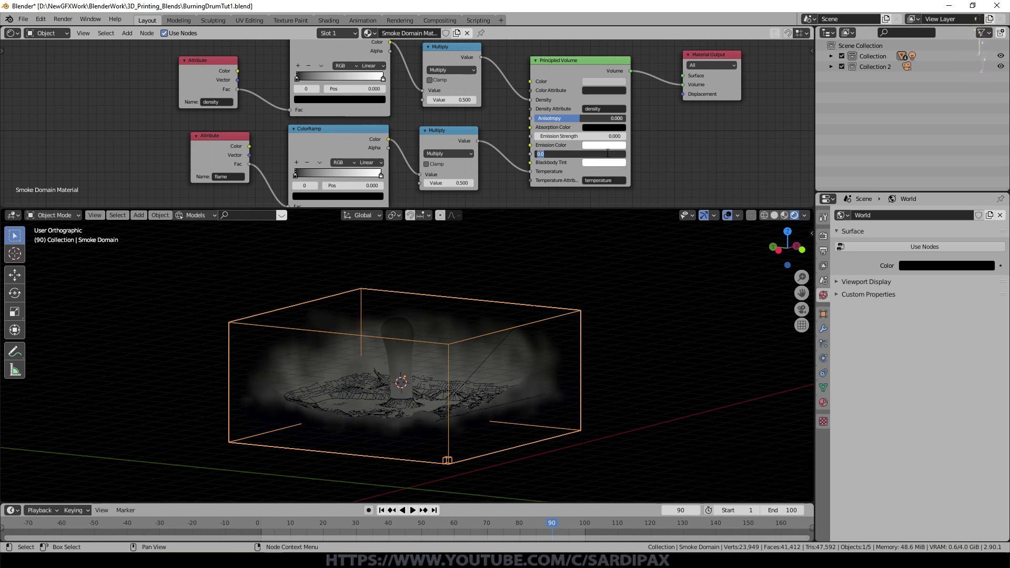
- Set Blackbody Intensity to 10, the flame multiplier to 2000, and the flame ramp to B-Spline
{"action": "key", "text": "KP_1"}
{"action": "key", "text": "KP_0"}
{"action": "key", "text": "KP_Enter"}
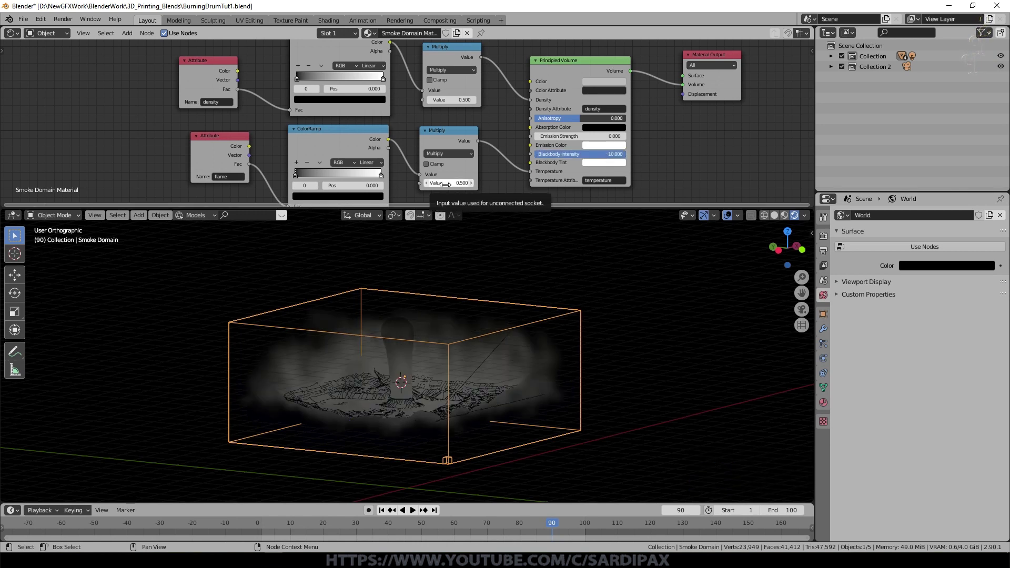
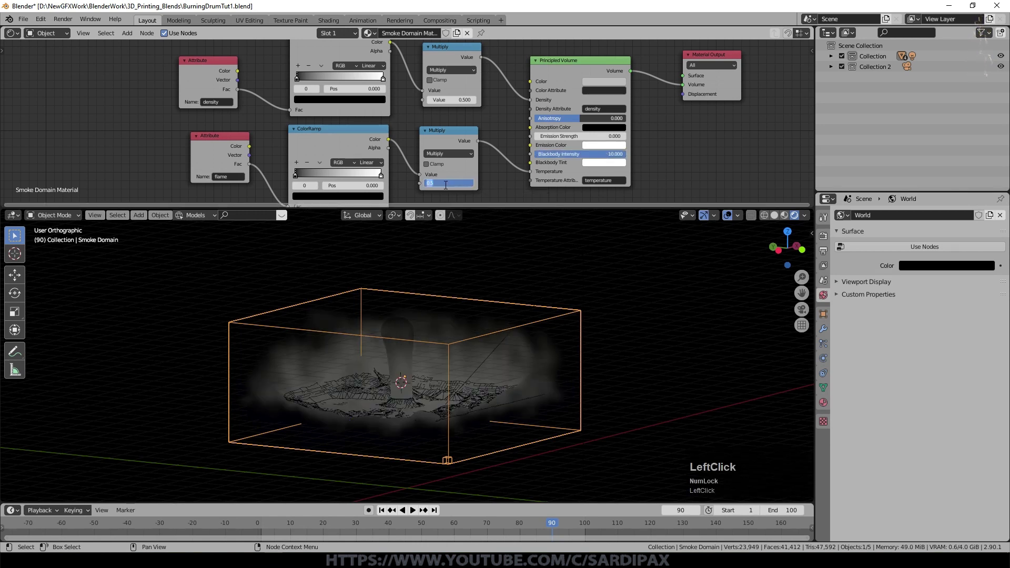
{"action": "key", "text": "KP_2"}
{"action": "key", "text": "KP_0"}
{"action": "key", "text": "KP_Enter"}
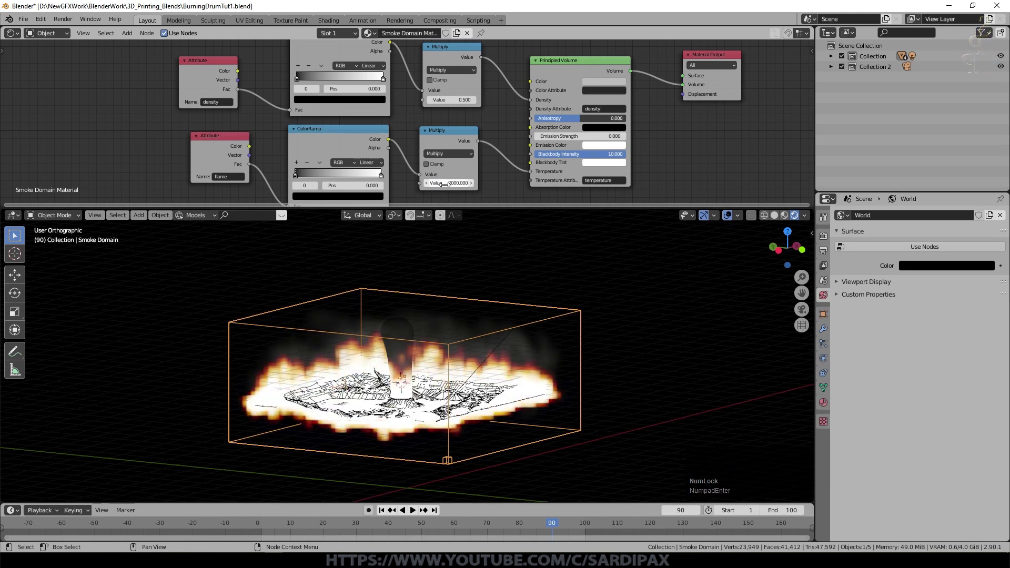
{"action": "left_click", "coordinate": [386, 181]}
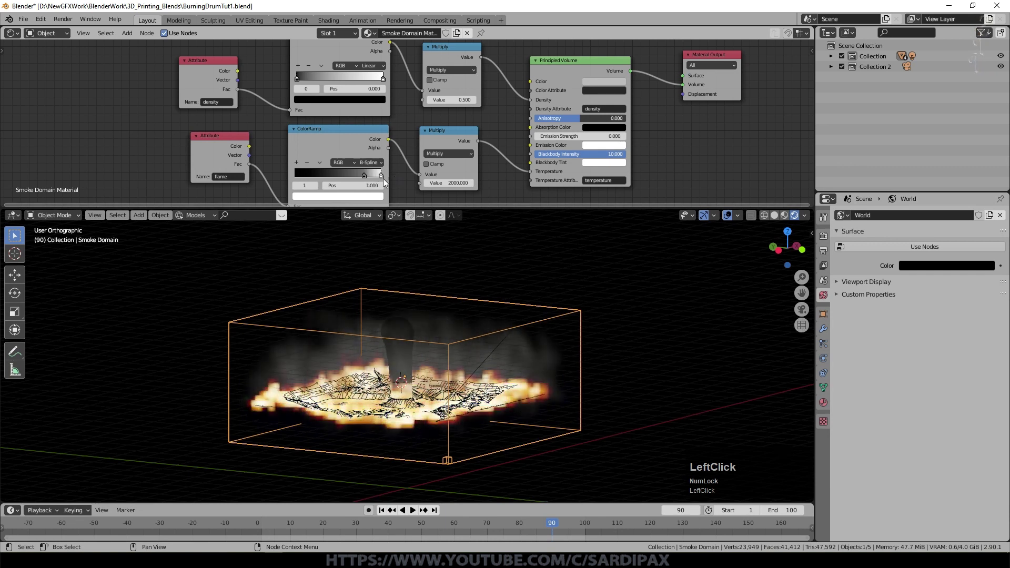
- Set the density multiplier to 47 and give the density ramp Ease interpolation
{"action": "middle_click", "coordinate": [405, 116]}
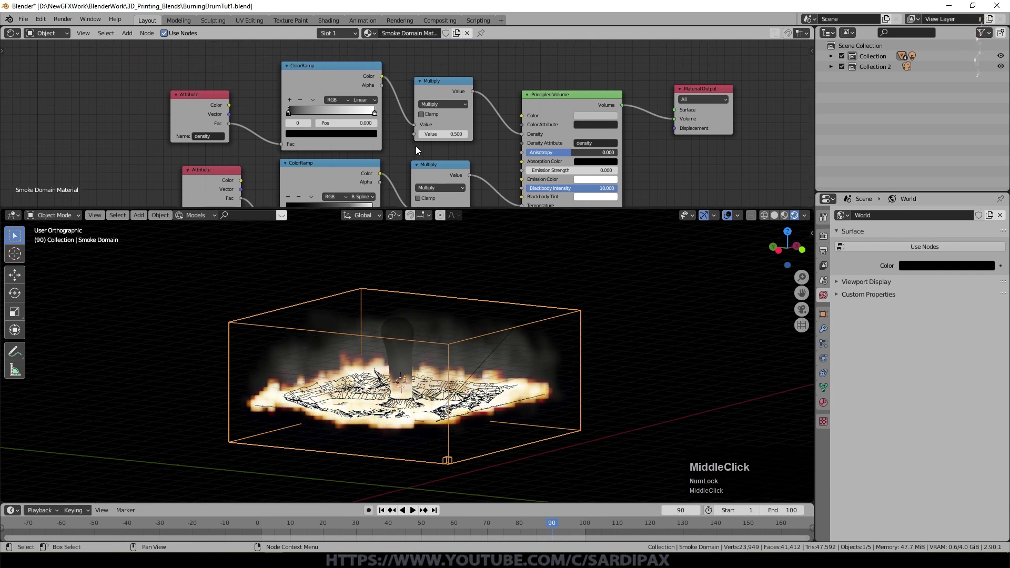
{"action": "left_click", "coordinate": [444, 133]}
{"action": "key", "text": "KP_4"}
{"action": "key", "text": "KP_7"}
{"action": "key", "text": "KP_Enter"}
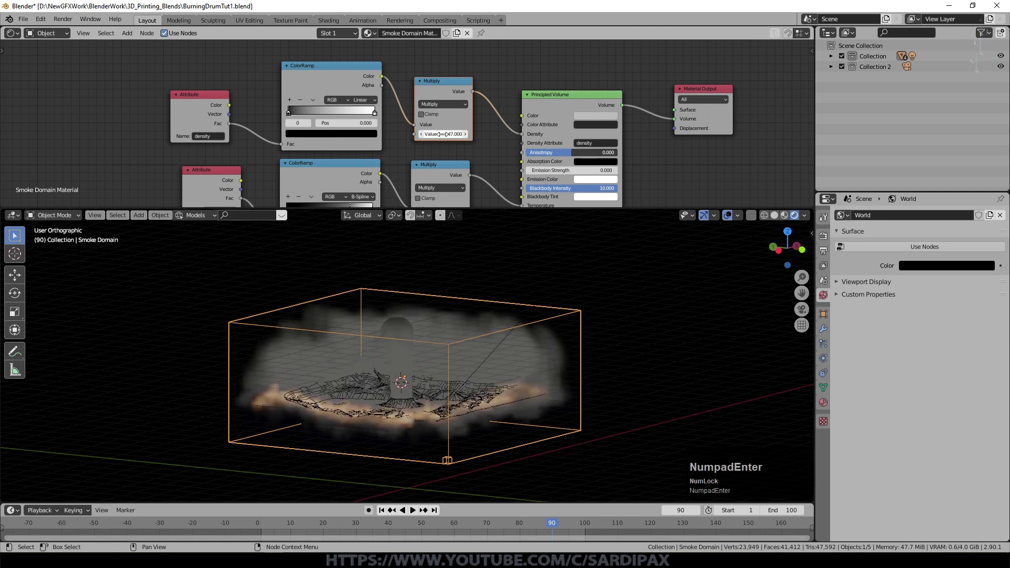
{"action": "left_click", "coordinate": [372, 103]}
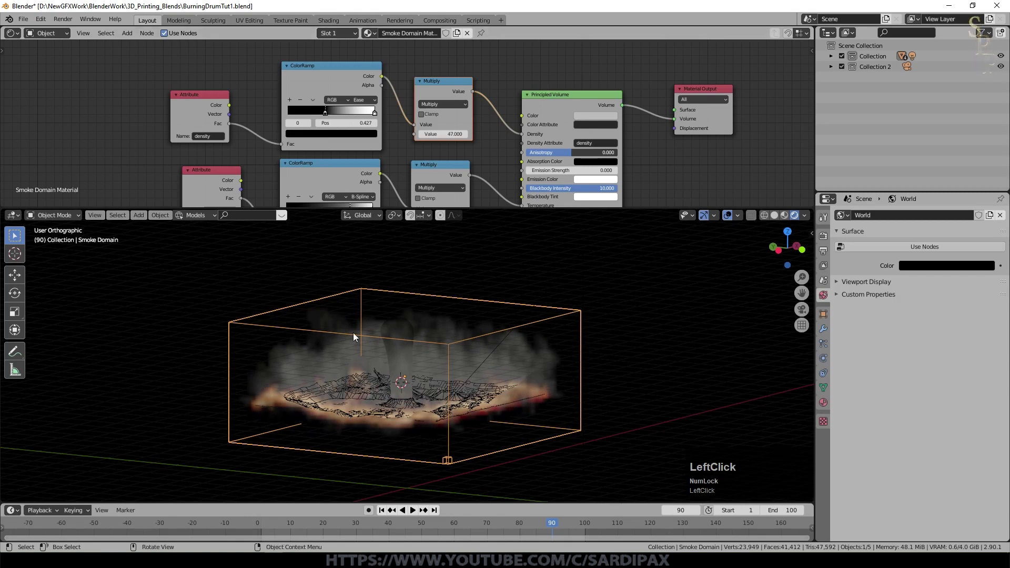
- Move the flame ColorRamp stop to 0.586 and orbit to inspect the whole smoke domain
{"action": "middle_click", "coordinate": [563, 307]}
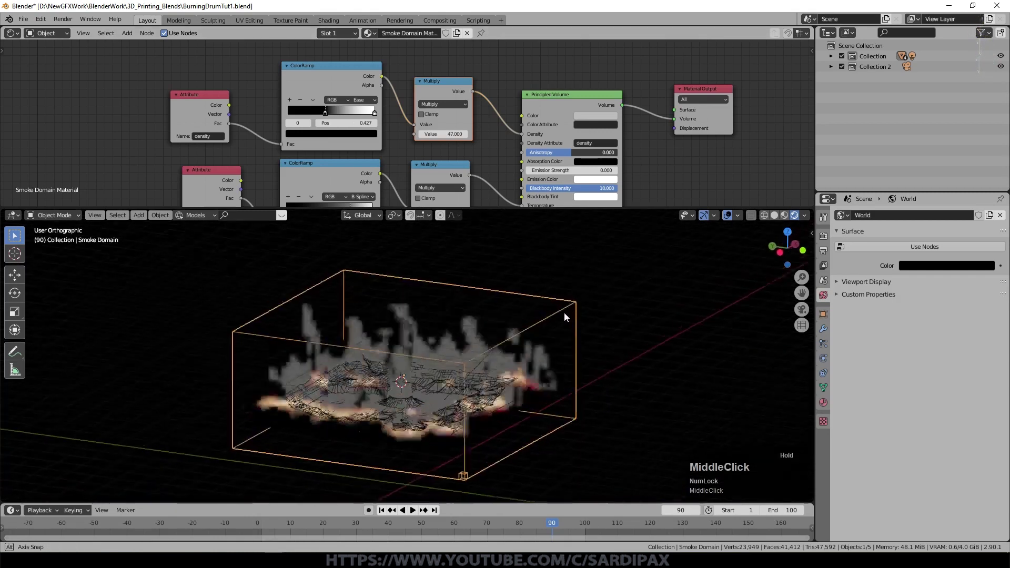
{"action": "scroll", "scroll_direction": "up", "scroll_amount": 3}
{"action": "left_click", "coordinate": [601, 120]}
{"action": "scroll", "scroll_direction": "down", "scroll_amount": 3}
{"action": "middle_click", "coordinate": [552, 116]}
{"action": "left_click", "coordinate": [588, 127]}
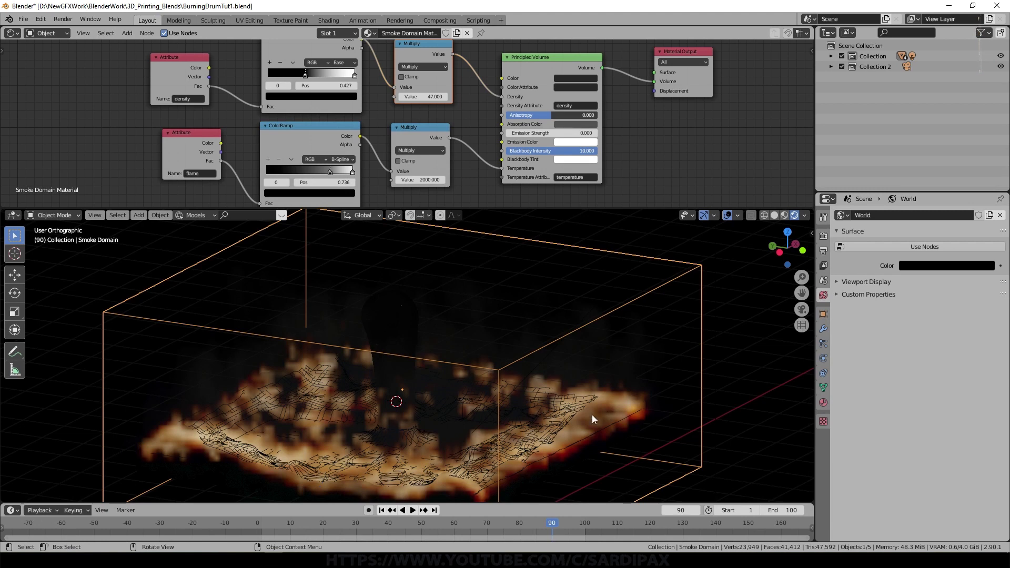
{"action": "left_click", "coordinate": [332, 174]}
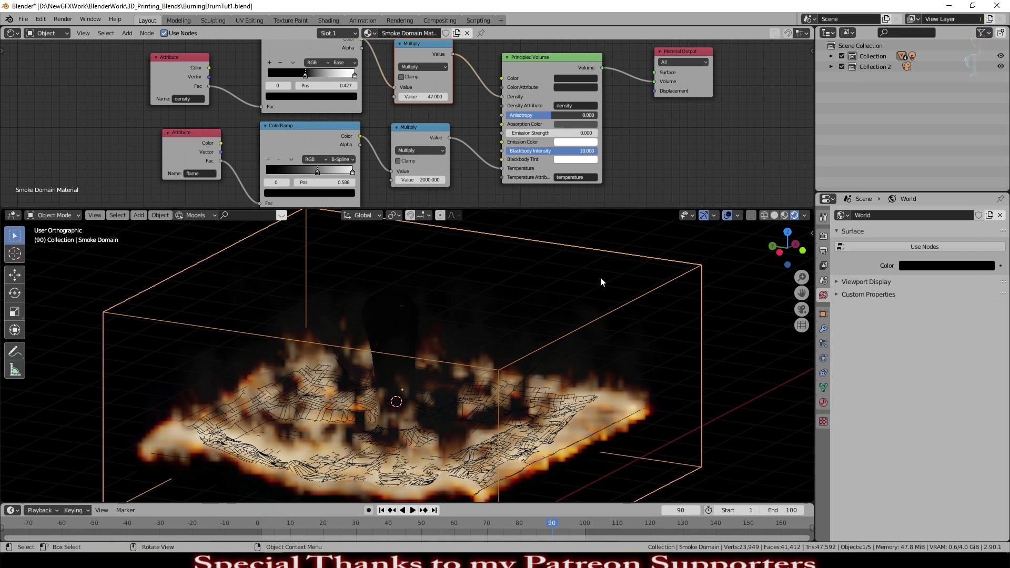
{"action": "scroll", "scroll_direction": "down", "scroll_amount": 3}
{"action": "middle_click", "coordinate": [501, 436]}
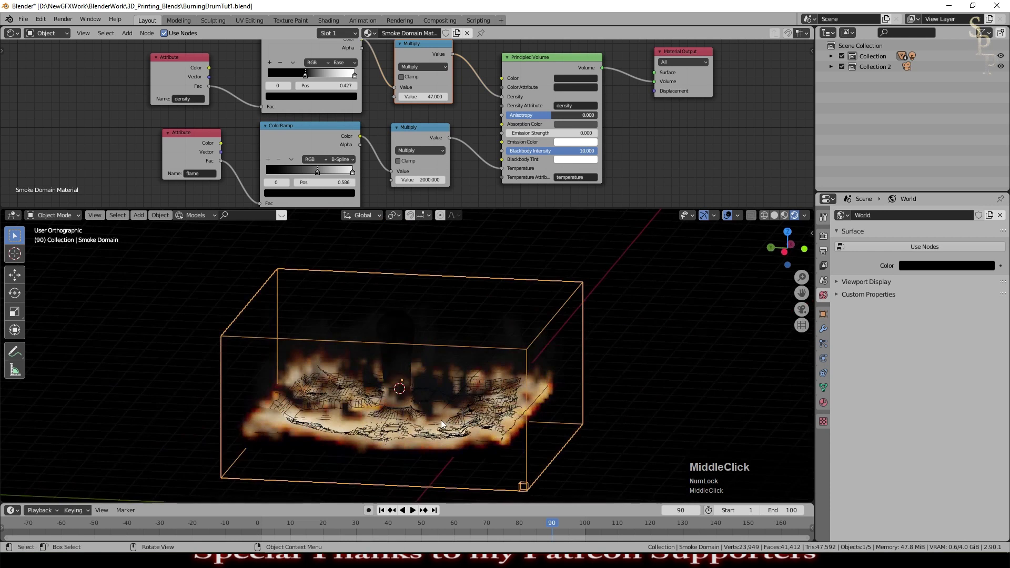
{"action": "scroll", "scroll_direction": "up", "scroll_amount": 3}
{"action": "scroll", "scroll_direction": "down", "scroll_amount": 3}
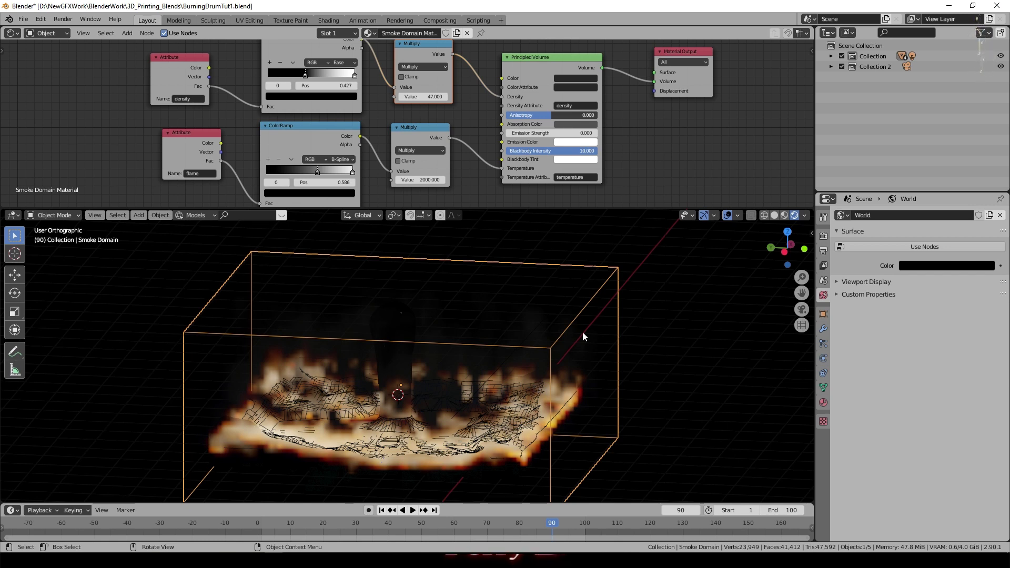
- Raise the domain's Resolution Divisions from 40 to 64 and re-run the simulation from an early frame
{"action": "left_click", "coordinate": [872, 355]}
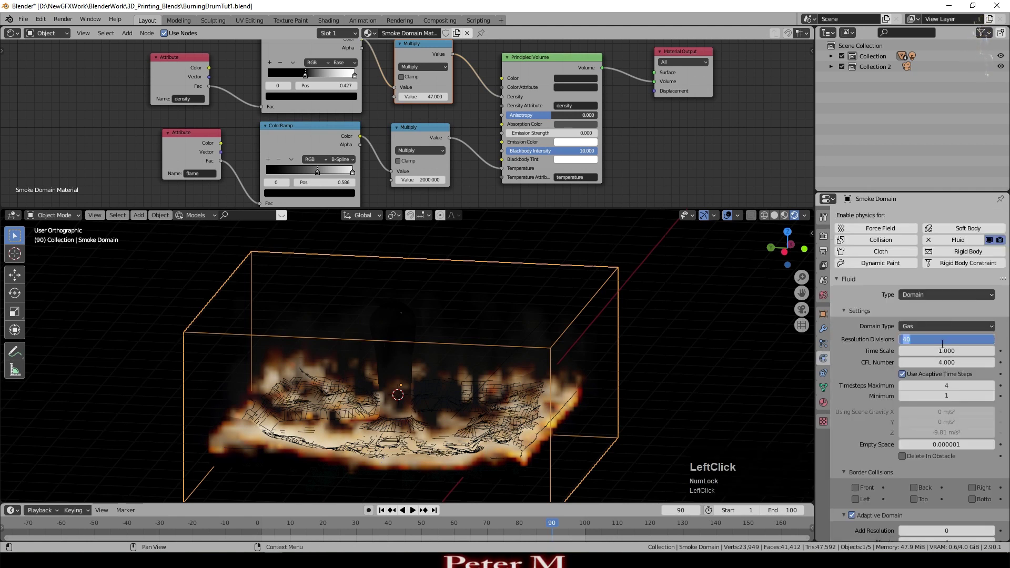
{"action": "key", "text": "KP_6"}
{"action": "key", "text": "KP_Enter"}
{"action": "left_click", "coordinate": [387, 515]}
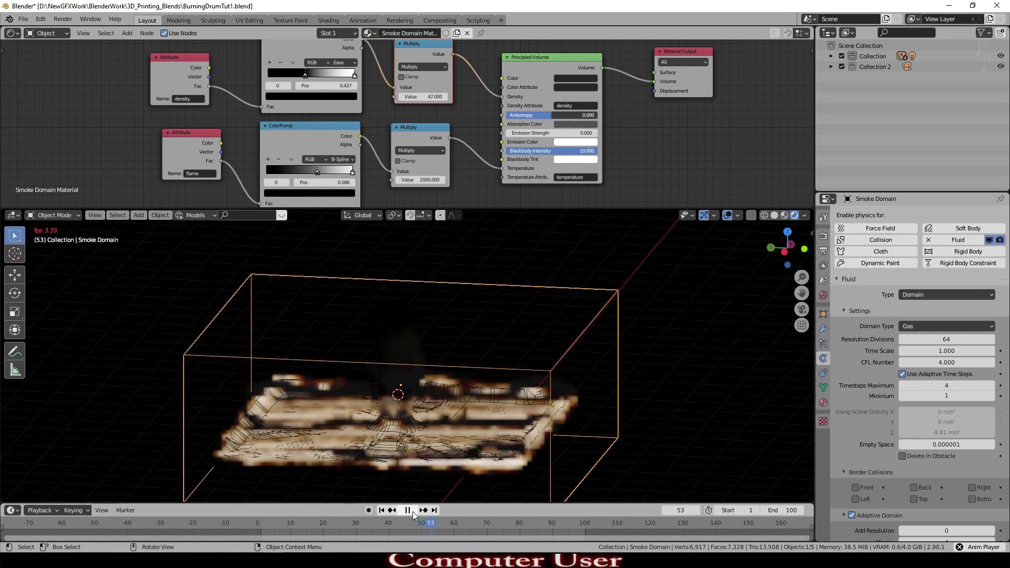
{"action": "left_click", "coordinate": [417, 514]}
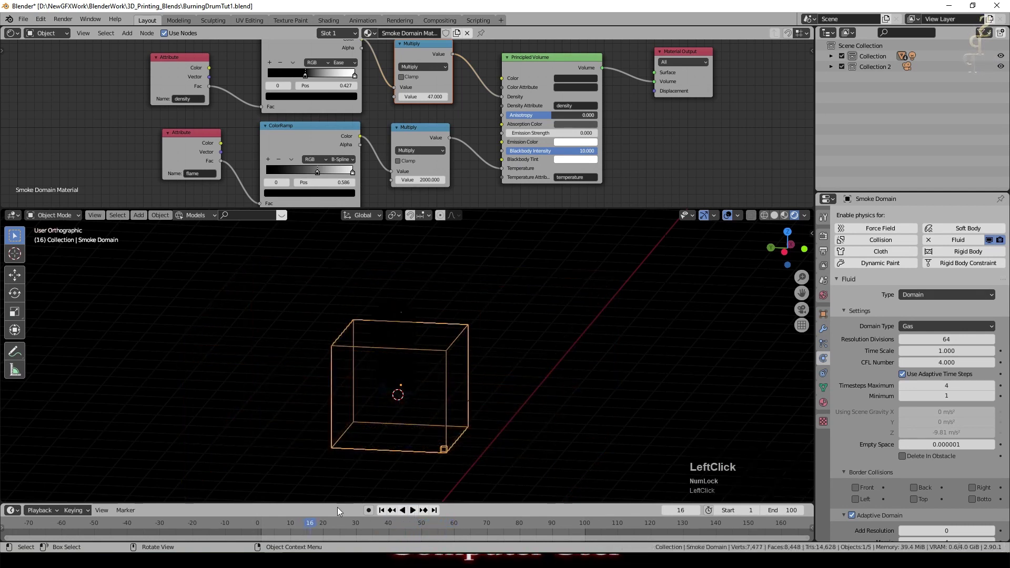
{"action": "scroll", "scroll_direction": "down", "scroll_amount": 3}
- Add a mesh Plane and scale it up well beyond the puddle as a ground surface
{"action": "key", "text": "shift+a"}
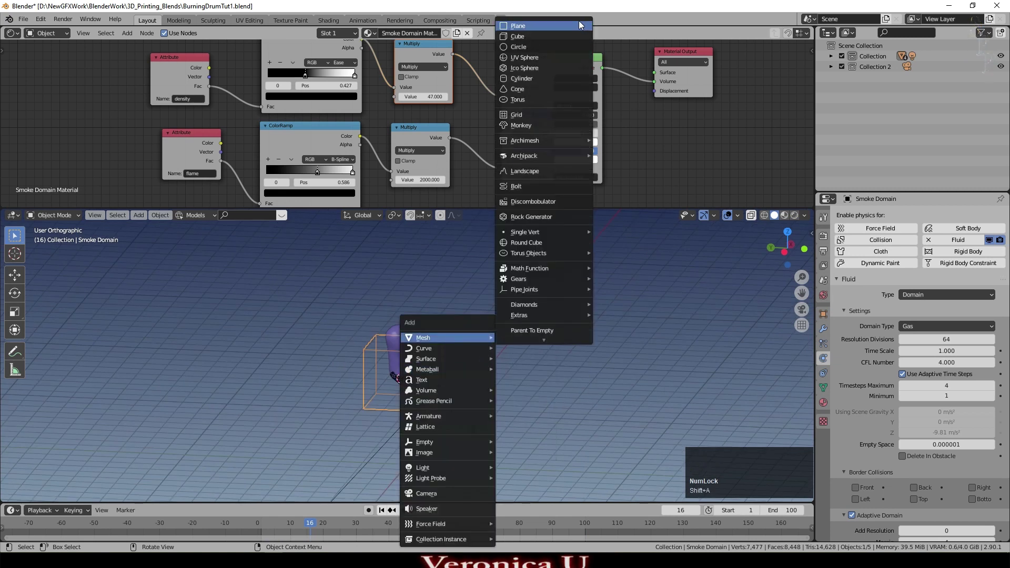
{"action": "left_click", "coordinate": [579, 23]}
{"action": "key", "text": "s"}
{"action": "key", "text": "g"}
{"action": "left_click", "coordinate": [538, 372]}
{"action": "middle_click", "coordinate": [527, 339]}
{"action": "left_click", "coordinate": [442, 535]}
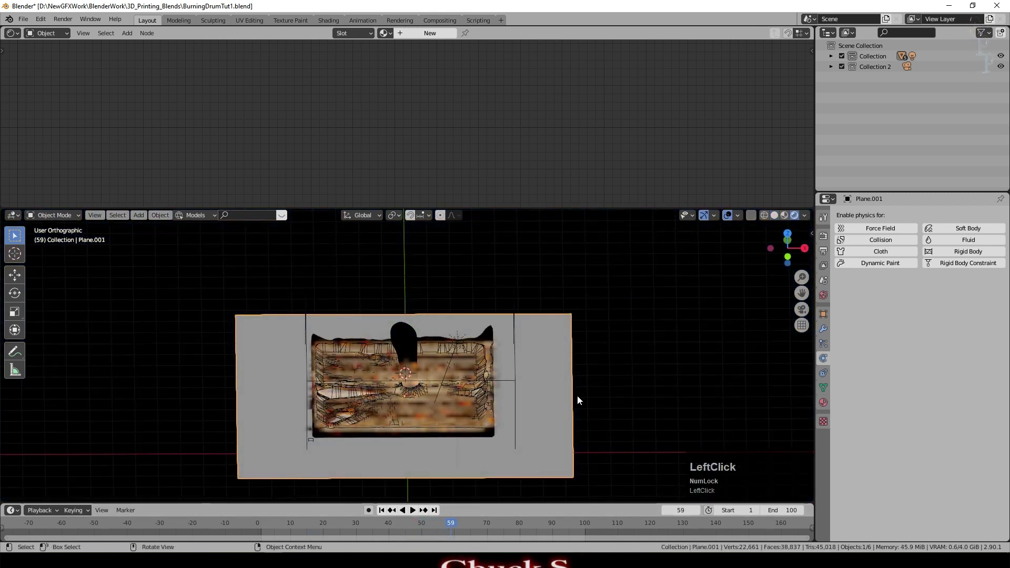
{"action": "middle_click", "coordinate": [546, 442]}
{"action": "scroll", "scroll_direction": "up", "scroll_amount": 3}
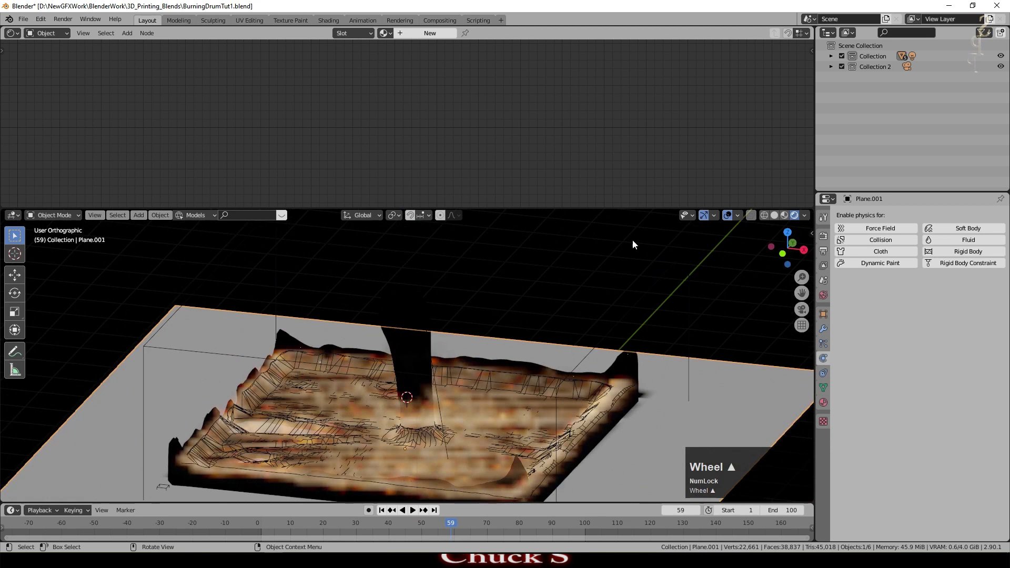
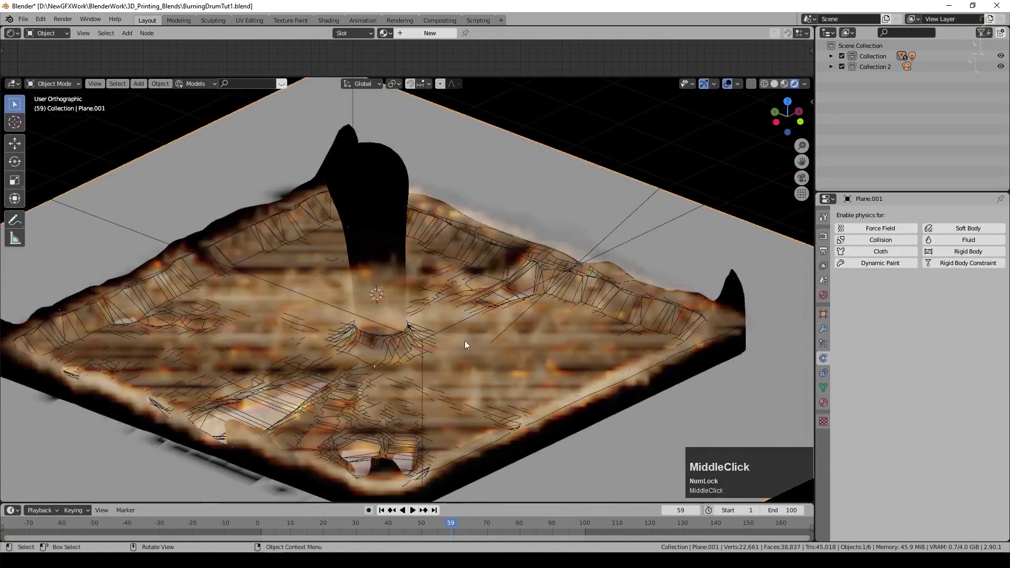
{"action": "scroll", "scroll_direction": "down", "scroll_amount": 3}
- Jump to frame 76, test-render the burning puddle, and close the render window
{"action": "left_click", "coordinate": [463, 530]}
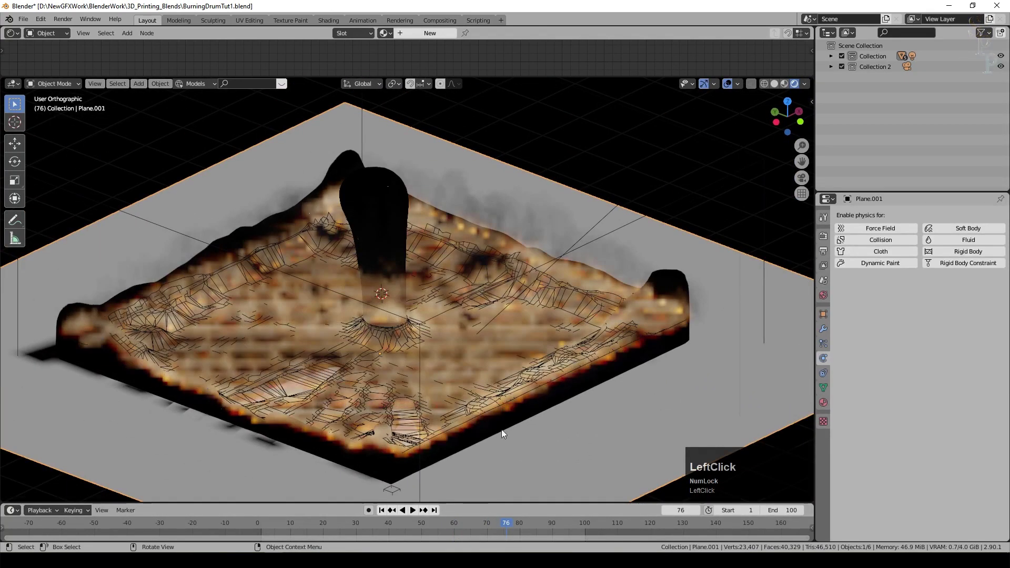
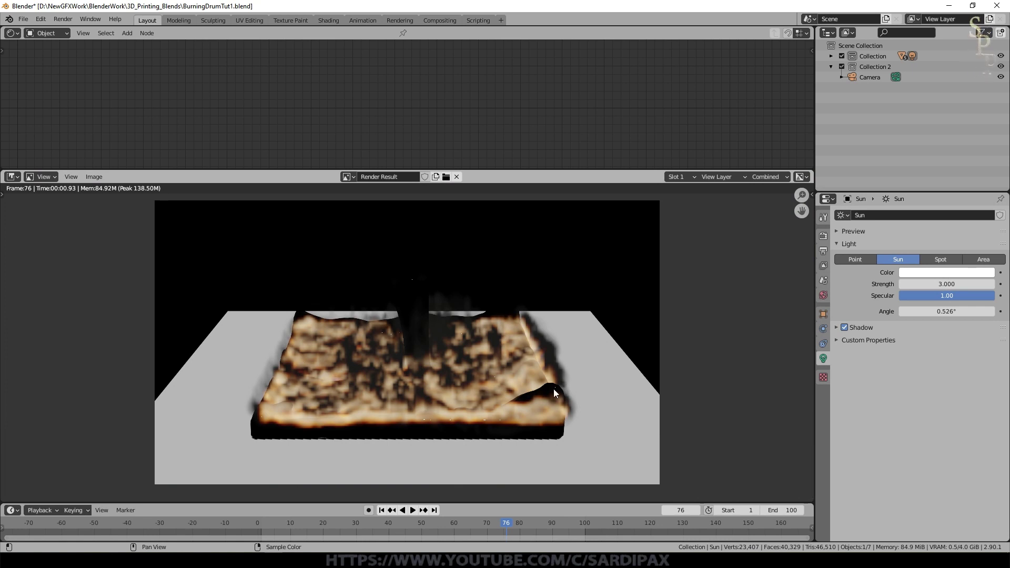
{"action": "left_click", "coordinate": [558, 393]}
{"action": "key", "text": "Escape"}
- Select the Liquid Domain and show its glass material settings
{"action": "left_click", "coordinate": [549, 429]}
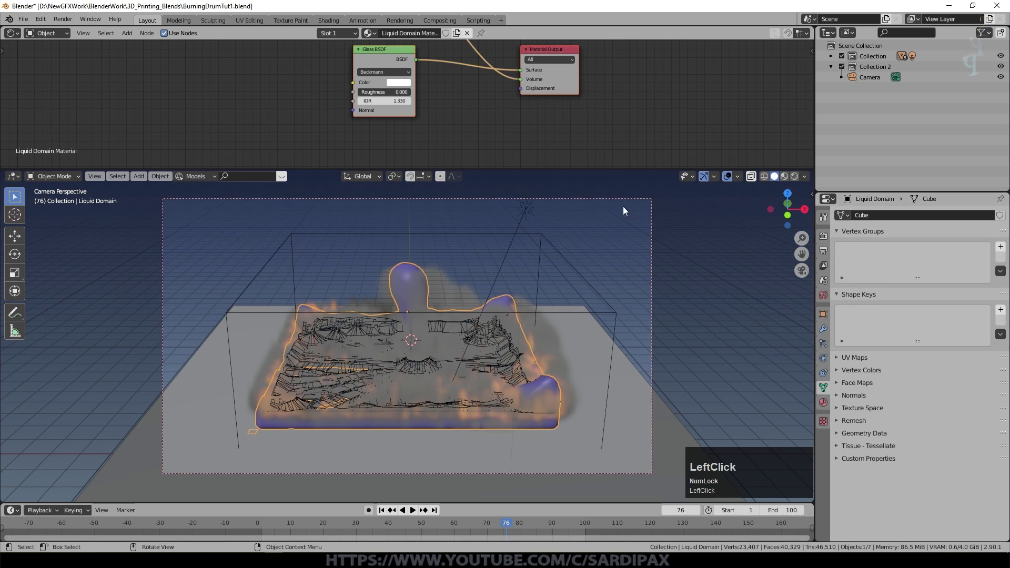
{"action": "middle_click", "coordinate": [466, 136]}
{"action": "scroll", "scroll_direction": "down", "scroll_amount": 3}
{"action": "left_click", "coordinate": [402, 60]}
{"action": "scroll", "scroll_direction": "down", "scroll_amount": 3}
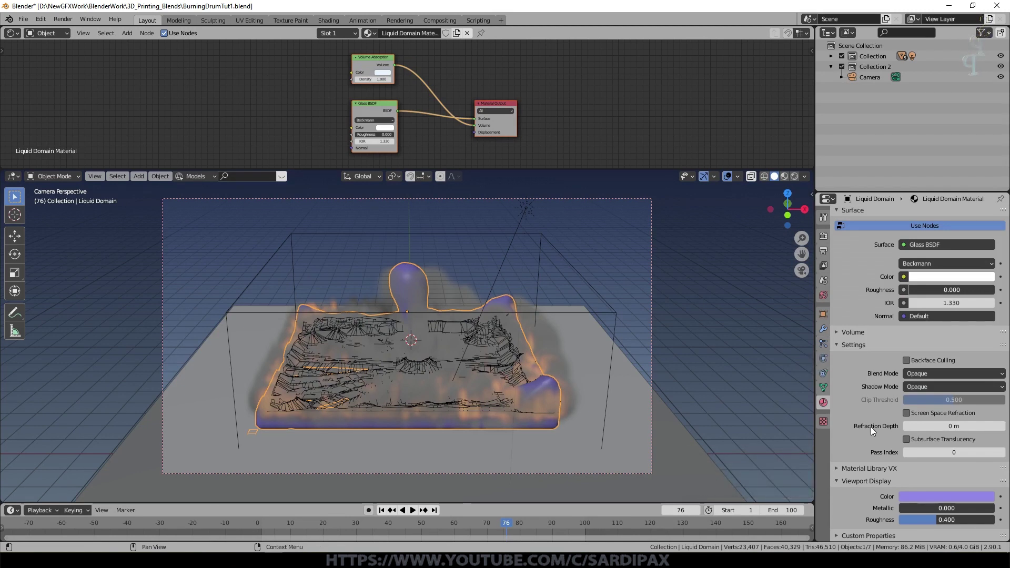
{"action": "scroll", "scroll_direction": "up", "scroll_amount": 3}
- Set the liquid material to Alpha Blend with Alpha Hashed shadows and Show Backface enabled
{"action": "left_click", "coordinate": [940, 398]}
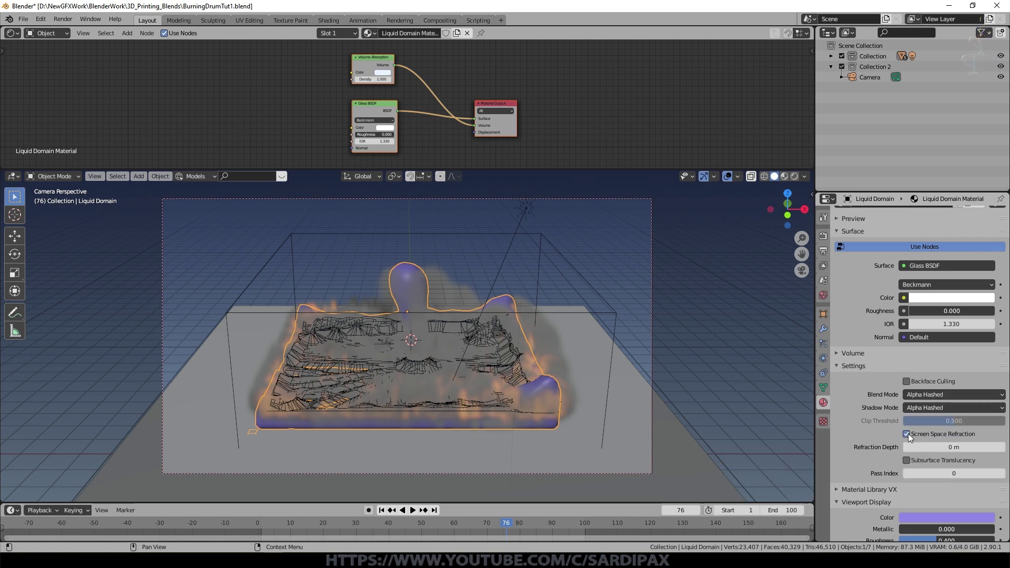
{"action": "left_click", "coordinate": [912, 463]}
{"action": "left_click", "coordinate": [919, 467]}
{"action": "left_click", "coordinate": [972, 418]}
{"action": "scroll", "scroll_direction": "up", "scroll_amount": 3}
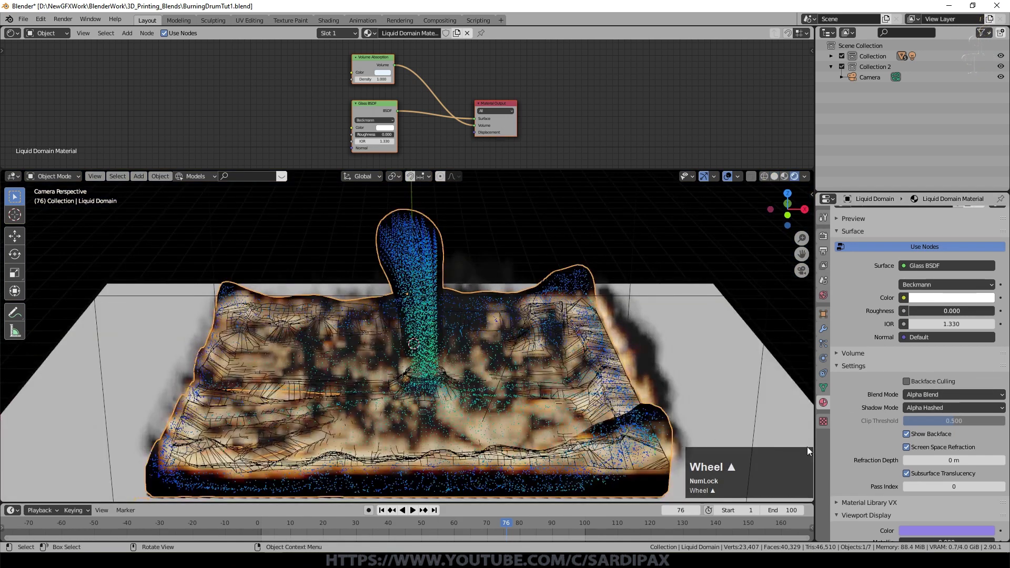
- Delete the Volume Absorption node, leaving only the glass shader connected
{"action": "left_click", "coordinate": [377, 69]}
{"action": "key", "text": "Delete"}
{"action": "left_click", "coordinate": [379, 107]}
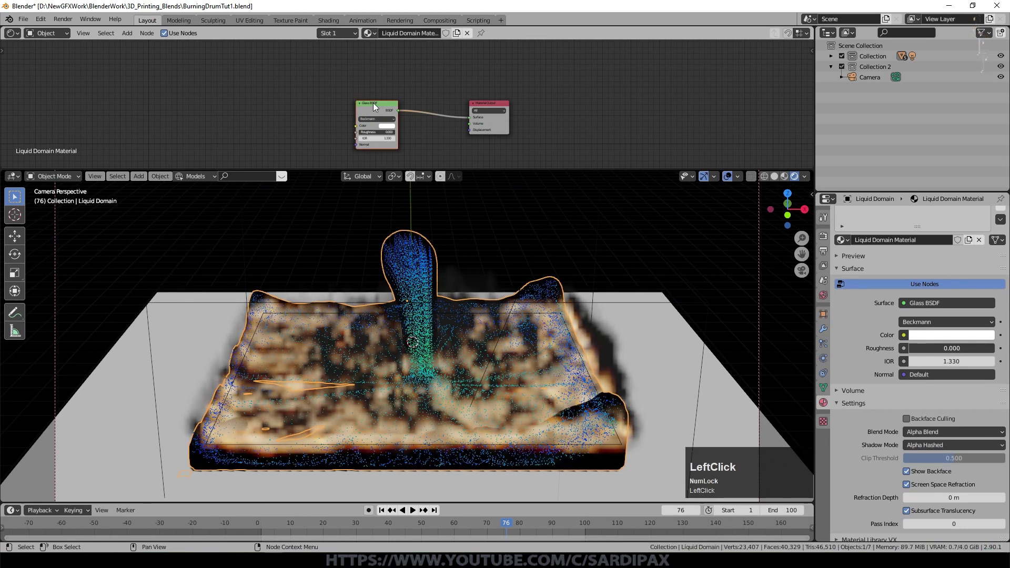
- Replace the liquid's Glass BSDF with a Principled BSDF at Transmission 1 and Alpha 0.336
{"action": "key", "text": "Delete"}
{"action": "key", "text": "shift+a"}
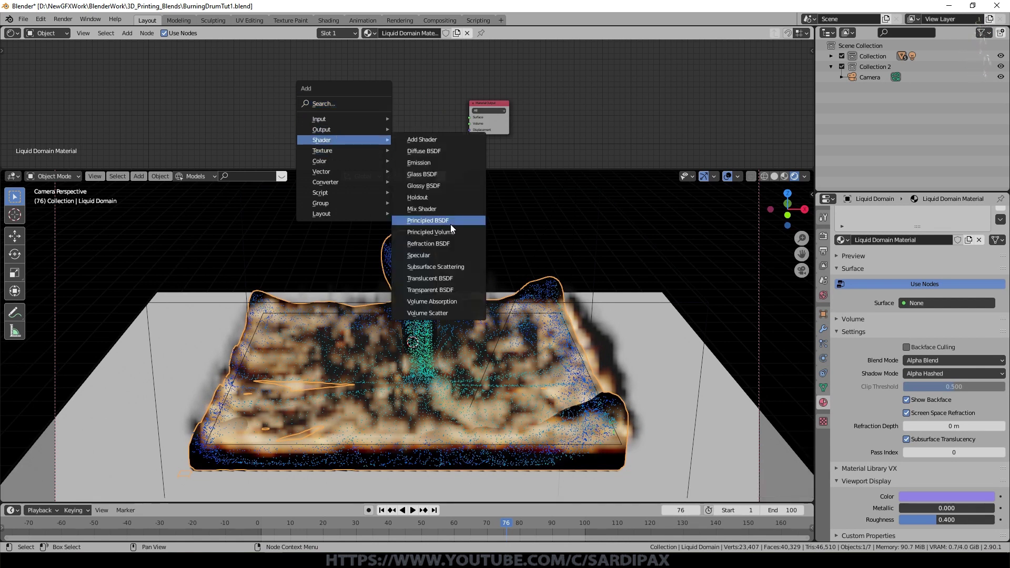
{"action": "left_click", "coordinate": [451, 226]}
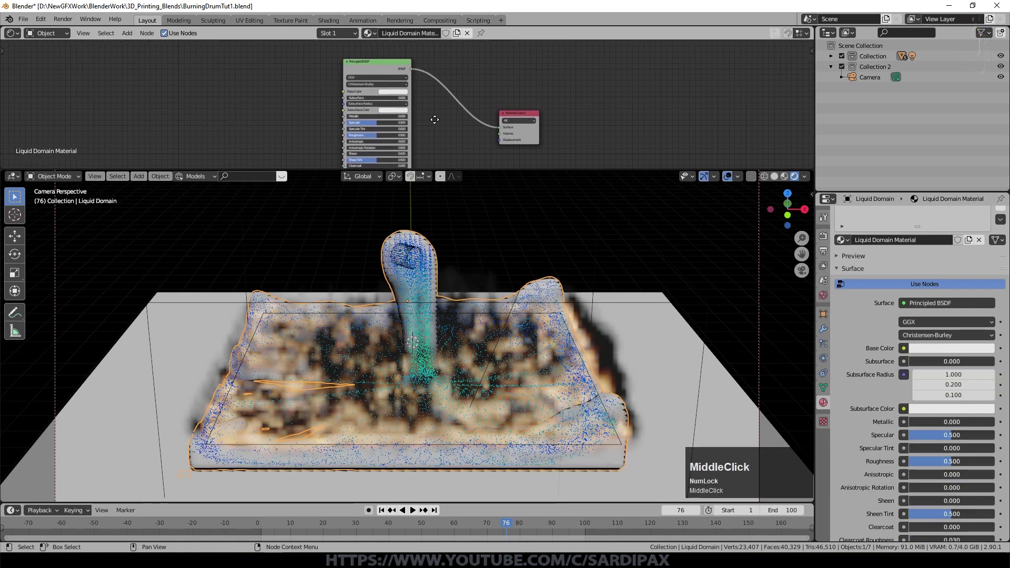
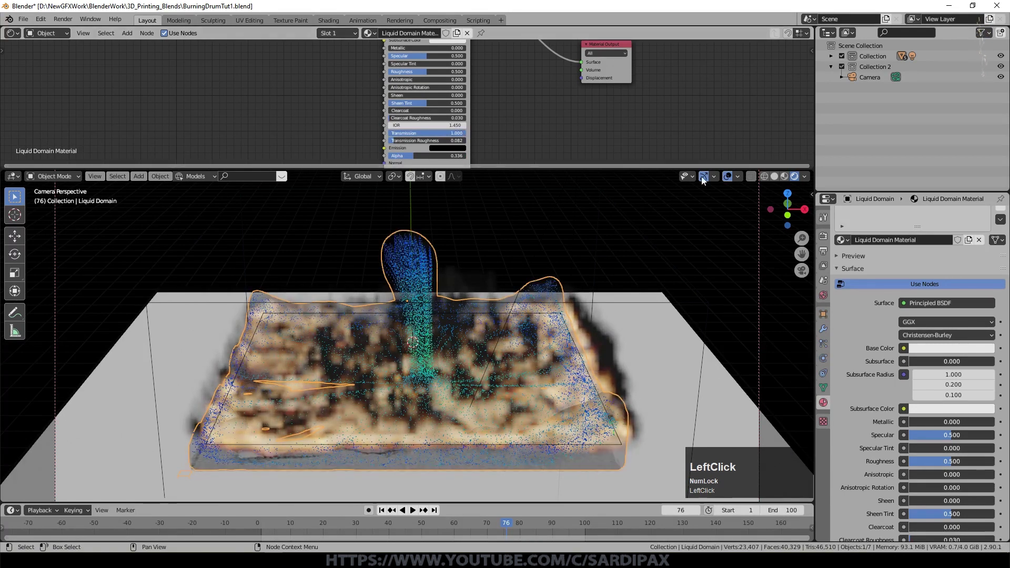
- Hide viewport overlays and the Liquid Domain's fluid modifier in the viewport
{"action": "left_click", "coordinate": [733, 181]}
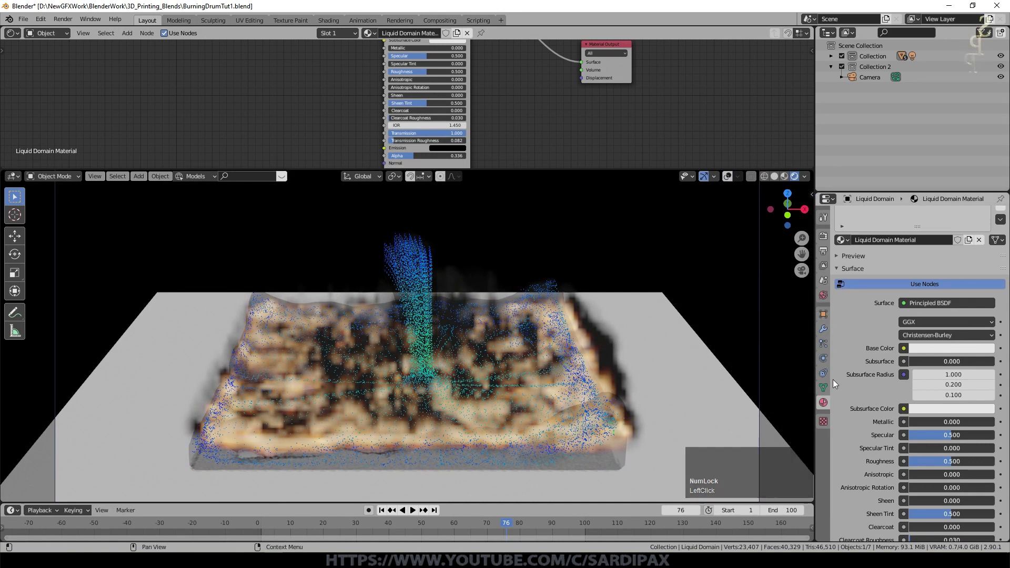
{"action": "left_click", "coordinate": [827, 344]}
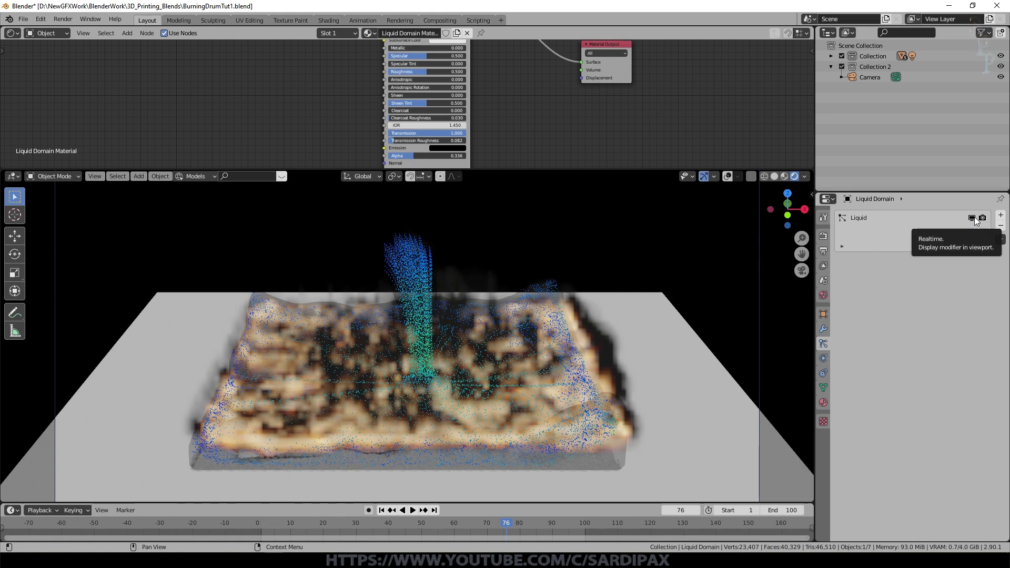
{"action": "left_click", "coordinate": [977, 218]}
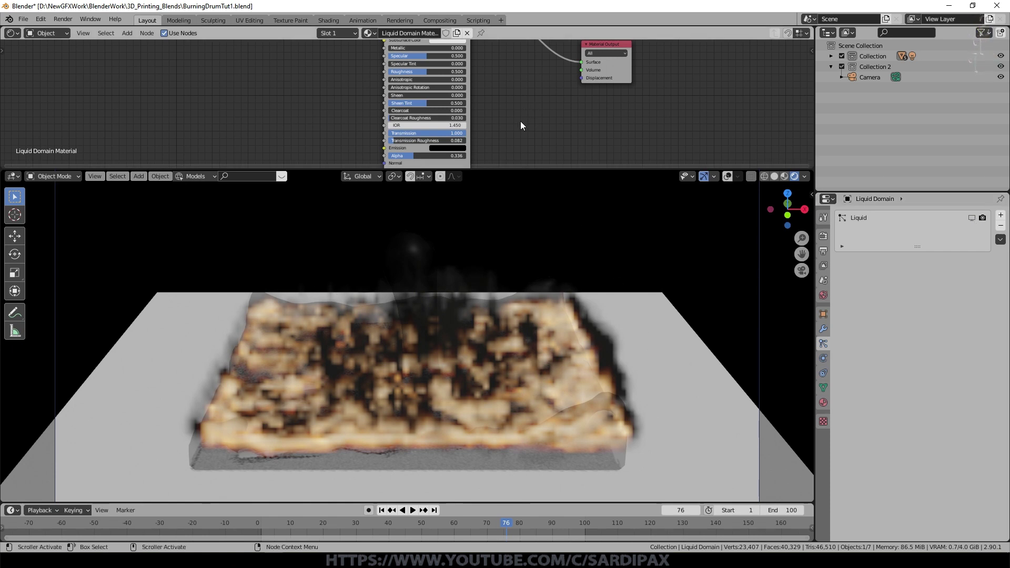
- Lower the liquid material's roughness to 0.045
{"action": "left_click", "coordinate": [467, 136]}
{"action": "scroll", "scroll_direction": "up", "scroll_amount": 3}
{"action": "left_click", "coordinate": [430, 71]}
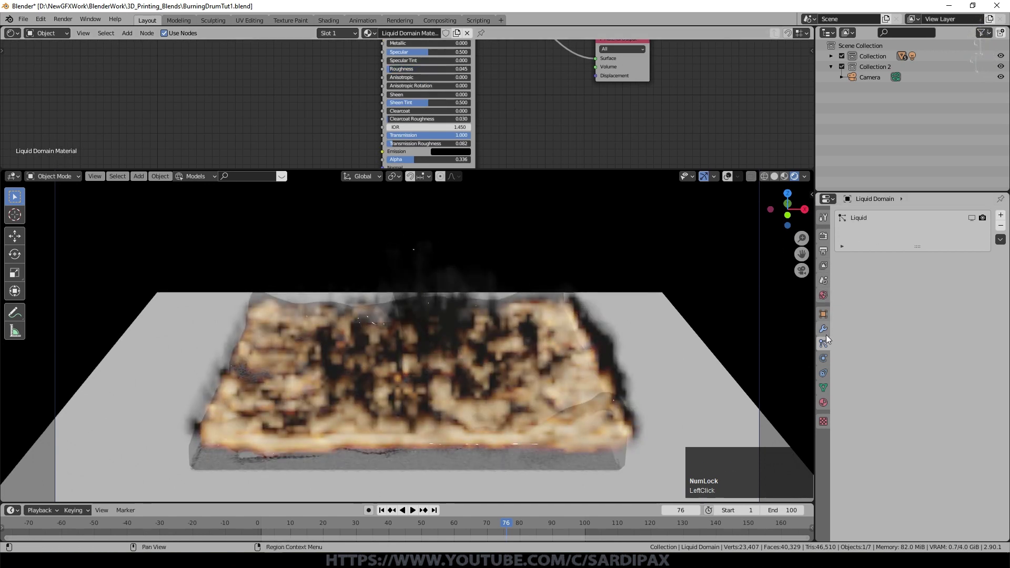
- Turn on Eevee screen space reflections in the render settings
{"action": "left_click", "coordinate": [825, 254]}
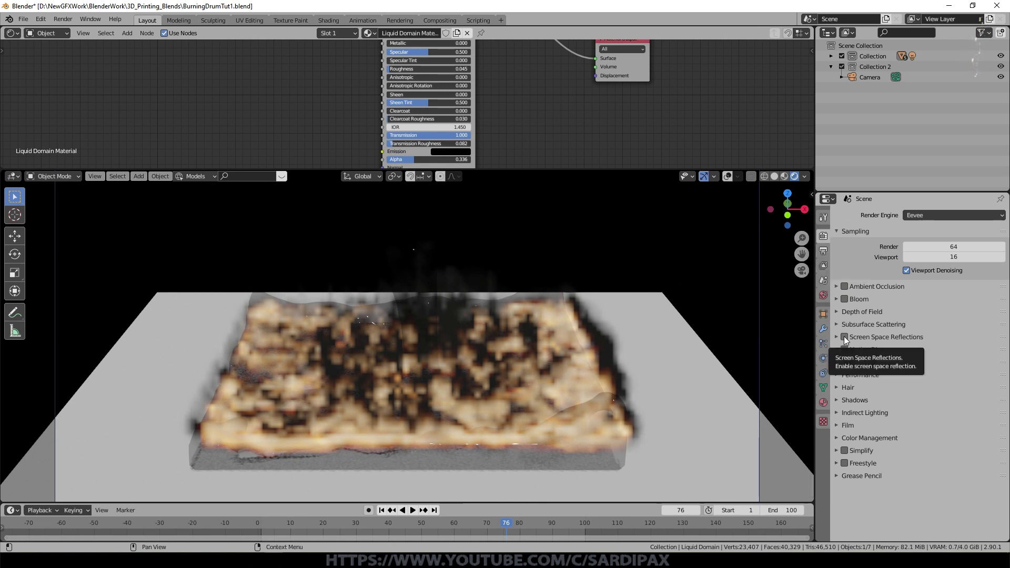
{"action": "left_click", "coordinate": [847, 340]}
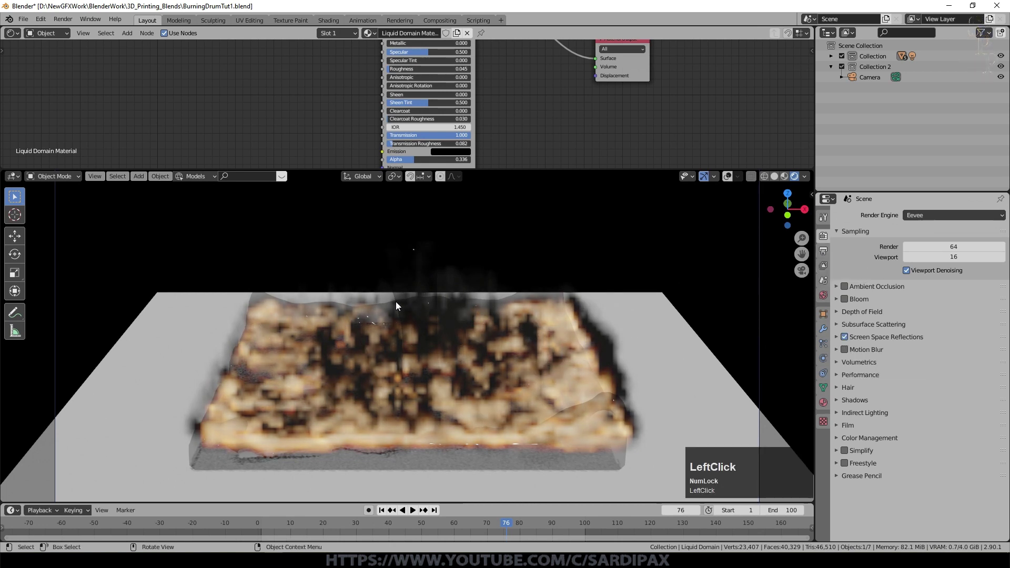
{"action": "left_click", "coordinate": [840, 340]}
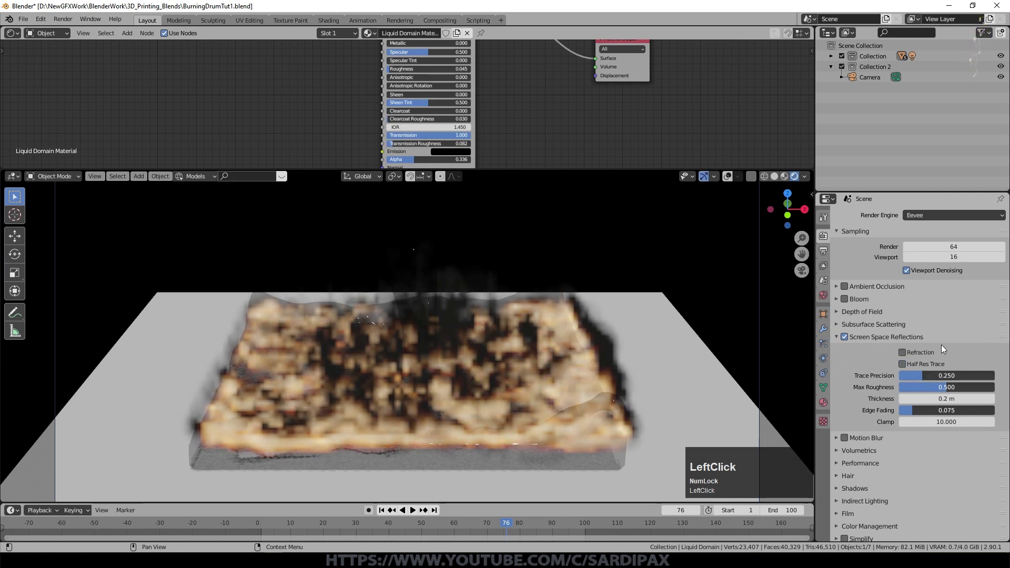
- Set volumetric Samples to 128 and Distribution to 0.900, then select the Smoke Domain
{"action": "left_click", "coordinate": [941, 363]}
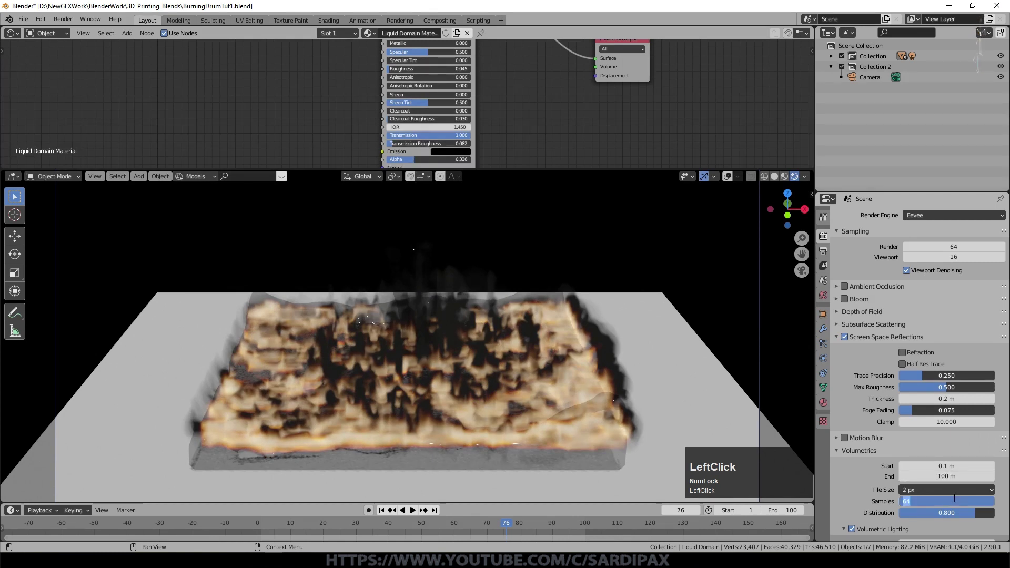
{"action": "key", "text": "KP_1"}
{"action": "key", "text": "KP_2"}
{"action": "key", "text": "KP_8"}
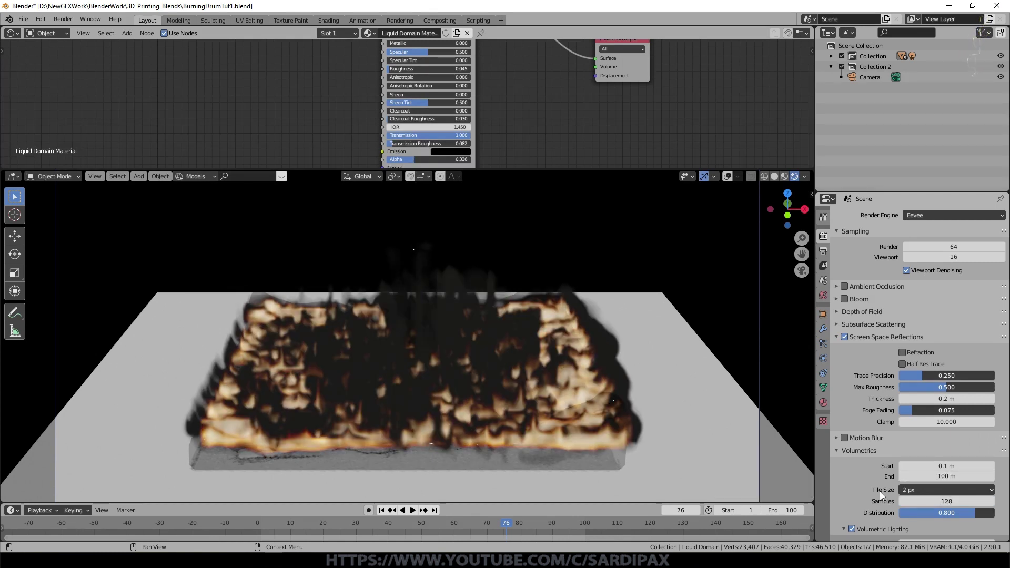
{"action": "key", "text": "KP_Decimal"}
{"action": "key", "text": "KP_9"}
{"action": "key", "text": "KP_Enter"}
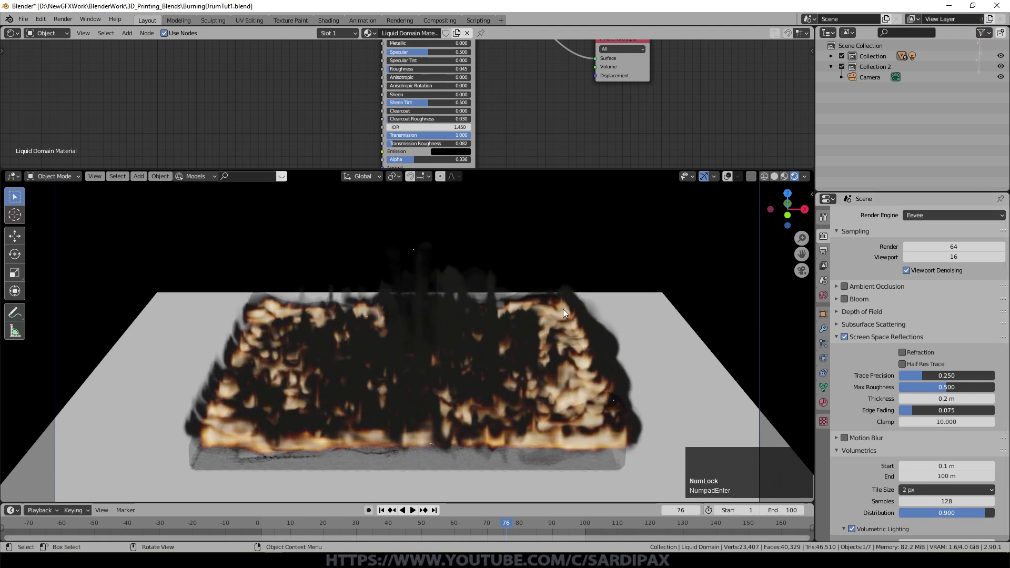
{"action": "left_click", "coordinate": [837, 58]}
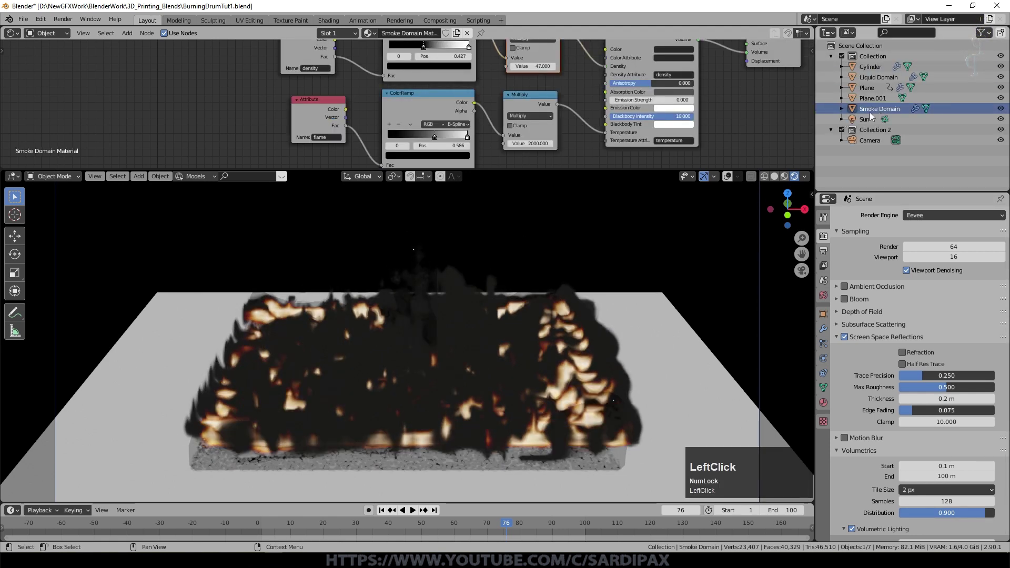
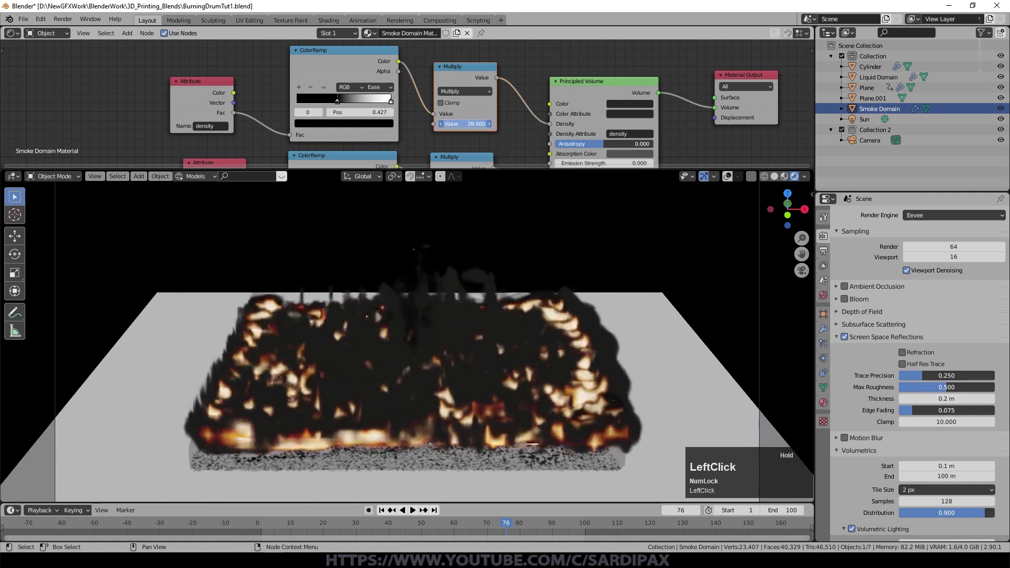
- Set the density Multiply to 7.3 and give the Liquid Domain a yellow Base Color, Transmission 0.823, Alpha 0.555
{"action": "middle_click", "coordinate": [603, 286]}
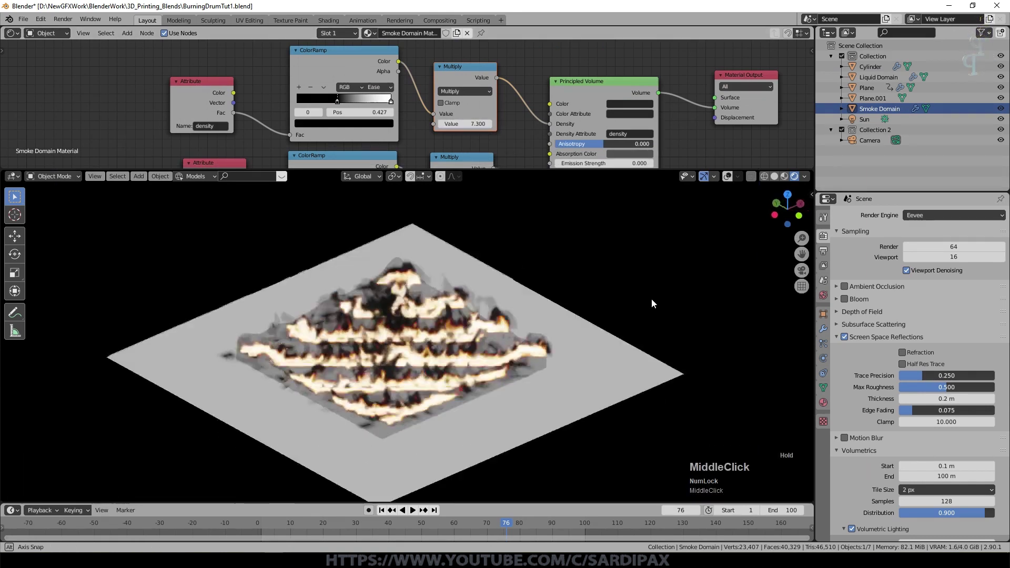
{"action": "scroll", "scroll_direction": "up", "scroll_amount": 3}
{"action": "key", "text": "KP_0"}
{"action": "left_click", "coordinate": [376, 62]}
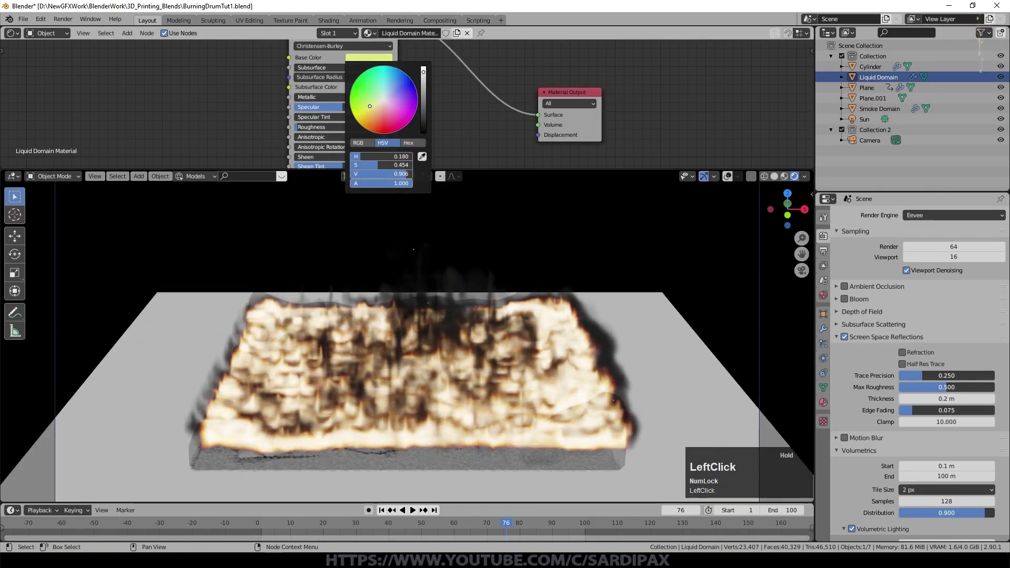
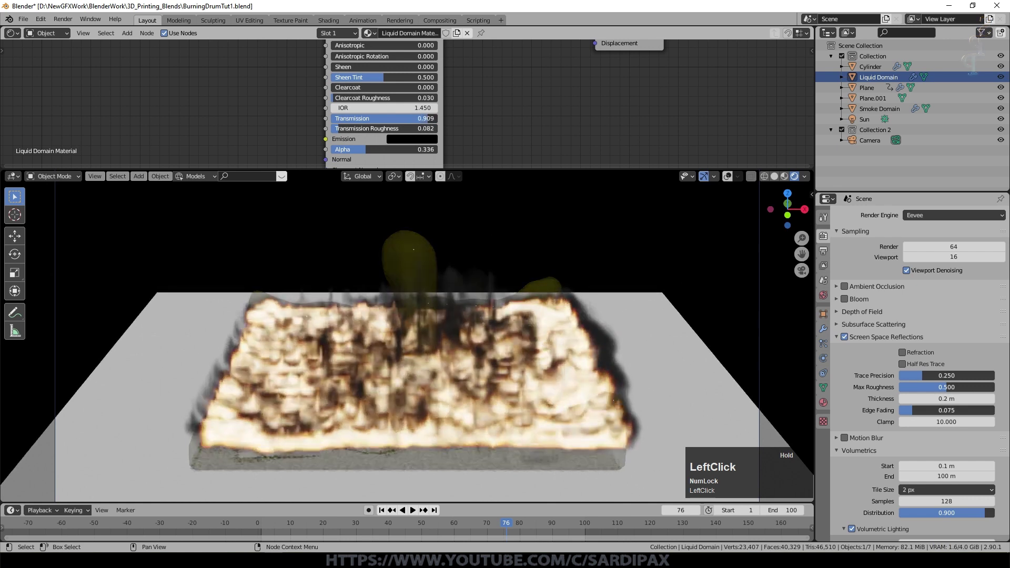
{"action": "scroll", "scroll_direction": "down", "scroll_amount": 3}
- Test-render frame 76 with F12 to check the yellowish puddle, then return to the scene
{"action": "key", "text": "F12"}
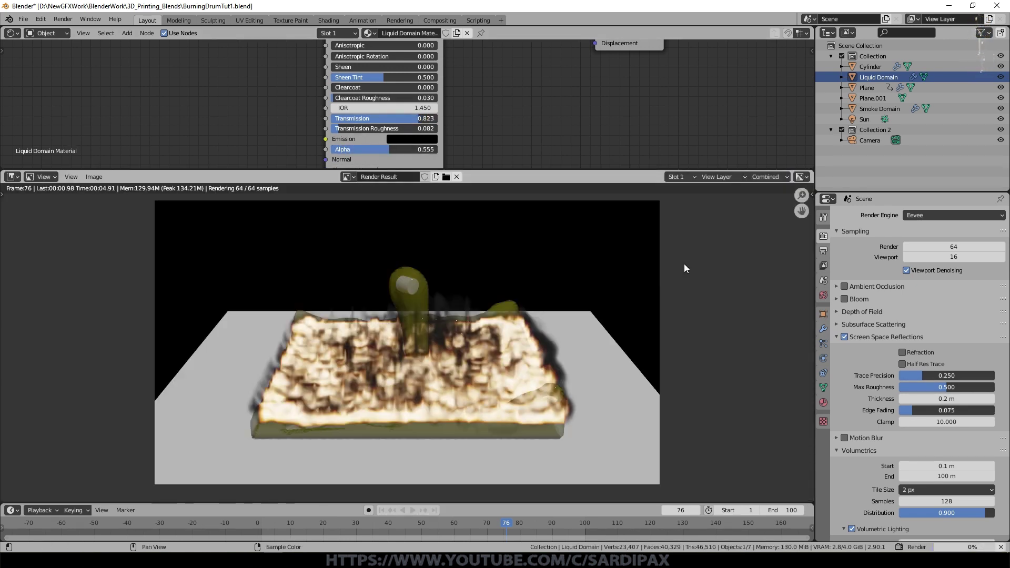
{"action": "scroll", "scroll_direction": "up", "scroll_amount": 3}
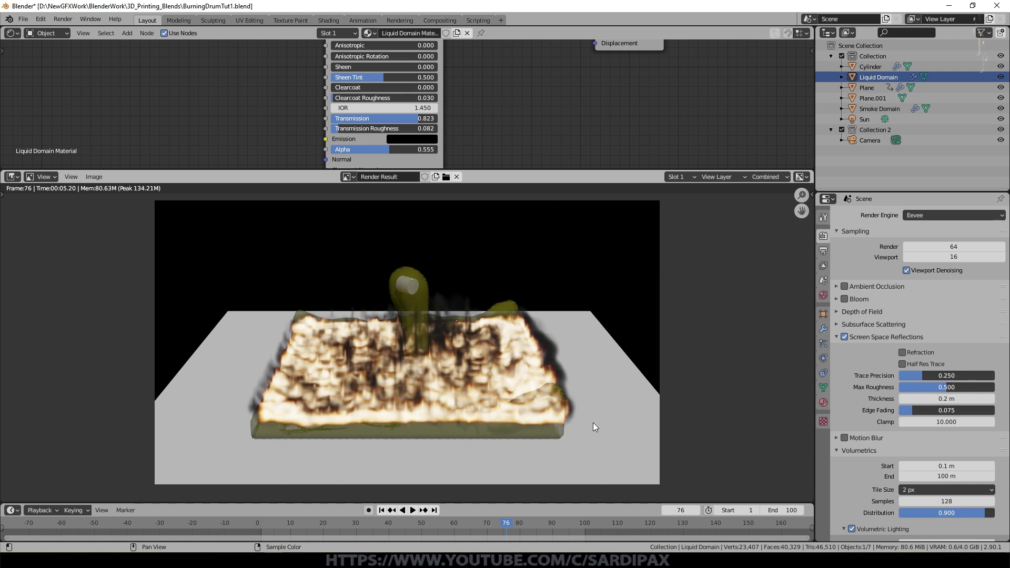
{"action": "key", "text": "Escape"}
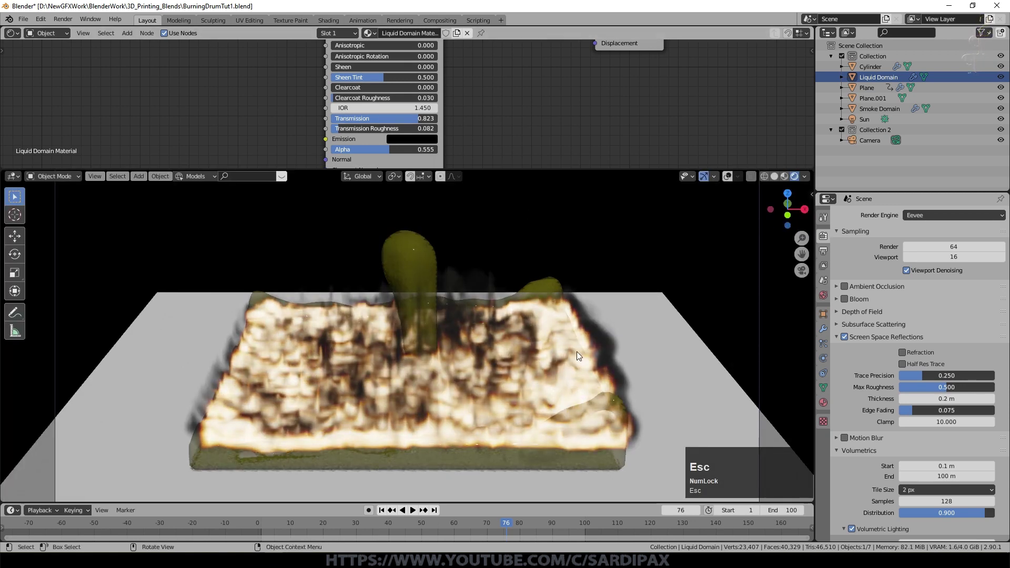
{"action": "scroll", "scroll_direction": "down", "scroll_amount": 3}
- Move the density ColorRamp's black stop to 0.164 and replay the simulation
{"action": "middle_click", "coordinate": [506, 121]}
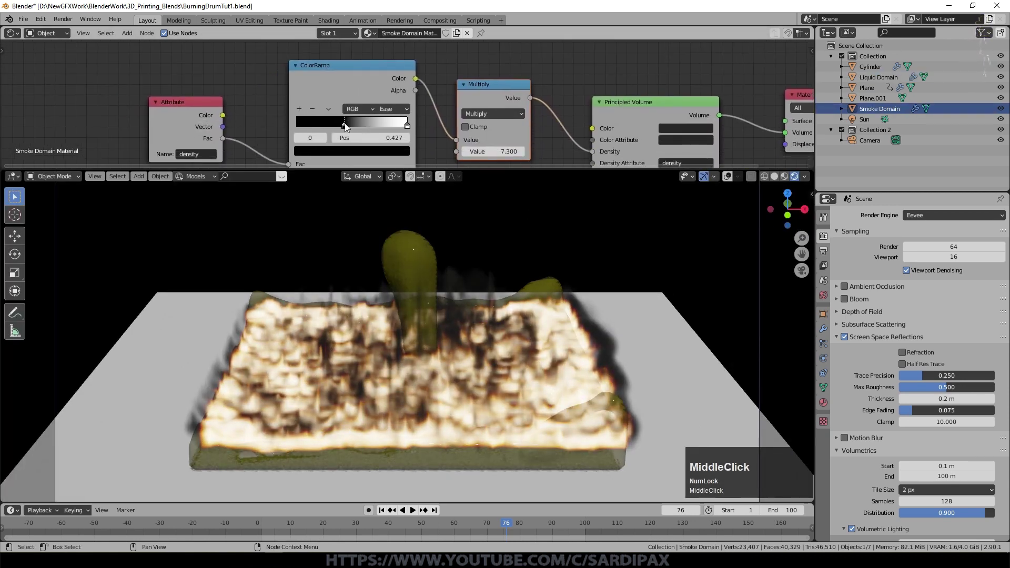
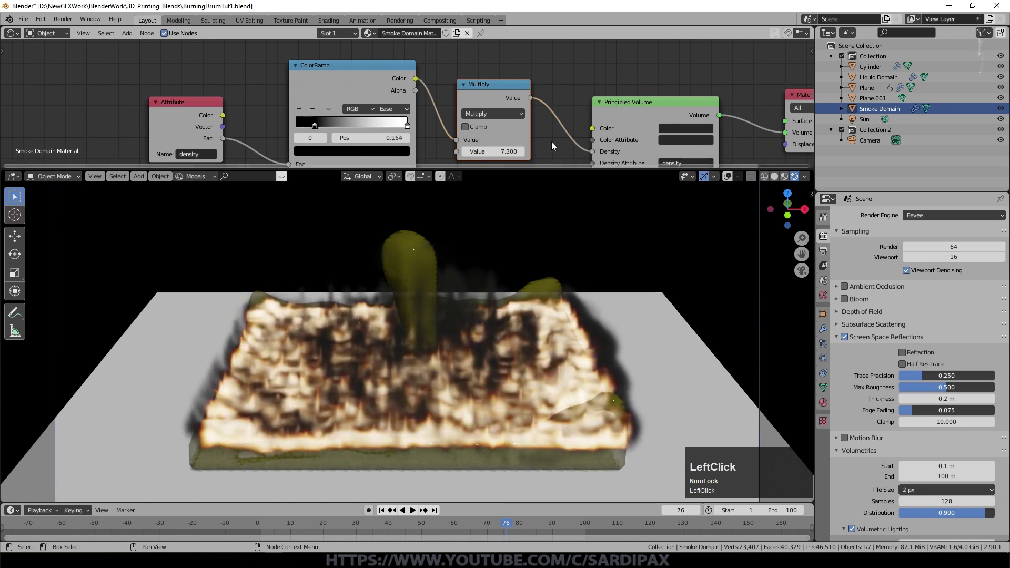
{"action": "scroll", "scroll_direction": "up", "scroll_amount": 3}
{"action": "middle_click", "coordinate": [541, 141]}
{"action": "left_click", "coordinate": [318, 145]}
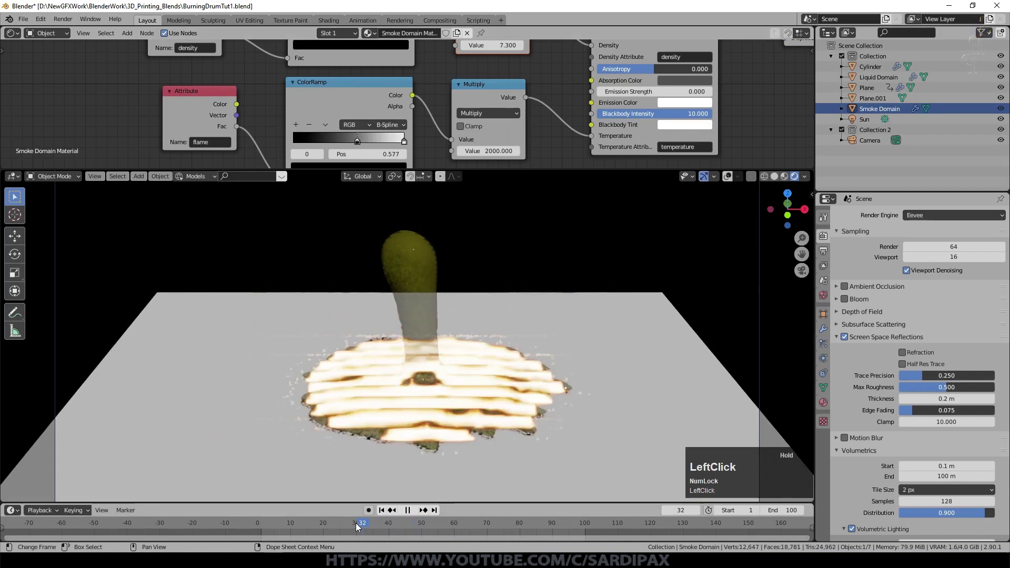
- Lower the density Multiply value to 5.8 and view the puddle from above
{"action": "middle_click", "coordinate": [498, 443]}
{"action": "scroll", "scroll_direction": "up", "scroll_amount": 3}
{"action": "left_click", "coordinate": [356, 529]}
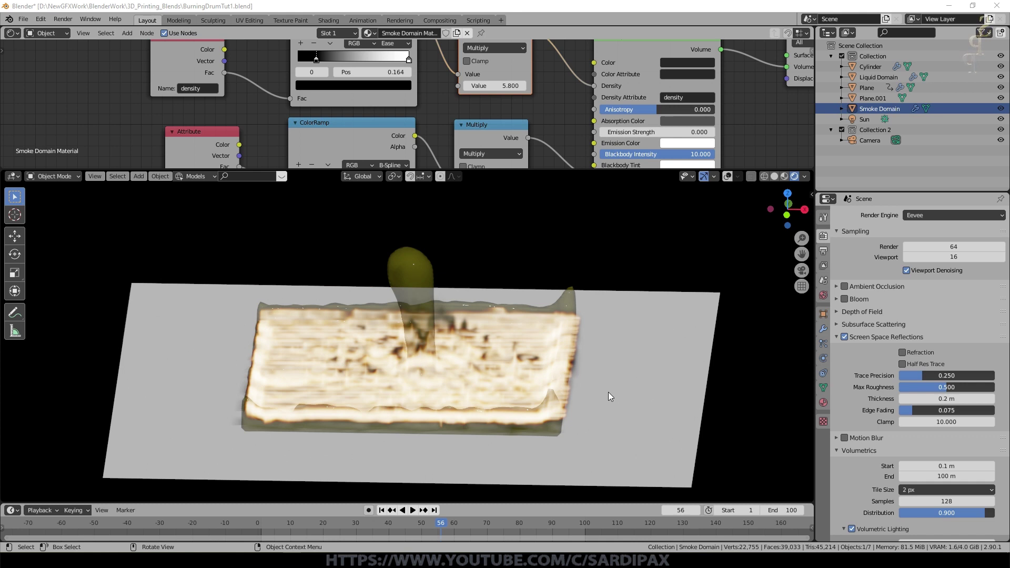
{"action": "middle_click", "coordinate": [634, 345]}
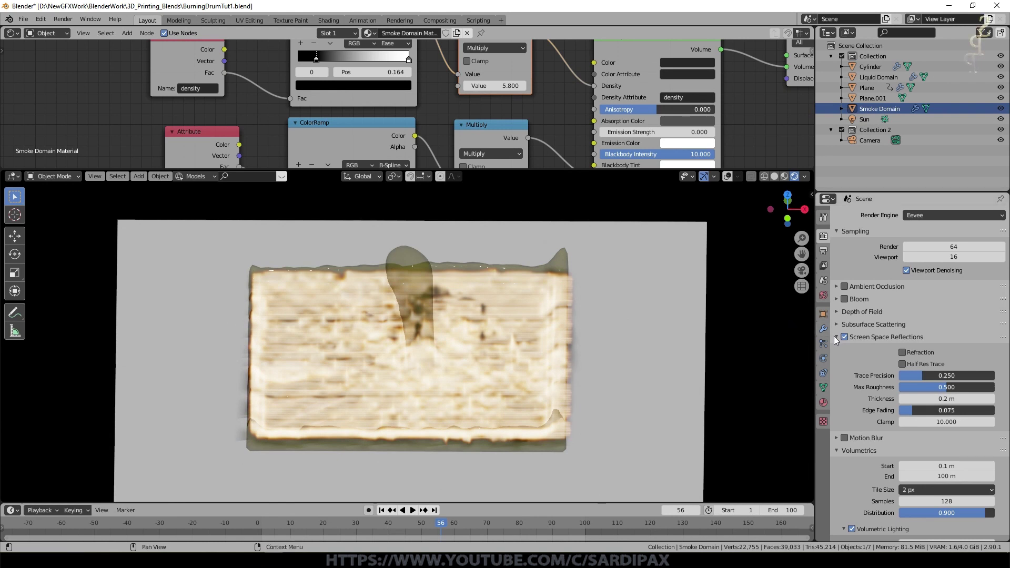
- Create a new texture of type Distorted Noise in Texture Properties
{"action": "left_click", "coordinate": [826, 421]}
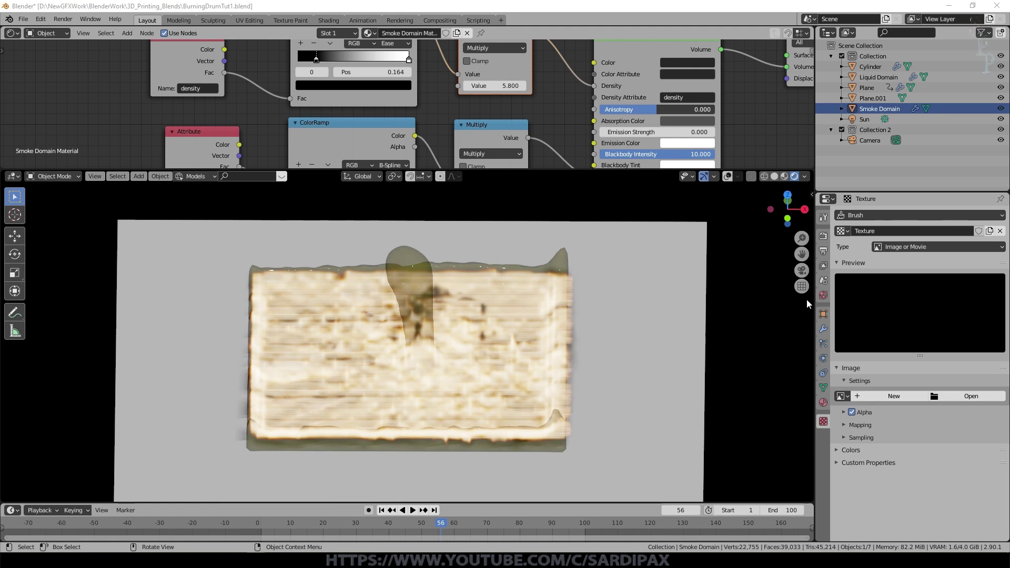
{"action": "left_click", "coordinate": [941, 249]}
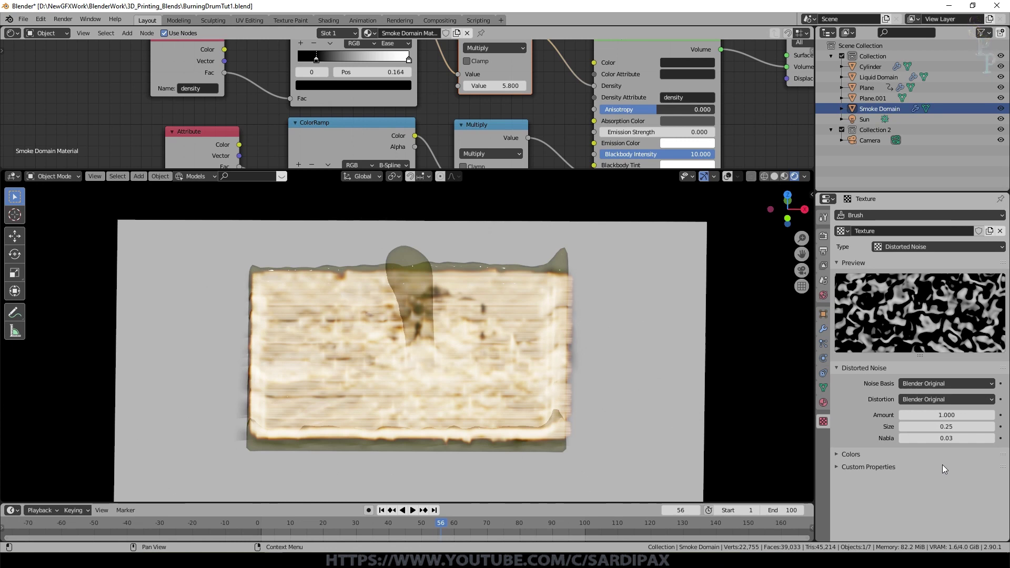
{"action": "scroll", "scroll_direction": "up", "scroll_amount": 3}
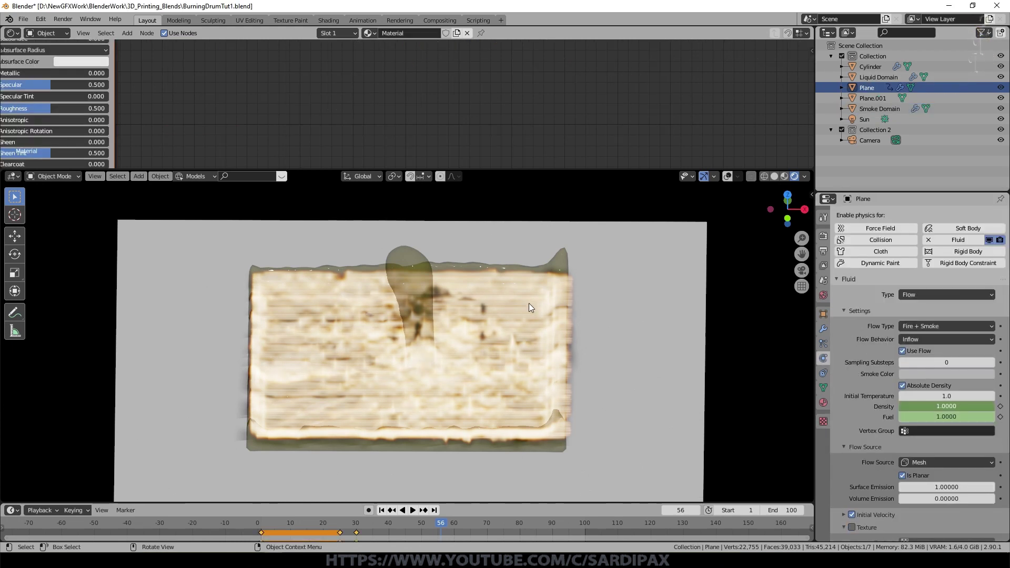
{"action": "scroll", "scroll_direction": "down", "scroll_amount": 3}
- Assign the texture to the Plane's Fluid Flow source, then select the Smoke Domain
{"action": "left_click", "coordinate": [854, 485]}
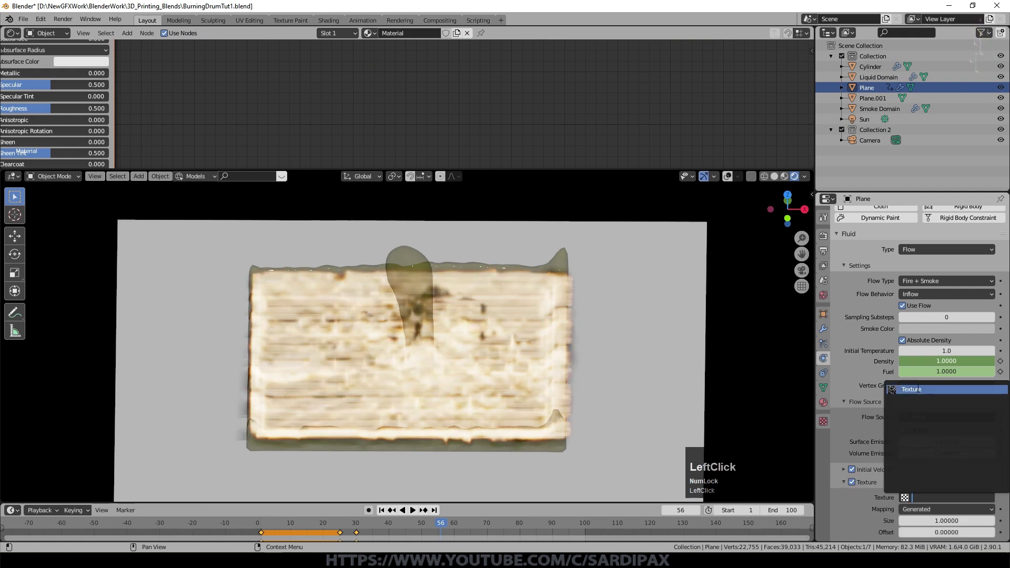
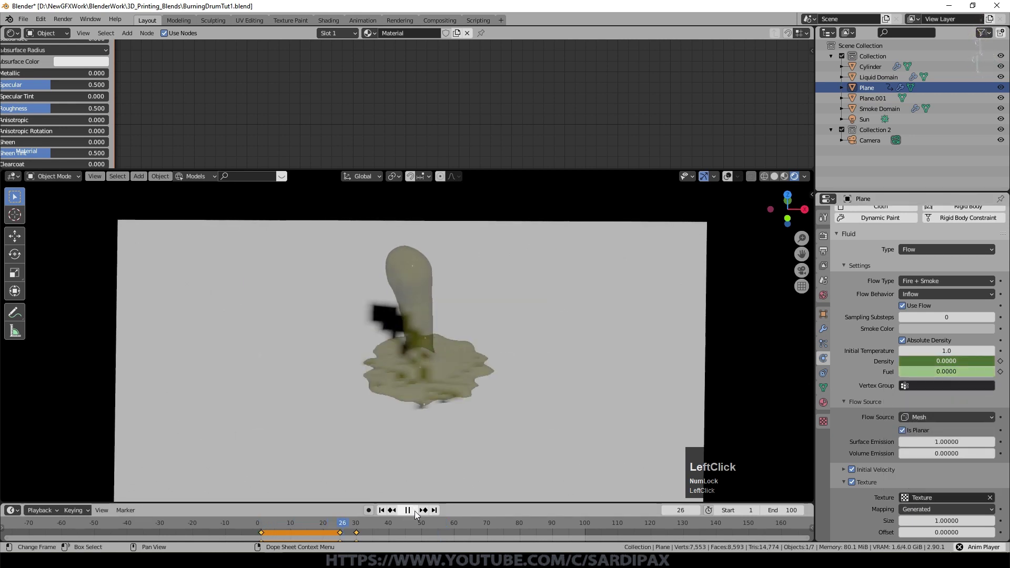
{"action": "left_click", "coordinate": [417, 514]}
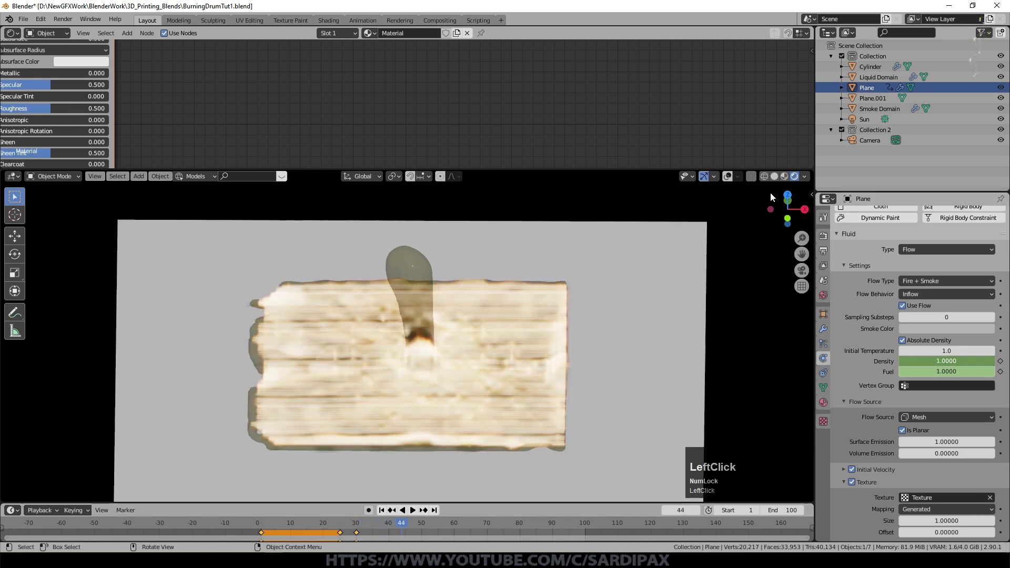
{"action": "left_click", "coordinate": [892, 79]}
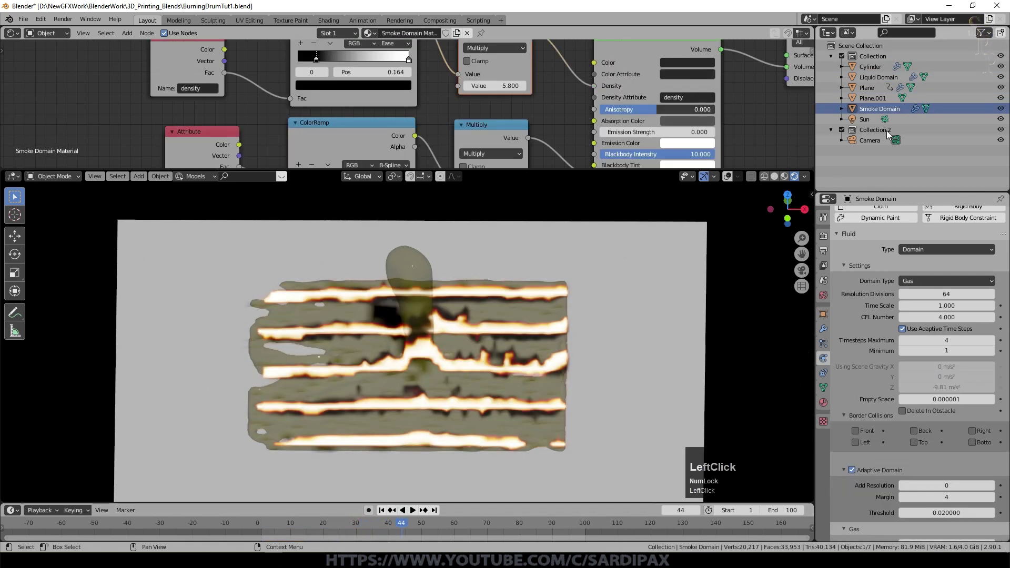
- Set the smoke domain Resolution Divisions to 70 and rerun the simulation
{"action": "key", "text": "KP_7"}
{"action": "key", "text": "KP_0"}
{"action": "key", "text": "KP_Enter"}
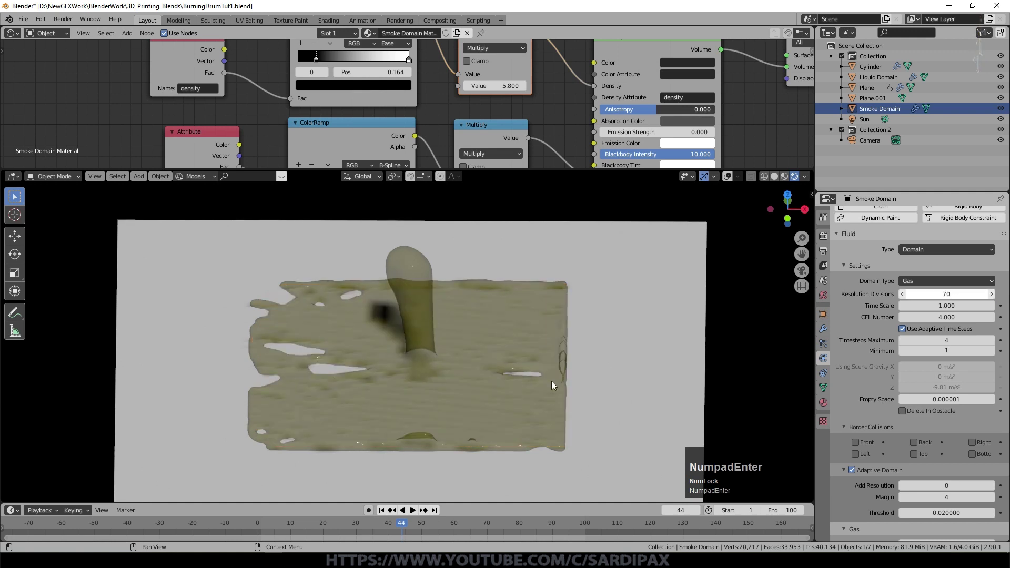
{"action": "left_click", "coordinate": [385, 511]}
{"action": "key", "text": "space"}
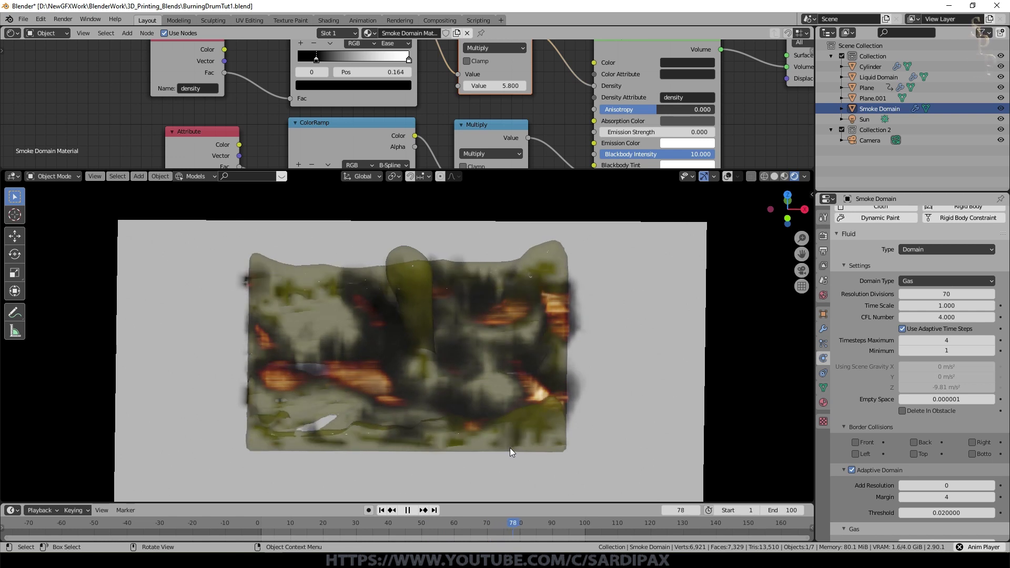
- Raise the density Multiply node value to 104.6
{"action": "left_click", "coordinate": [513, 451]}
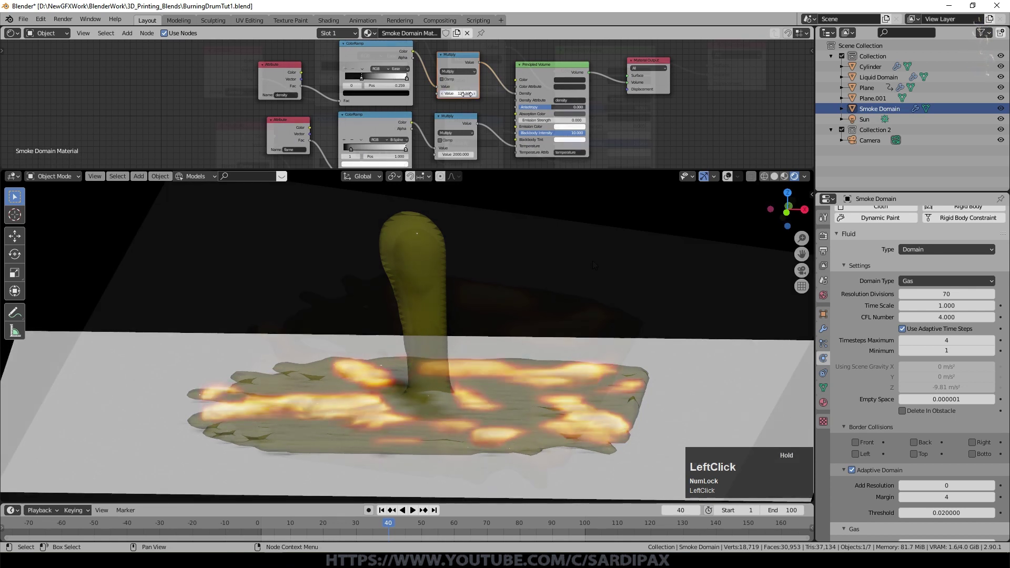
{"action": "scroll", "scroll_direction": "down", "scroll_amount": 3}
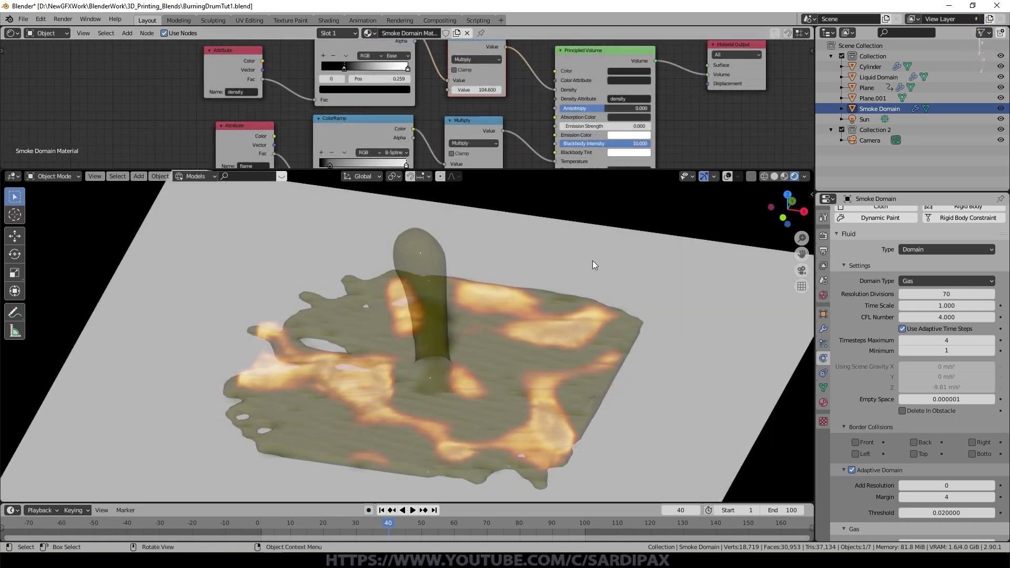